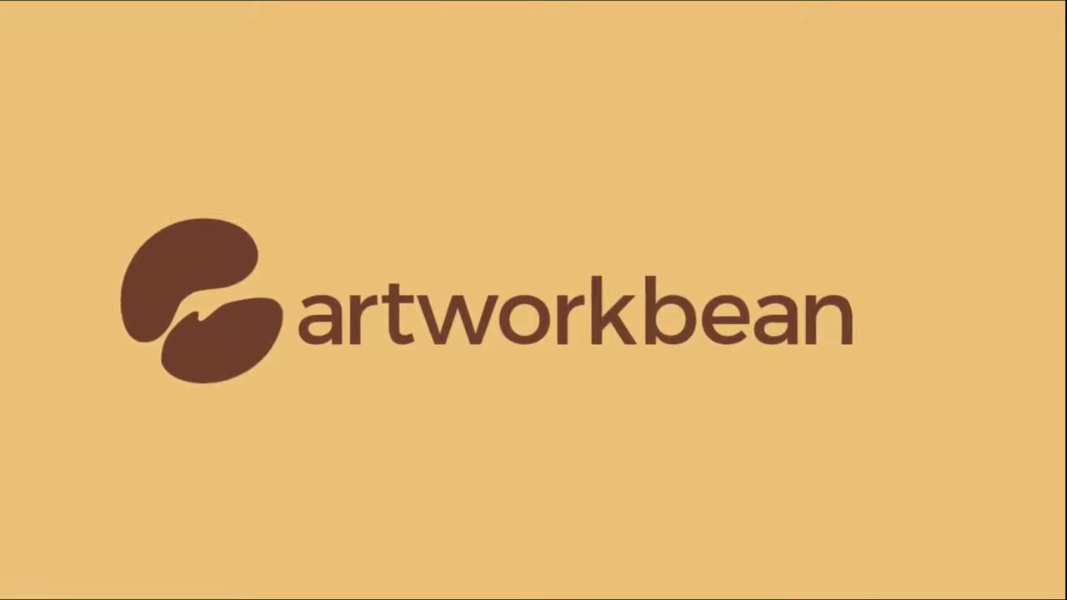
Place the gboard_source image of the Gboard logo onto the canvas via the image chooser.
{"action": "left_click", "coordinate": [575, 315]}
{"action": "key", "text": "ctrl+shift+k"}
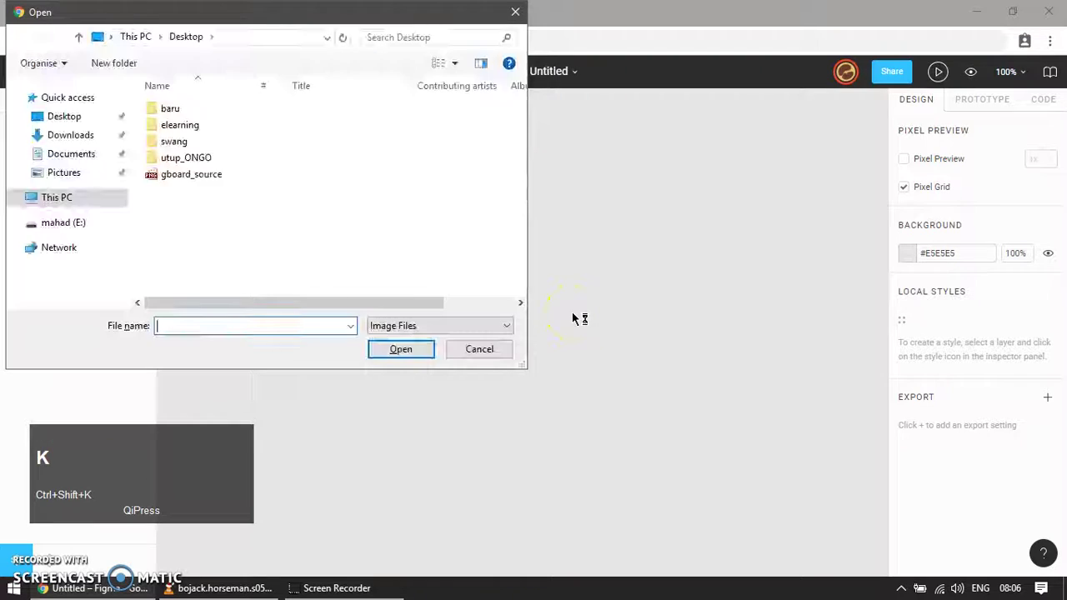
{"action": "left_click", "coordinate": [215, 176]}
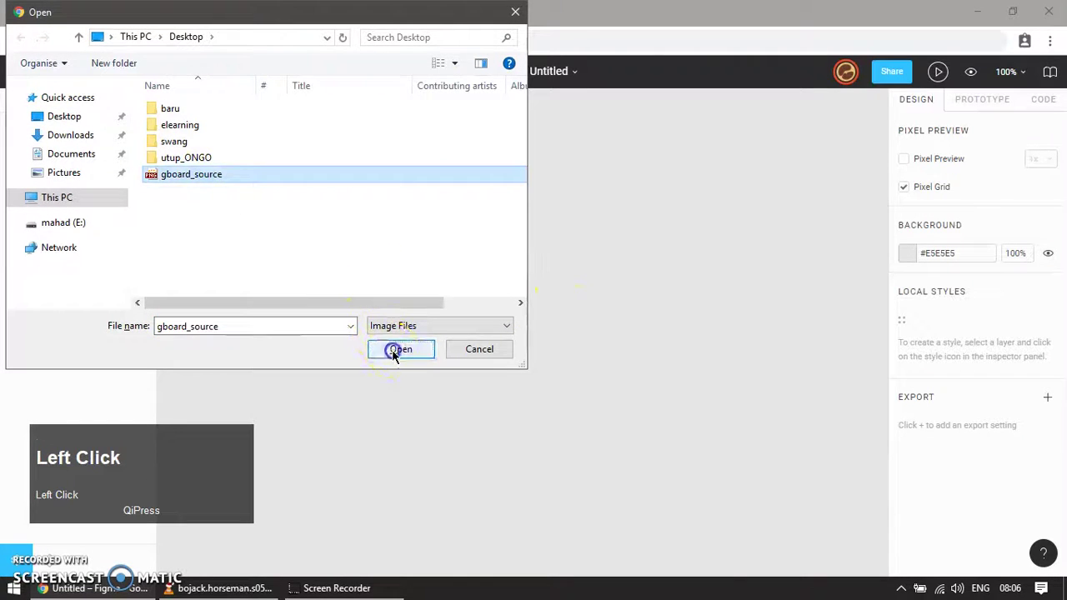
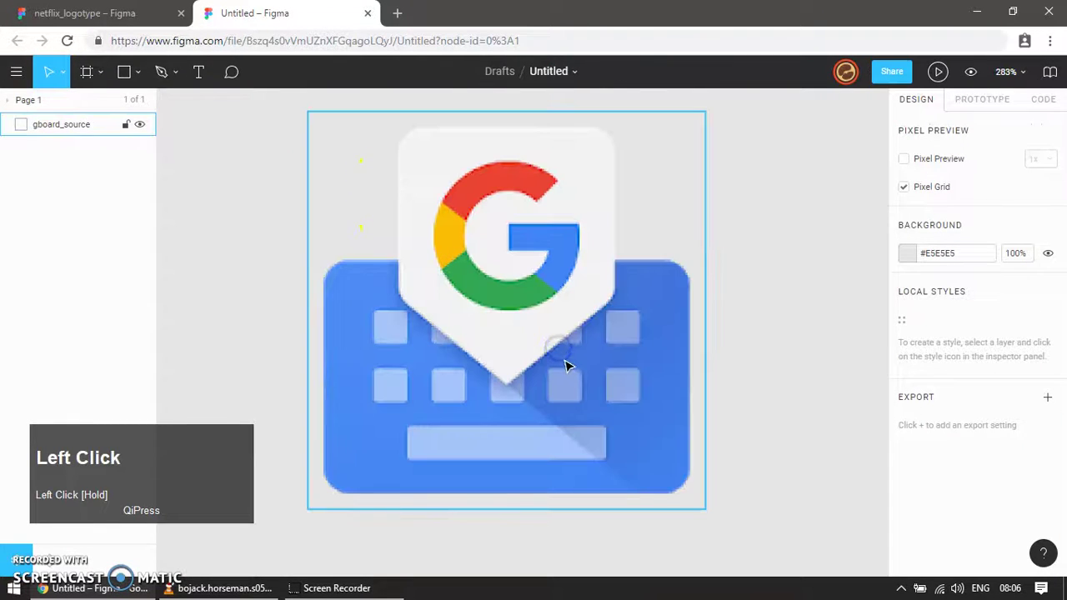
Trace the keyboard body and a first 16×16 grey key square with corner radius 2.
{"action": "key", "text": "m"}
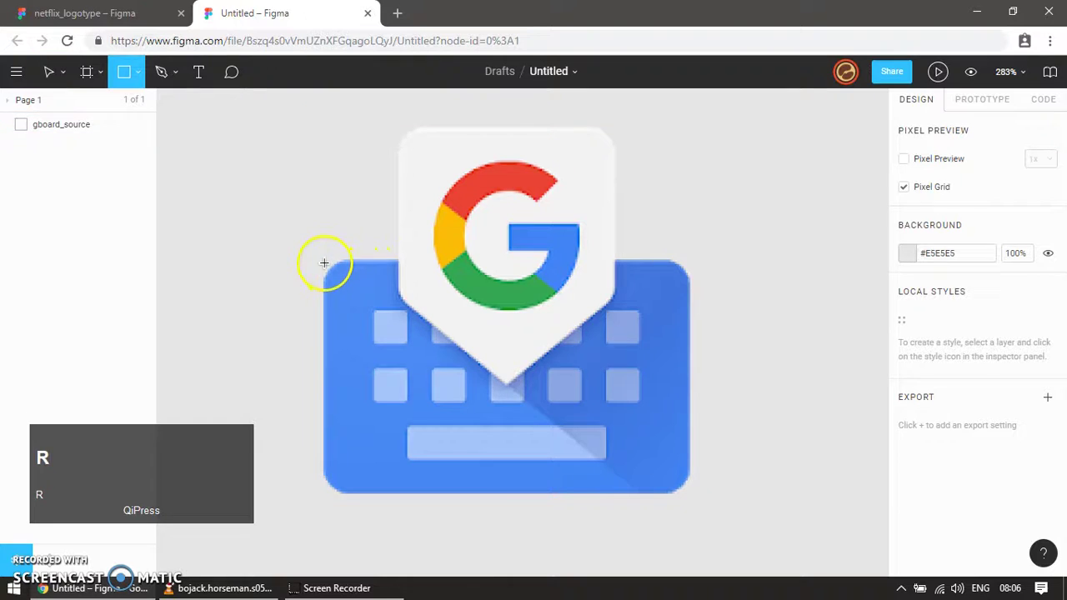
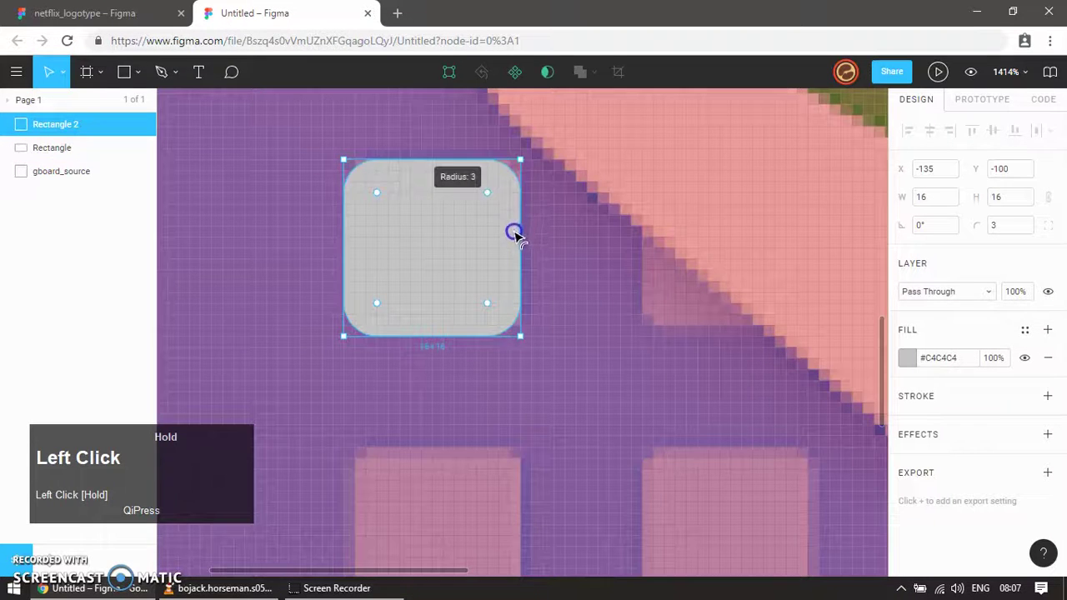
{"action": "scroll", "scroll_direction": "down", "scroll_amount": 3}
{"action": "scroll", "scroll_direction": "down", "scroll_amount": 3}
{"action": "key", "text": "v"}
{"action": "left_click", "coordinate": [473, 510]}
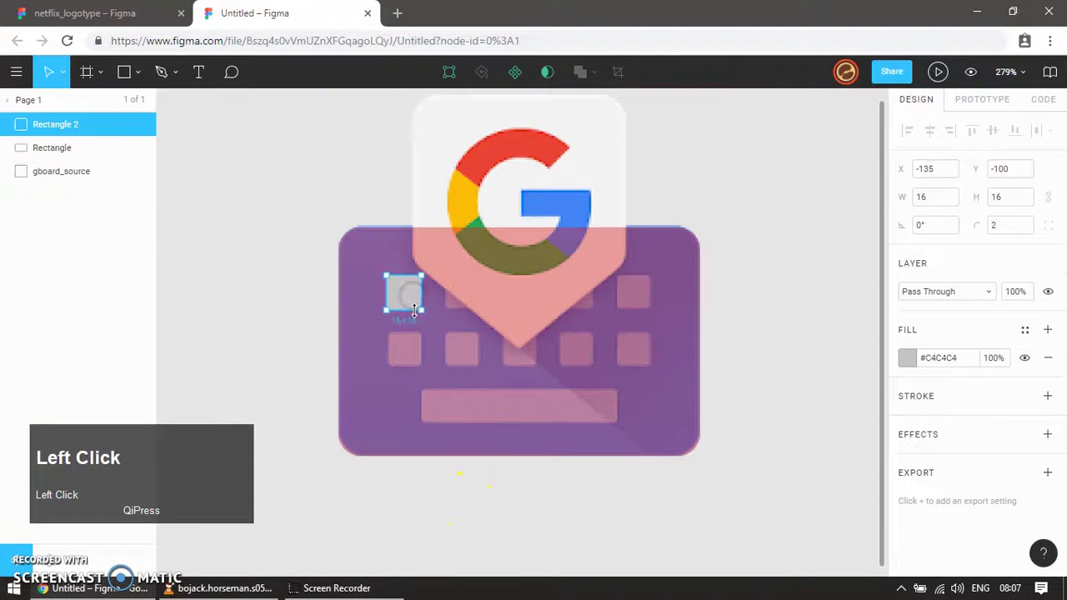
Duplicate the key square across the top row, nudging each copy over its key.
{"action": "key", "text": "ctrl+d"}
{"action": "left_click_drag", "start_coordinate": [412, 298], "coordinate": [574, 410]}
{"action": "key", "text": "ctrl+d"}
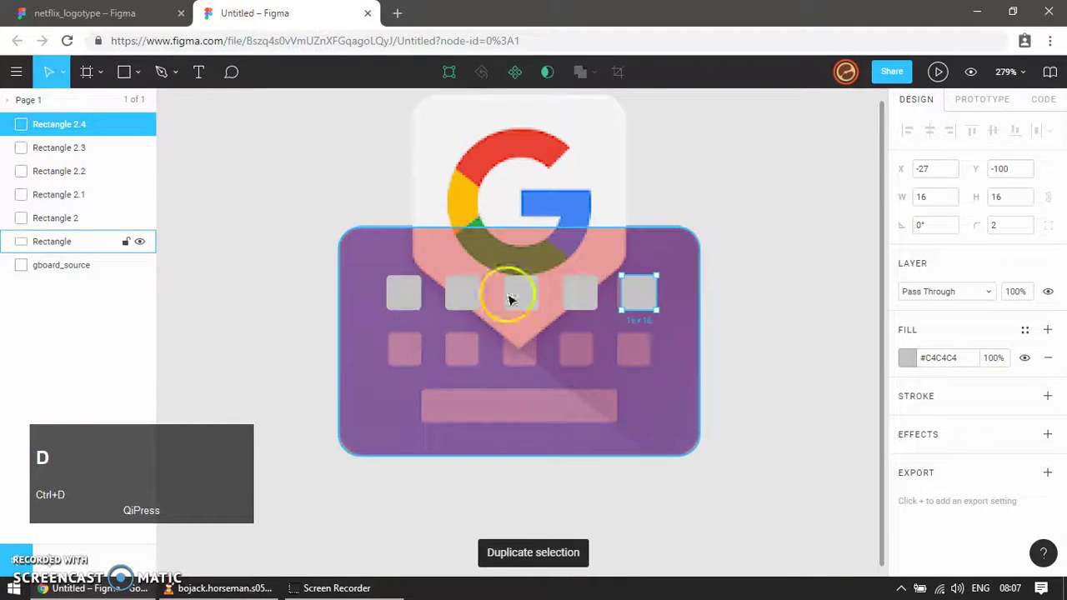
{"action": "key", "text": "z"}
{"action": "key", "text": "z"}
{"action": "left_click", "coordinate": [608, 263]}
{"action": "key", "text": "v"}
{"action": "left_click", "coordinate": [523, 269]}
Select the five top-row keys and even out their spacing with Tidy Up.
{"action": "scroll", "scroll_direction": "down", "scroll_amount": 3}
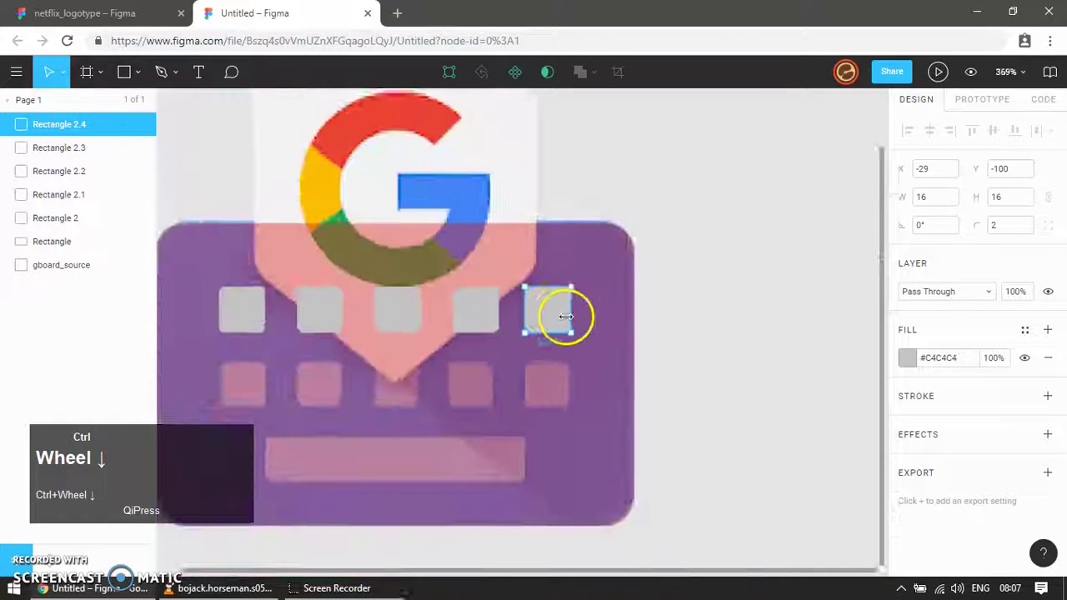
{"action": "left_click", "coordinate": [262, 225]}
{"action": "key", "text": "ctrl+z"}
{"action": "left_click_drag", "start_coordinate": [216, 271], "coordinate": [478, 195]}
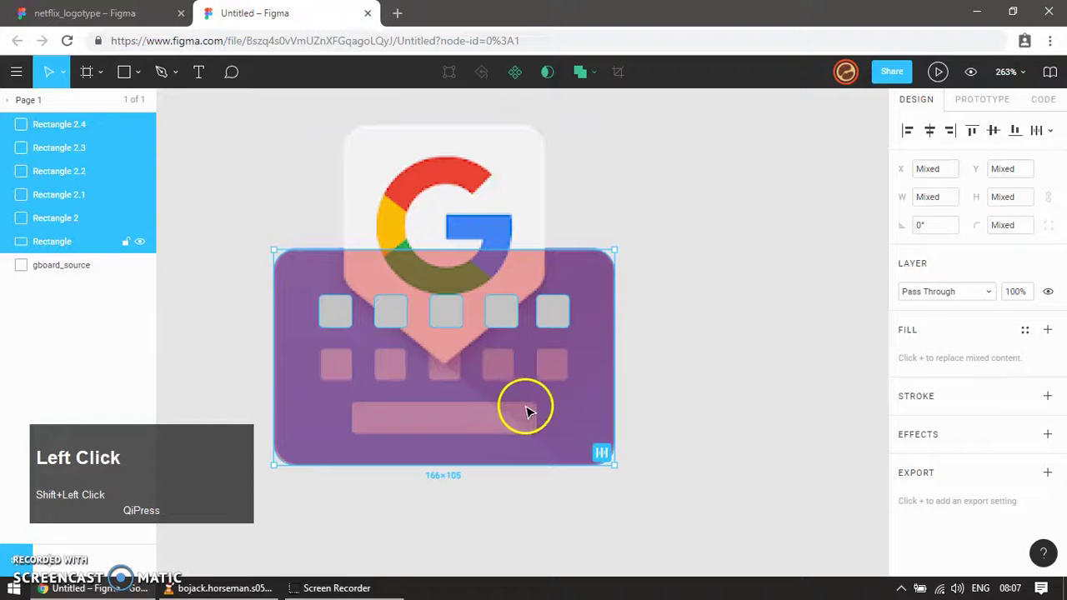
{"action": "left_click", "coordinate": [529, 410]}
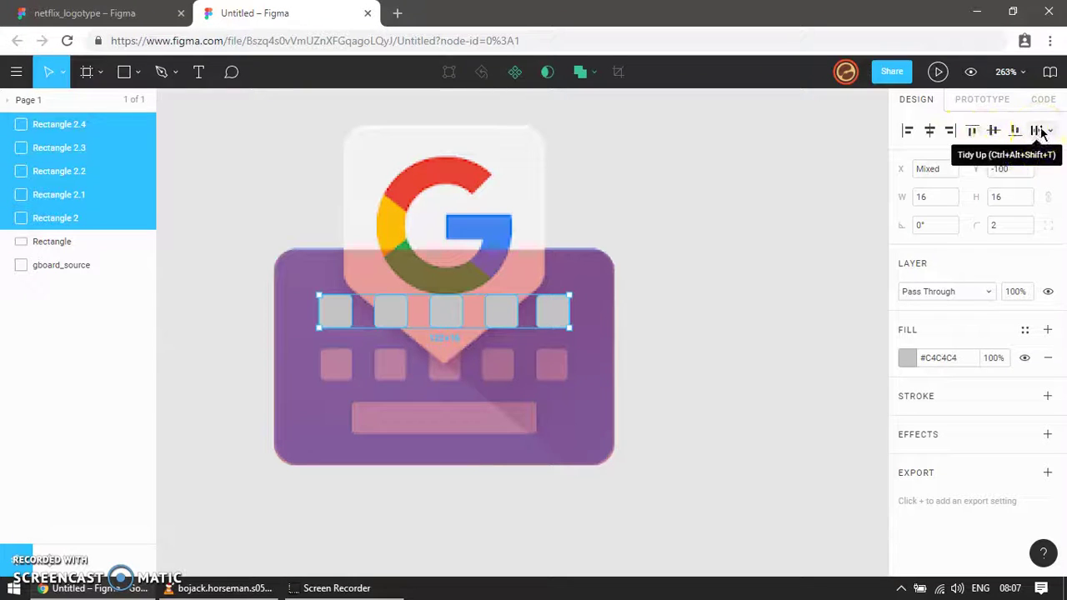
{"action": "left_click", "coordinate": [1034, 139]}
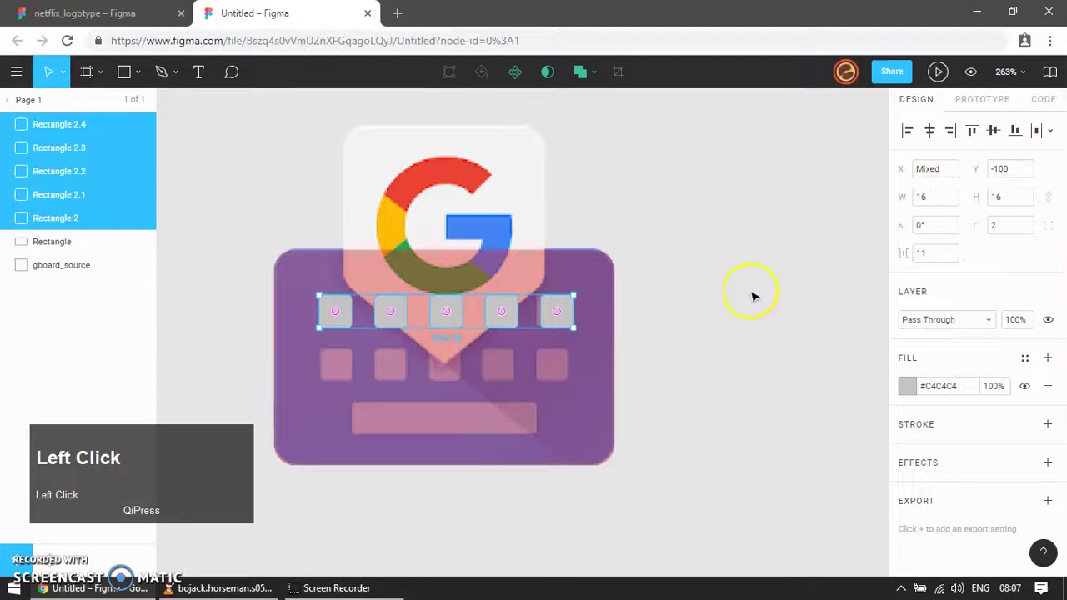
{"action": "key", "text": "ctrl+z"}
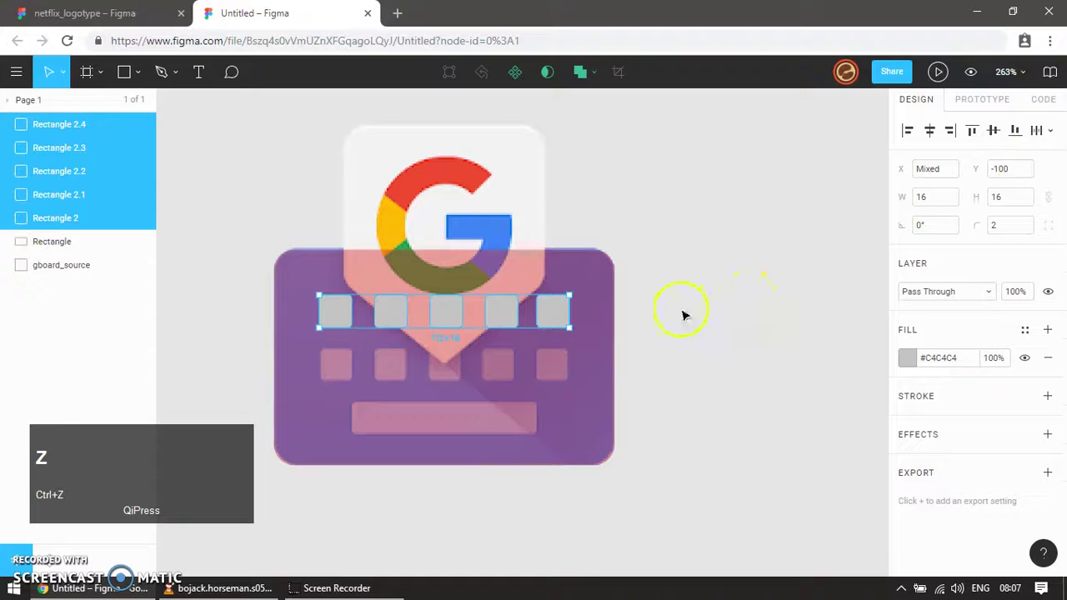
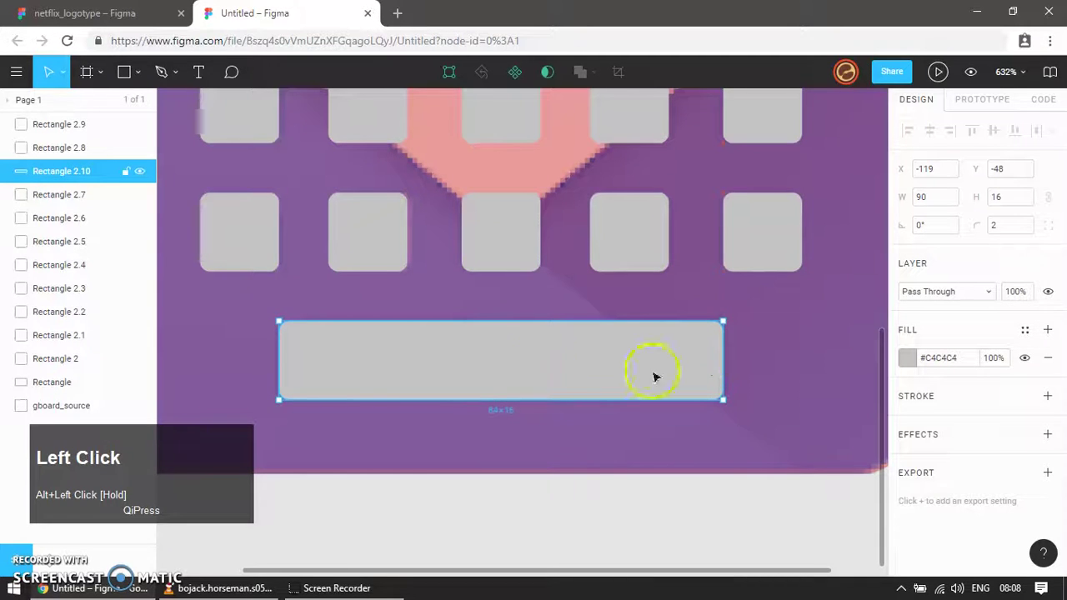
Select the traced keys and 90-wide space bar and move them beside the original logo.
{"action": "scroll", "scroll_direction": "down", "scroll_amount": 3}
{"action": "scroll", "scroll_direction": "down", "scroll_amount": 3}
{"action": "scroll", "scroll_direction": "up", "scroll_amount": 3}
{"action": "scroll", "scroll_direction": "down", "scroll_amount": 3}
{"action": "left_click_drag", "start_coordinate": [637, 353], "coordinate": [413, 186]}
{"action": "left_click_drag", "start_coordinate": [355, 387], "coordinate": [536, 461]}
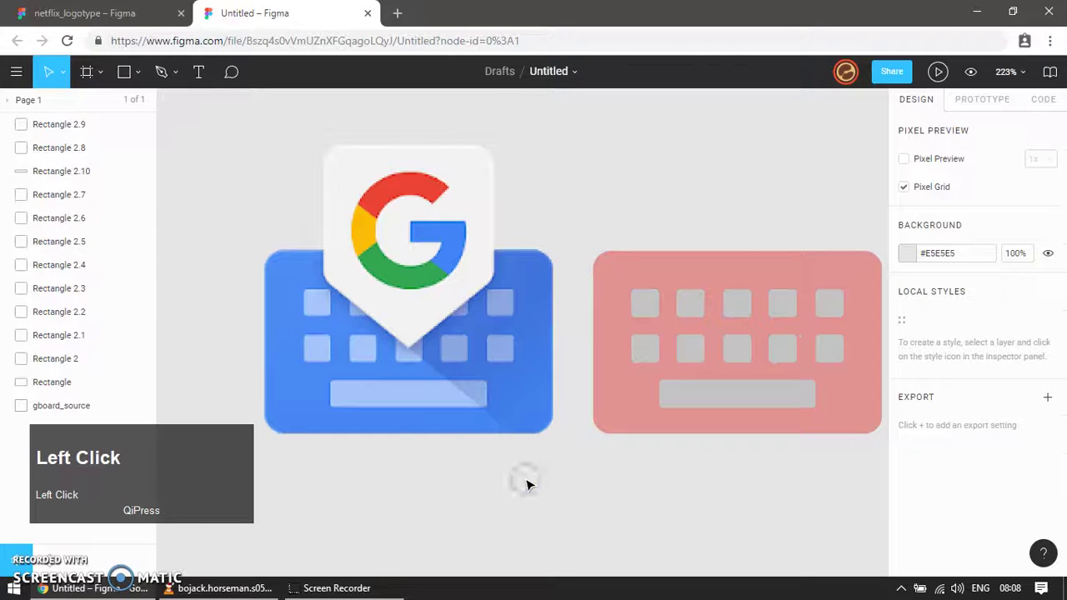
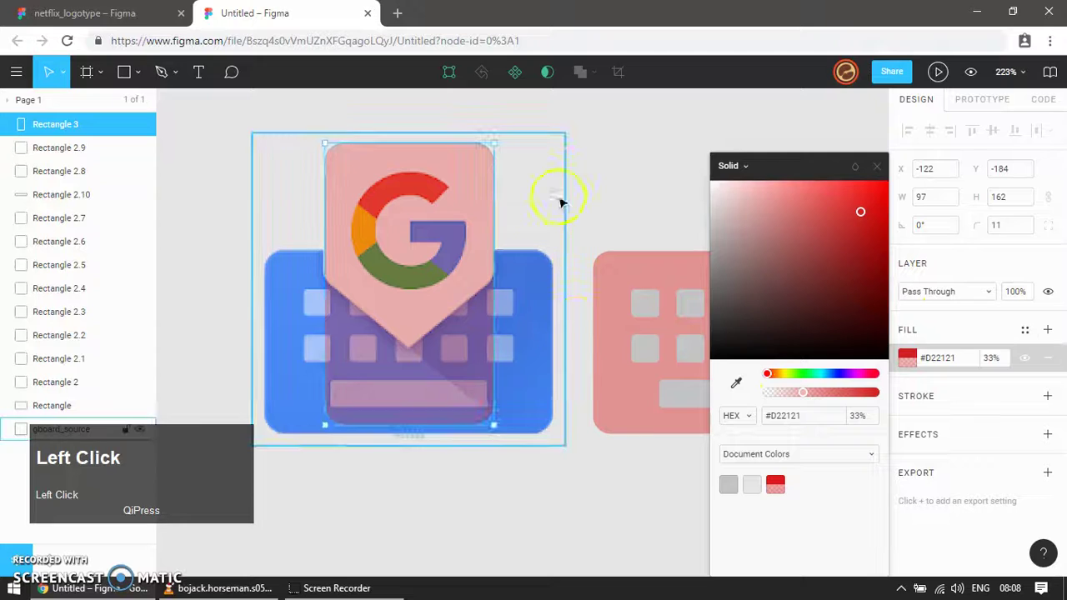
Draw a 93×93 square, rotate it 45° into a diamond over the tag's tip and edit its fill.
{"action": "key", "text": "r"}
{"action": "left_click_drag", "start_coordinate": [590, 162], "coordinate": [699, 247]}
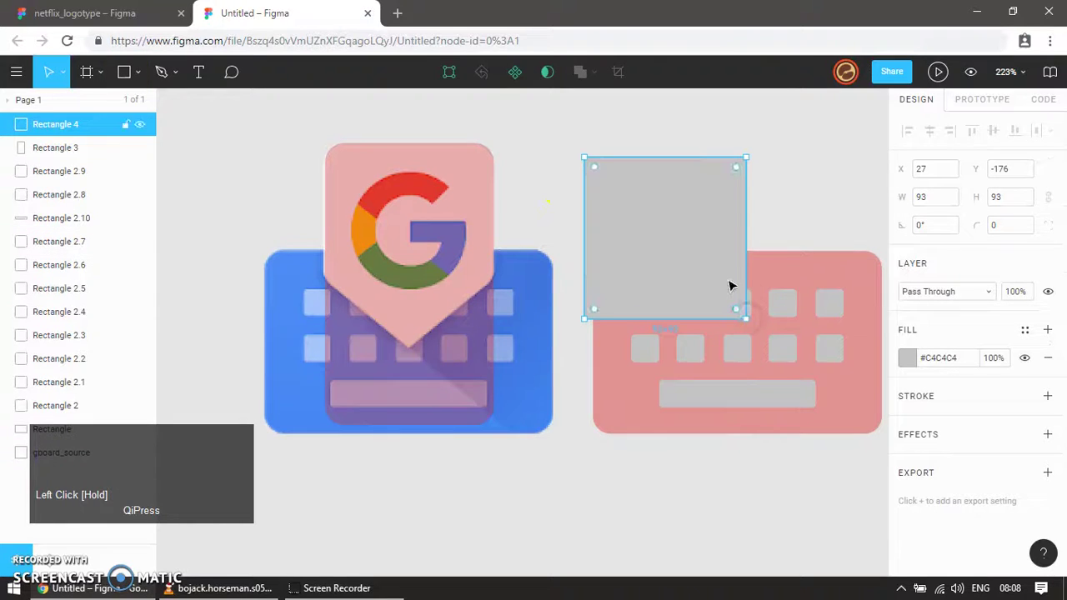
{"action": "left_click_drag", "start_coordinate": [699, 248], "coordinate": [618, 260]}
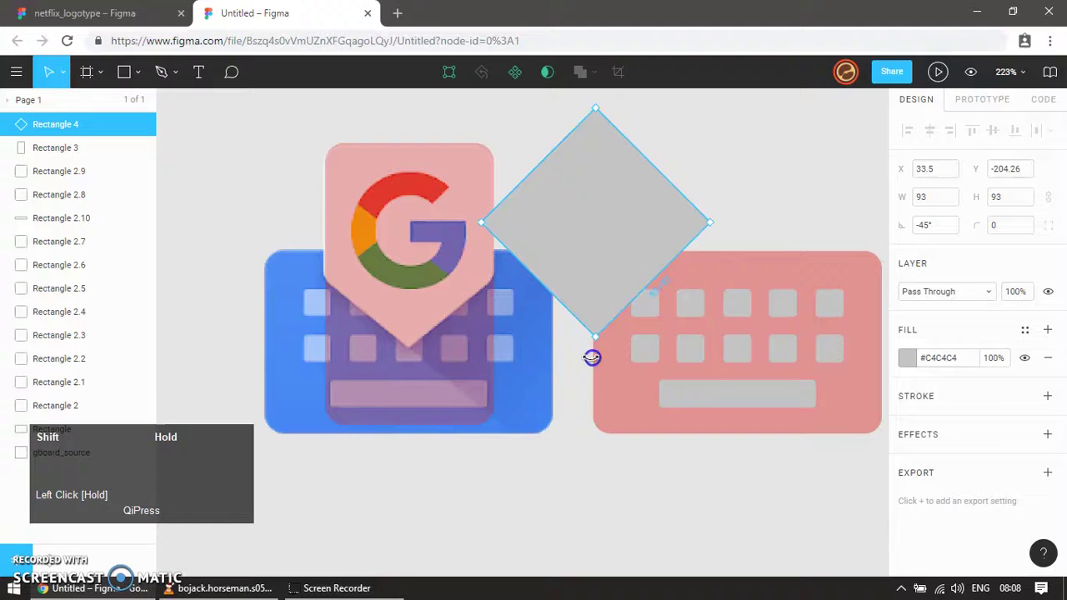
{"action": "left_click_drag", "start_coordinate": [618, 260], "coordinate": [486, 159]}
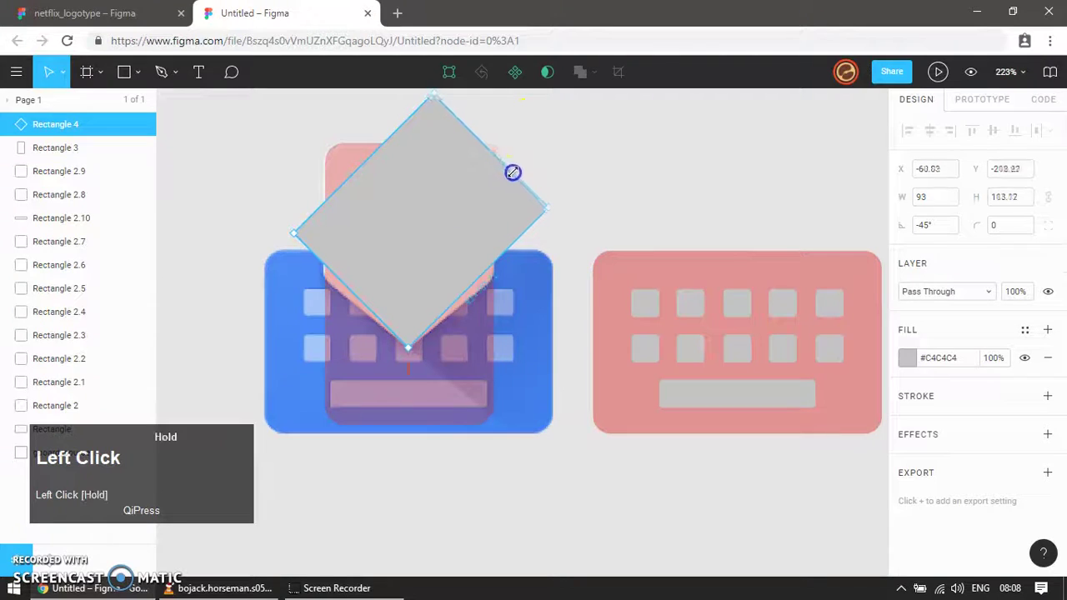
{"action": "key", "text": "ctrl+z"}
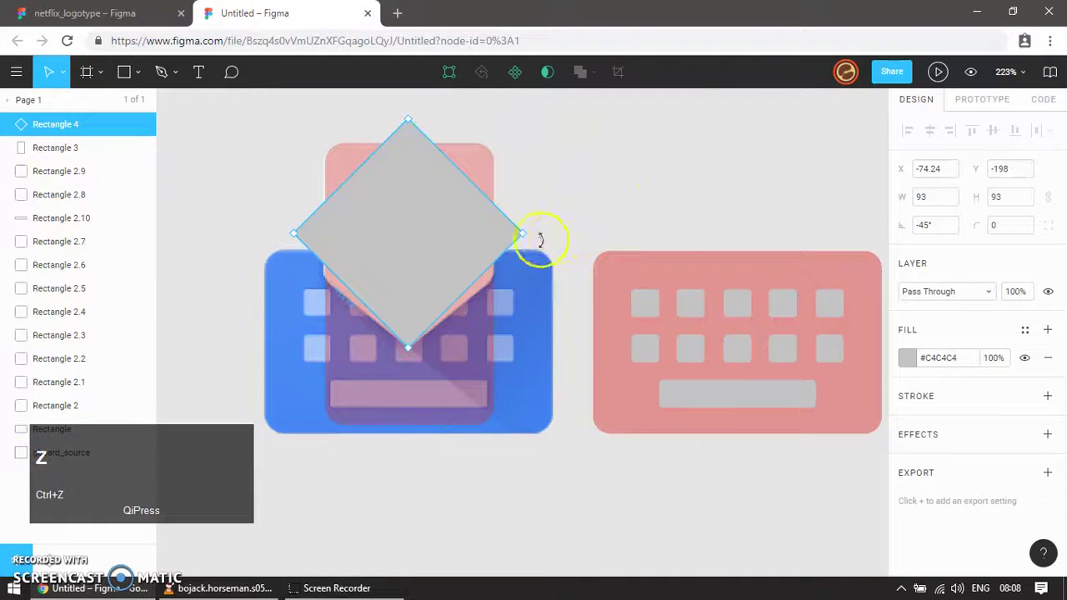
{"action": "left_click", "coordinate": [637, 174]}
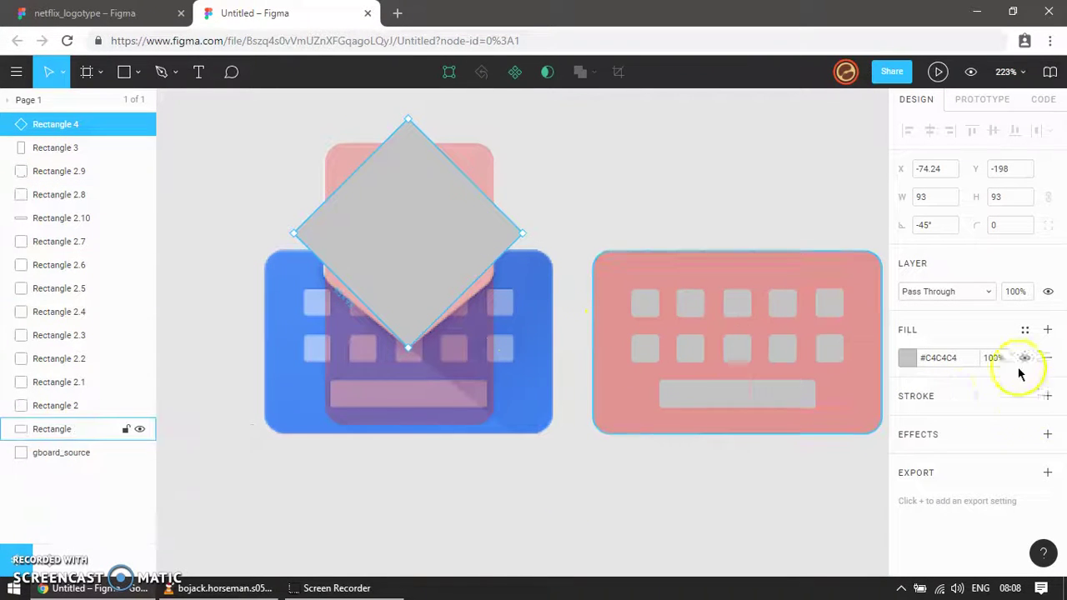
{"action": "left_click", "coordinate": [913, 362]}
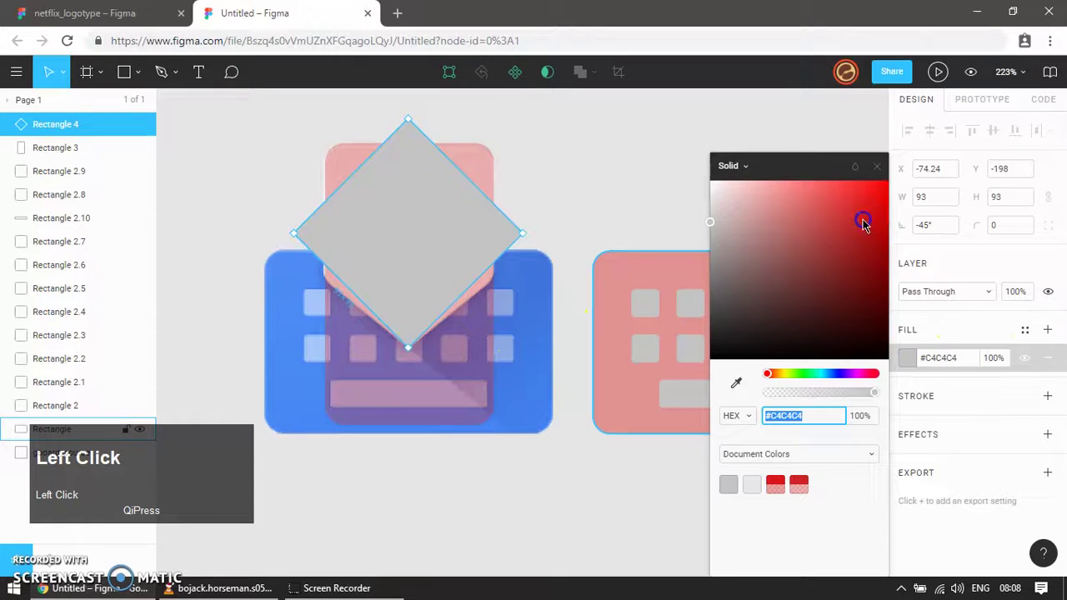
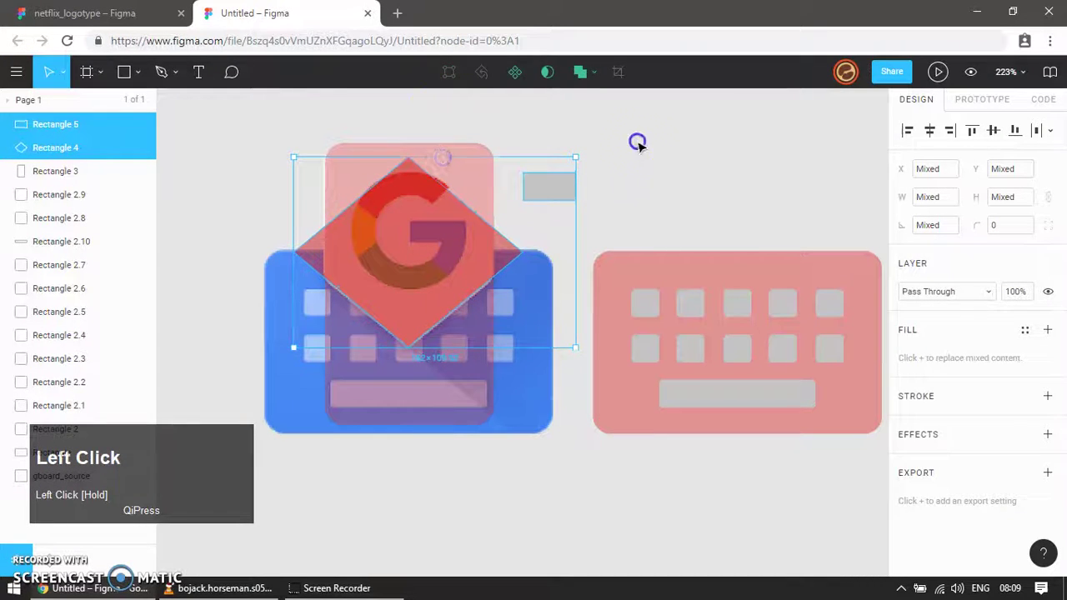
Intersect the diamond with the tag rectangle into a 97×117.52 tag and set it on the traced keyboard.
{"action": "key", "text": "Delete"}
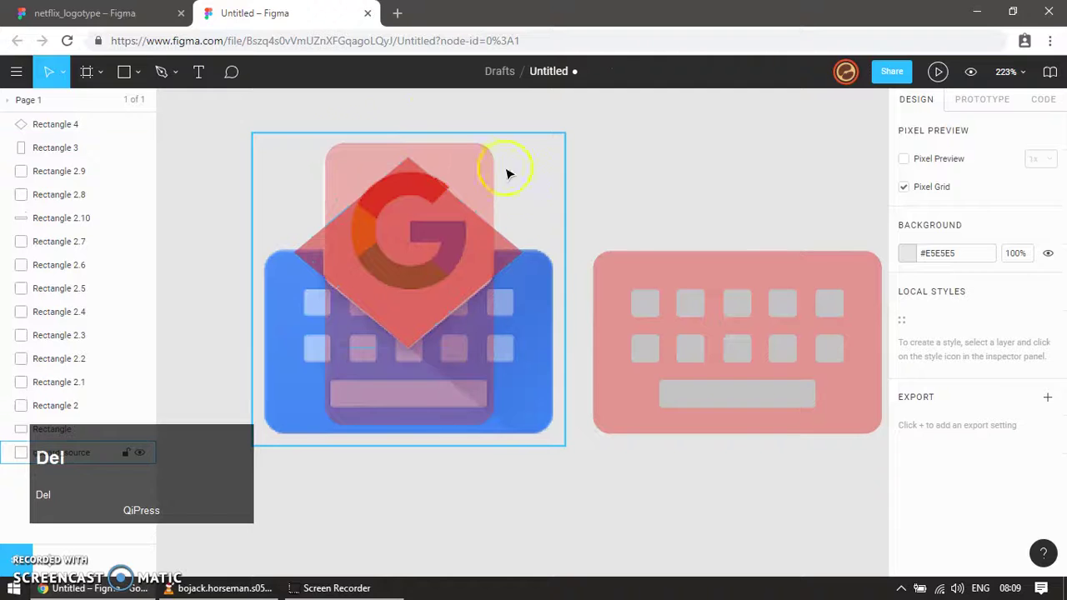
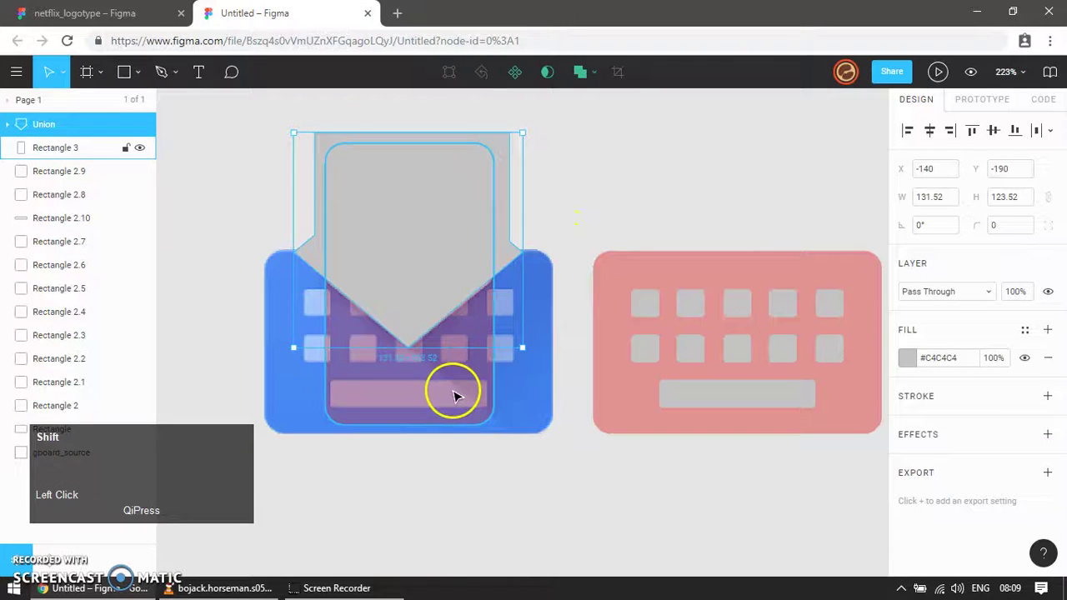
{"action": "left_click", "coordinate": [933, 133]}
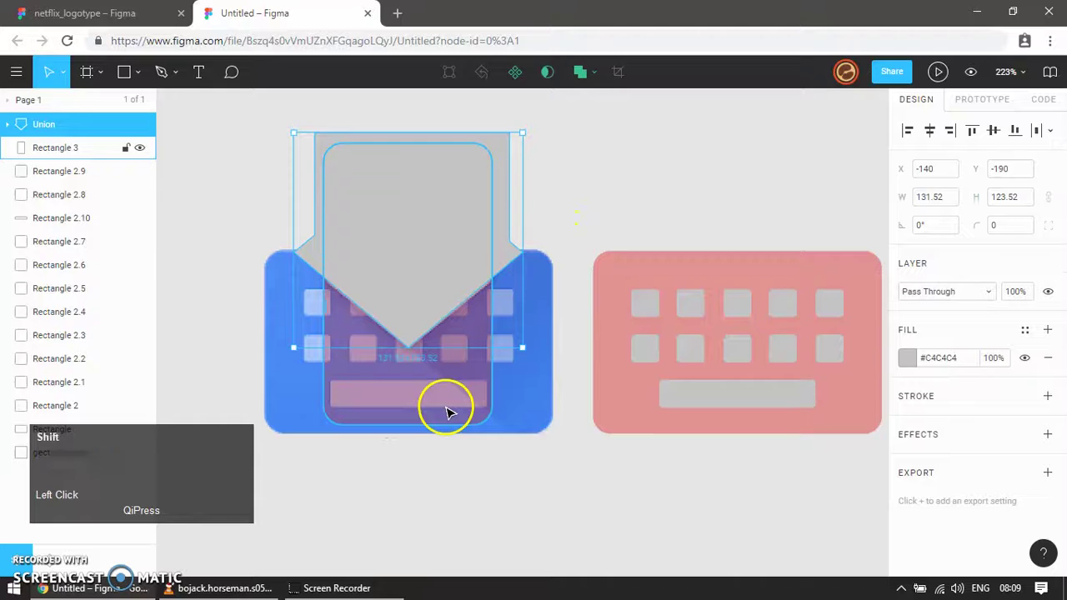
{"action": "left_click", "coordinate": [449, 410]}
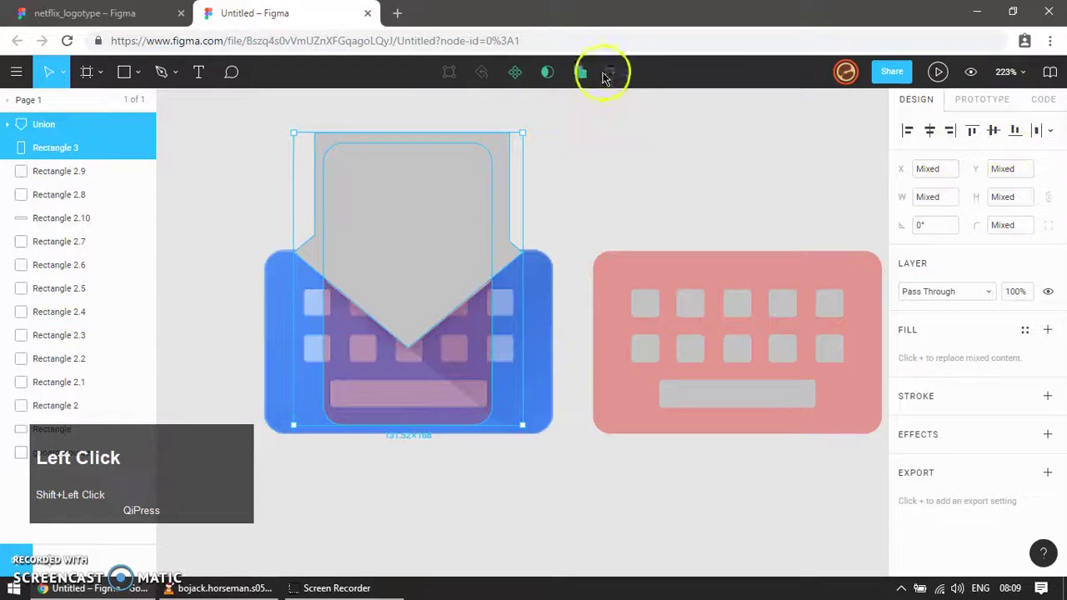
{"action": "left_click_drag", "start_coordinate": [605, 85], "coordinate": [498, 310]}
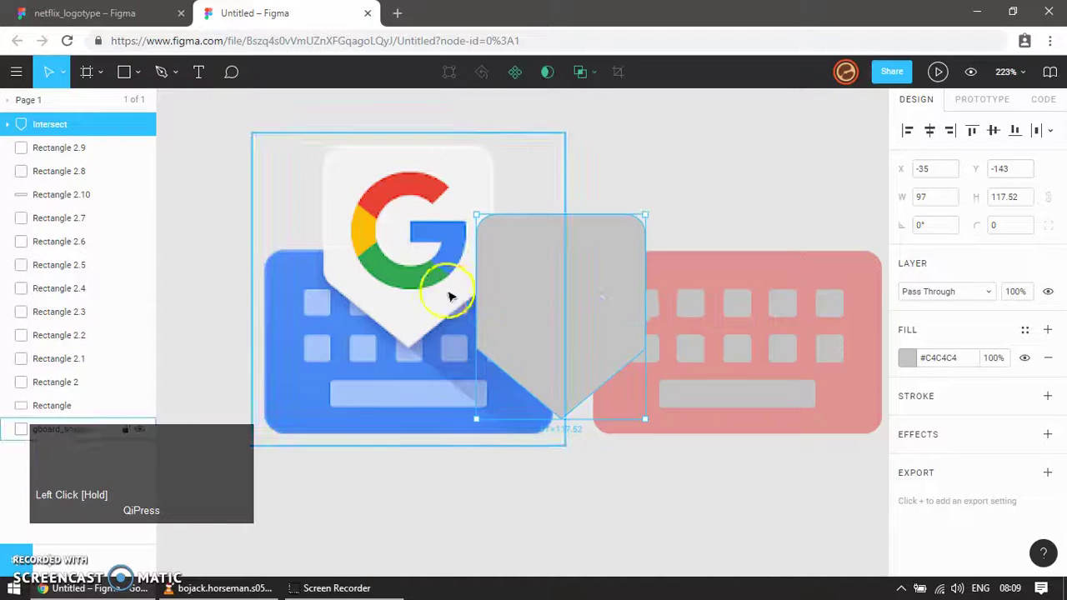
{"action": "key", "text": "ctrl+z"}
{"action": "left_click_drag", "start_coordinate": [577, 195], "coordinate": [636, 423]}
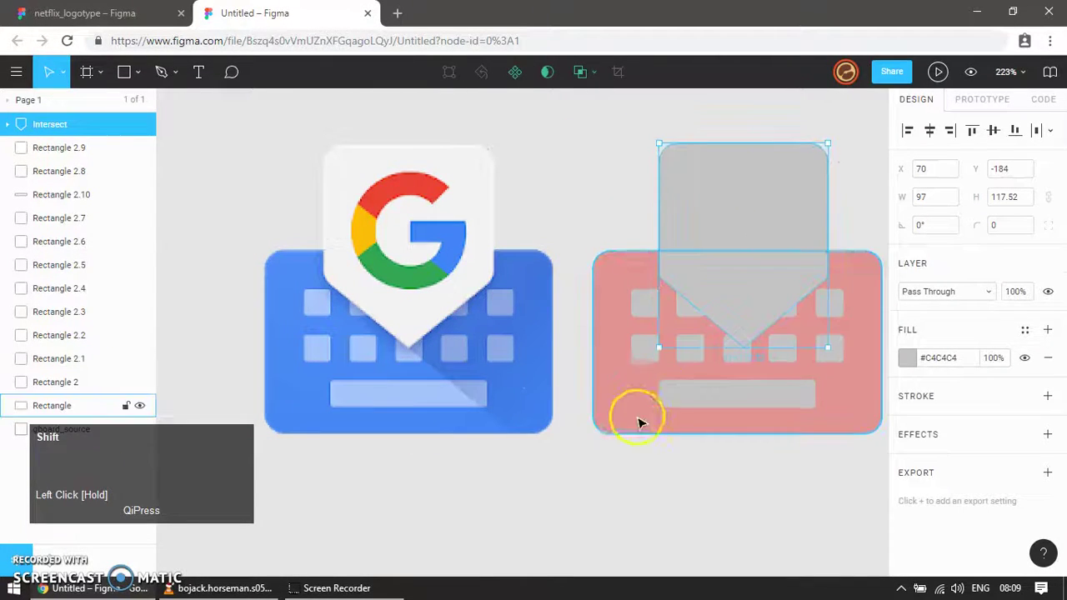
Fill the intersected tag shape solid green #46B021.
{"action": "left_click", "coordinate": [932, 131]}
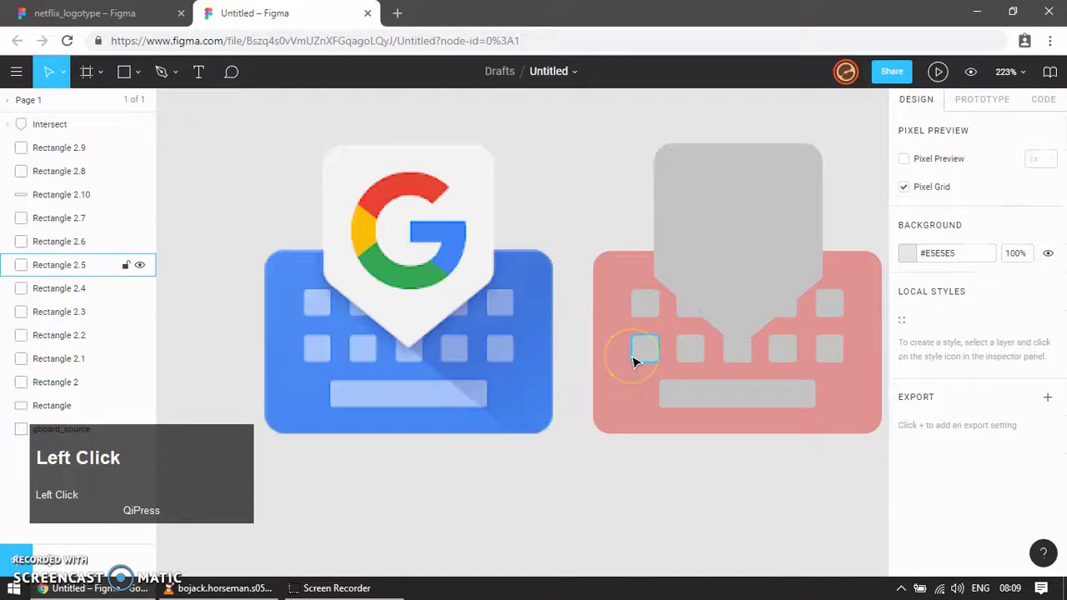
{"action": "left_click", "coordinate": [730, 457]}
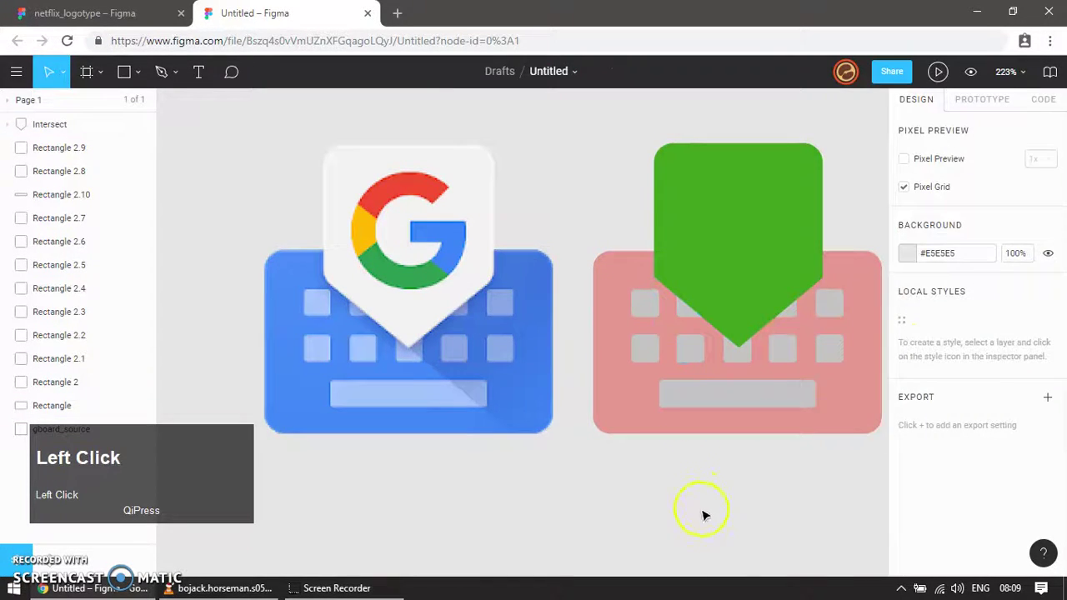
{"action": "scroll", "scroll_direction": "down", "scroll_amount": 3}
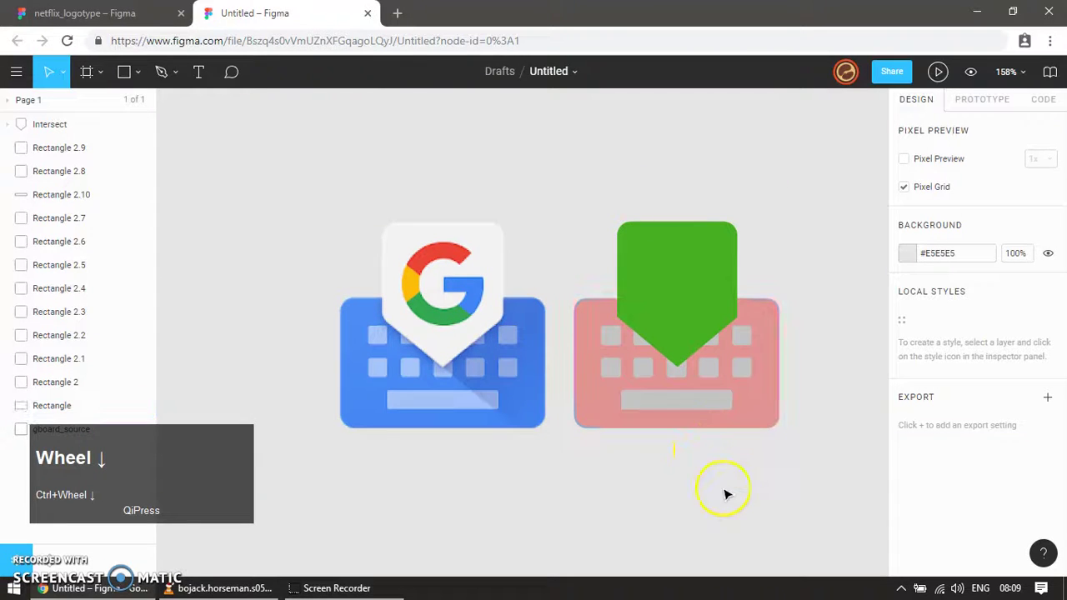
{"action": "key", "text": "b"}
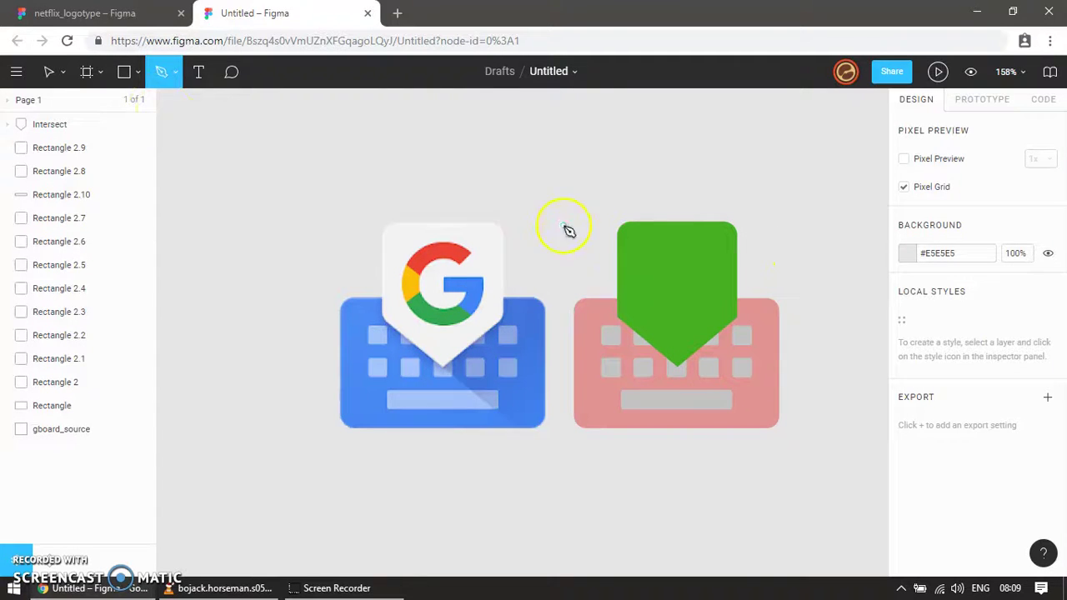
{"action": "key", "text": "v"}
Reselect the green tag shape and create a duplicate of it.
{"action": "left_click", "coordinate": [695, 193]}
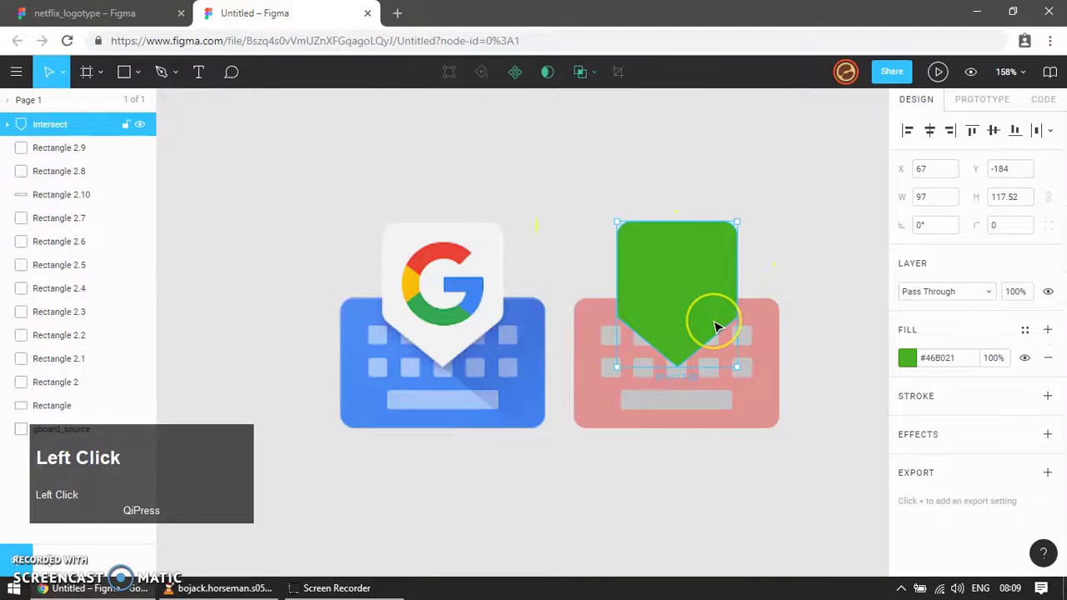
{"action": "left_click", "coordinate": [764, 257]}
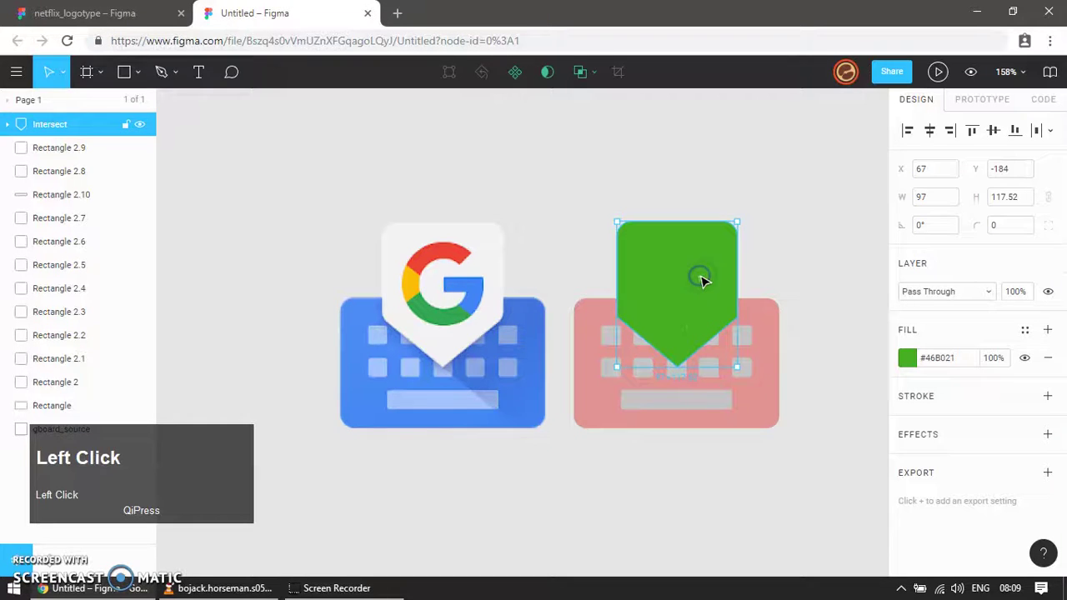
{"action": "key", "text": "ctrl+e"}
{"action": "left_click", "coordinate": [725, 186]}
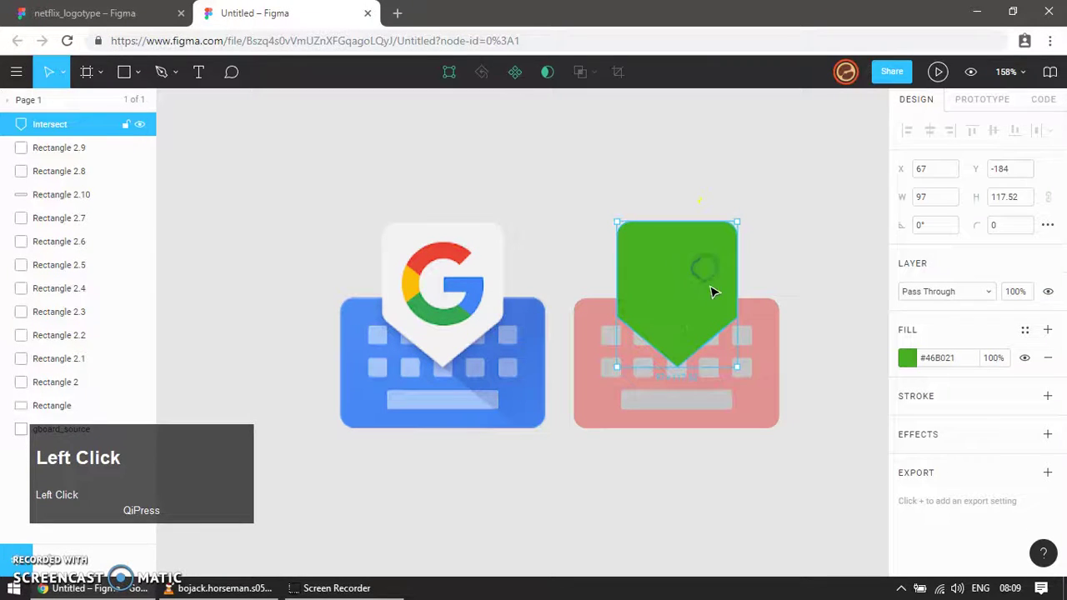
Edit the copy's vector points, pulling them out past the keyboard's right and bottom edges.
{"action": "key", "text": "ctrl+d"}
{"action": "key", "text": "F10"}
{"action": "left_click_drag", "start_coordinate": [652, 266], "coordinate": [747, 366]}
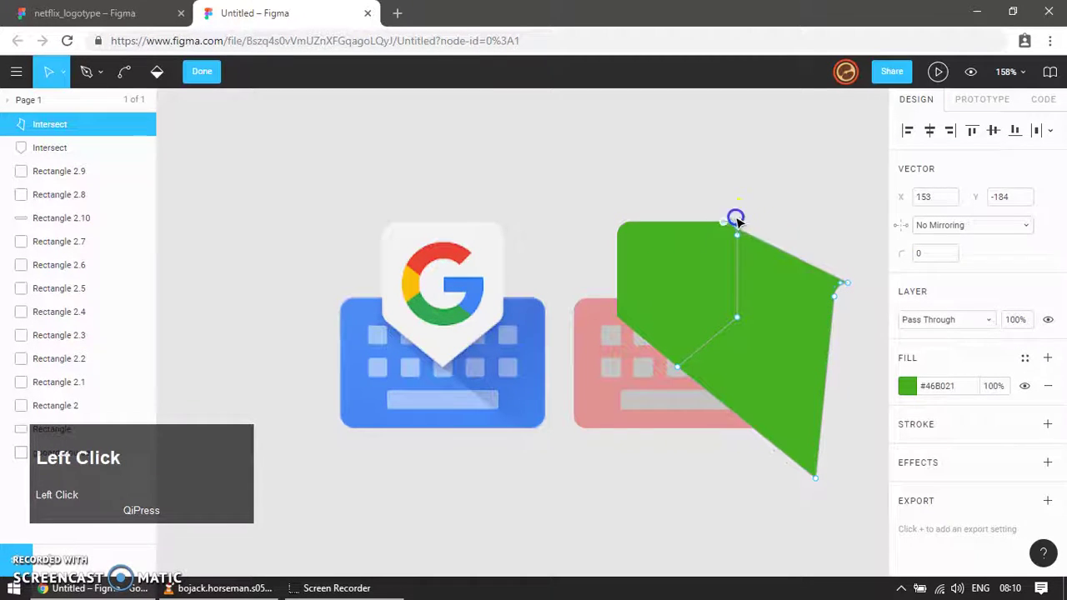
{"action": "key", "text": "v"}
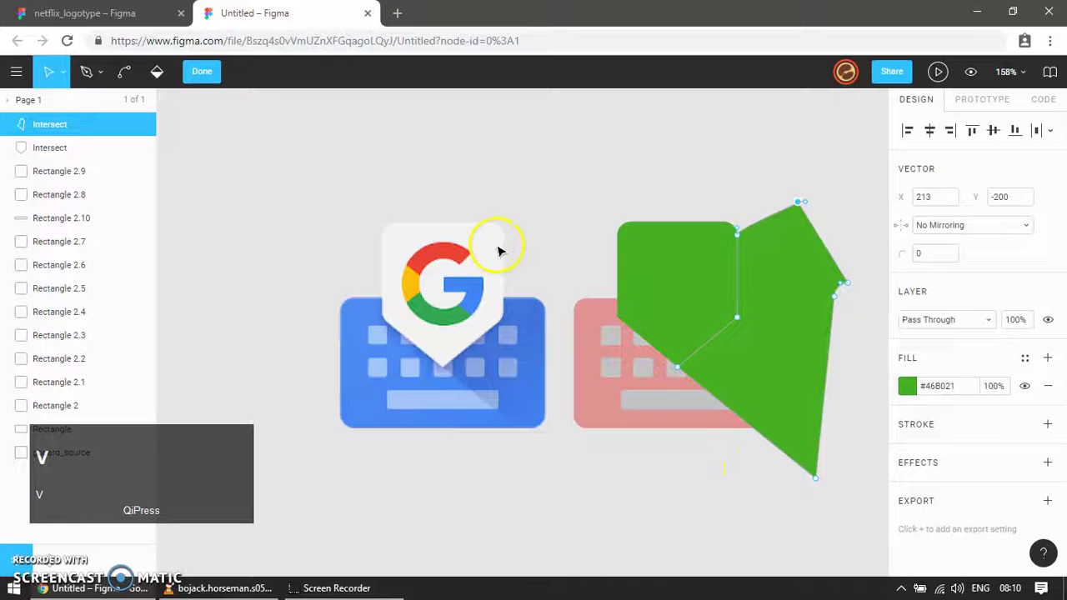
{"action": "key", "text": "Return"}
{"action": "left_click", "coordinate": [666, 485]}
{"action": "left_click", "coordinate": [790, 376]}
{"action": "key", "text": "ctrl+z"}
Trim the reshaped green copy against a keyboard-rectangle copy into a 137.74×223.5 diagonal shape.
{"action": "double_click", "coordinate": [594, 412]}
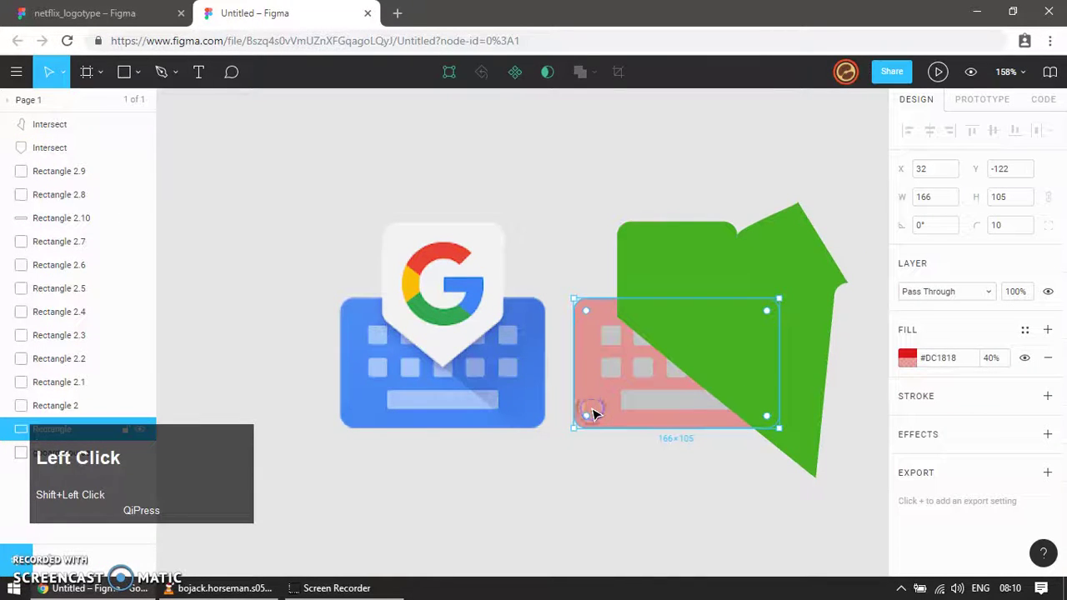
{"action": "key", "text": "ctrl+d"}
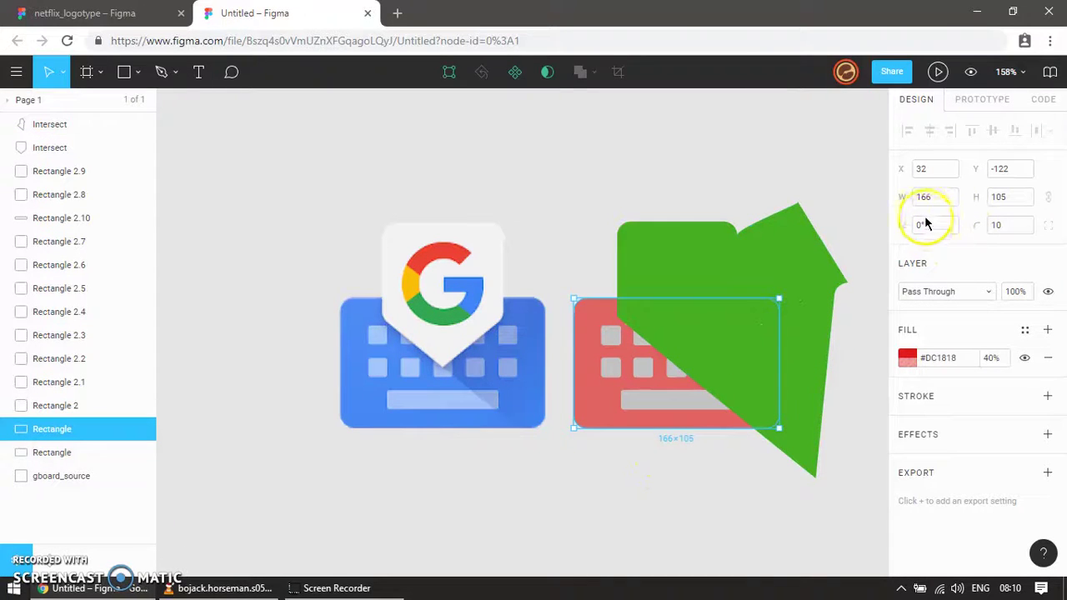
{"action": "left_click", "coordinate": [636, 172]}
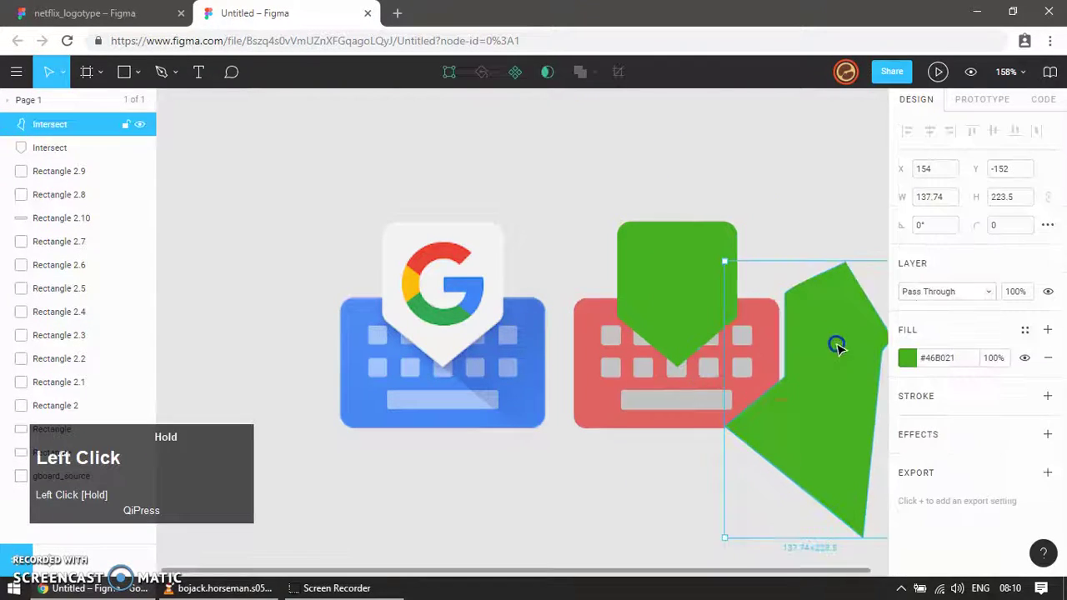
{"action": "key", "text": "ctrl+z"}
{"action": "left_click", "coordinate": [585, 396]}
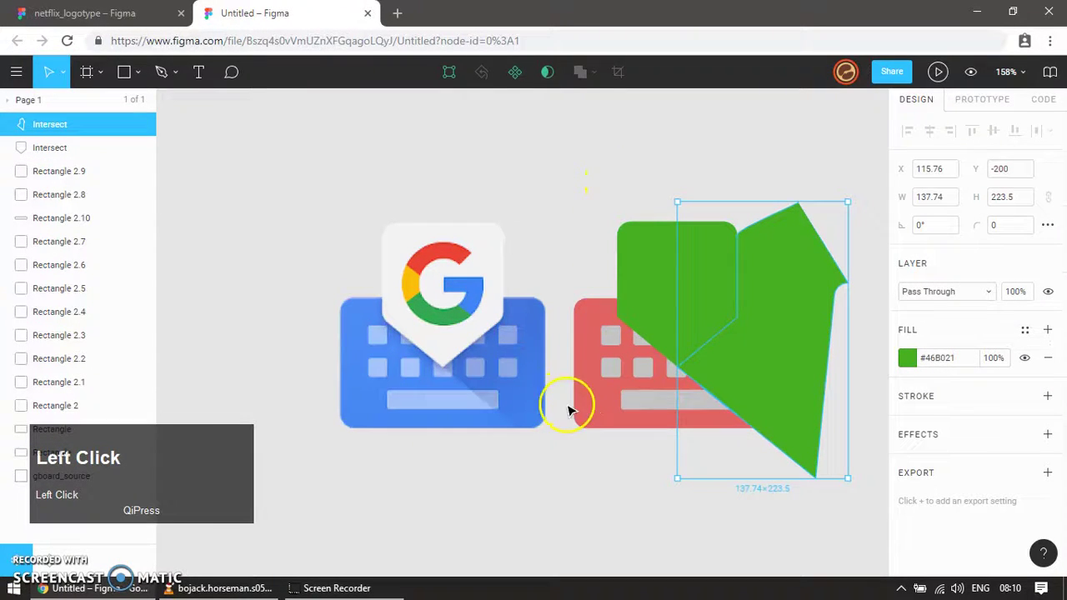
{"action": "left_click", "coordinate": [787, 331]}
{"action": "key", "text": "ctrl+e"}
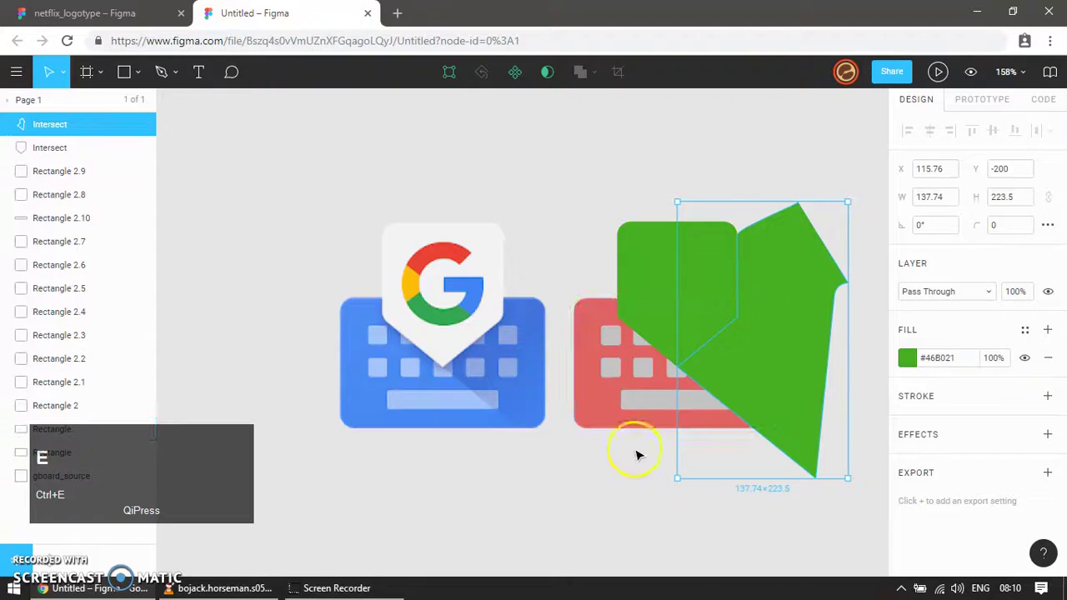
{"action": "left_click", "coordinate": [572, 493]}
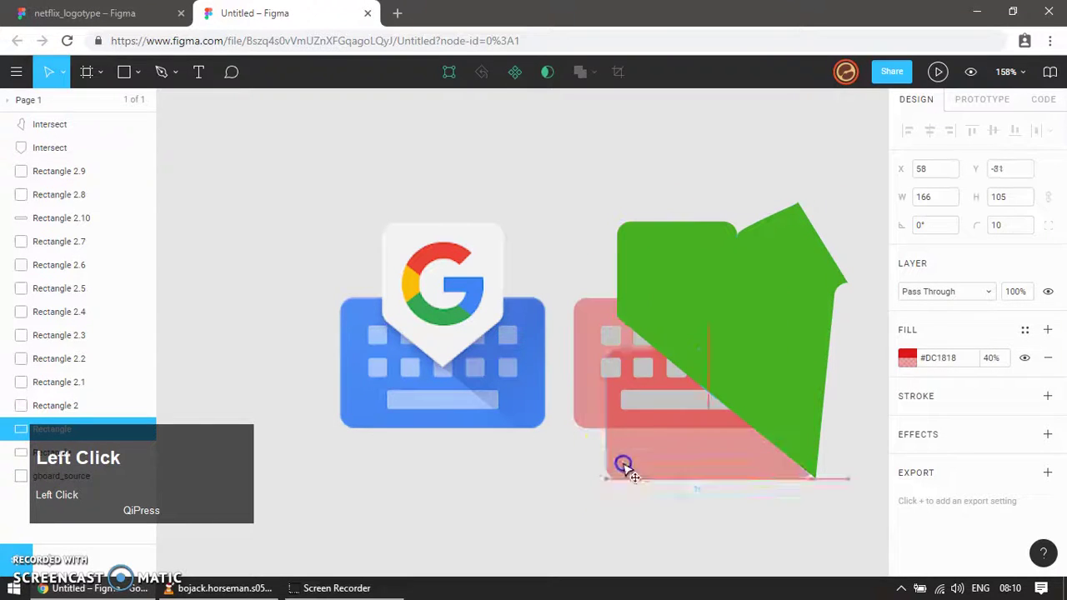
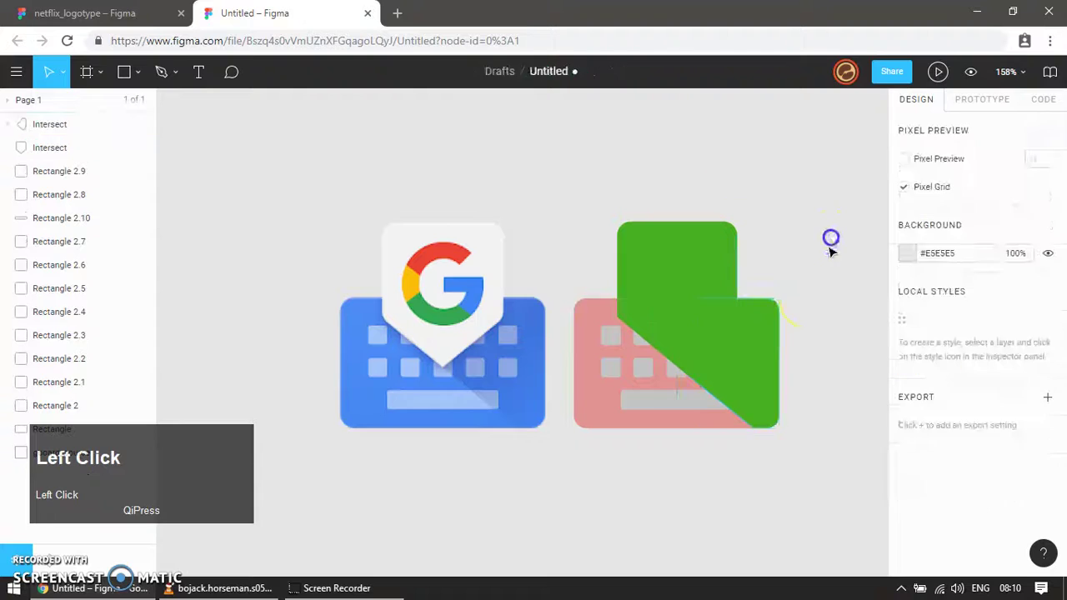
Recolour the diagonal piece blue #407DE8 sampled from the original keyboard.
{"action": "key", "text": "ctrl+z"}
{"action": "left_click", "coordinate": [913, 256]}
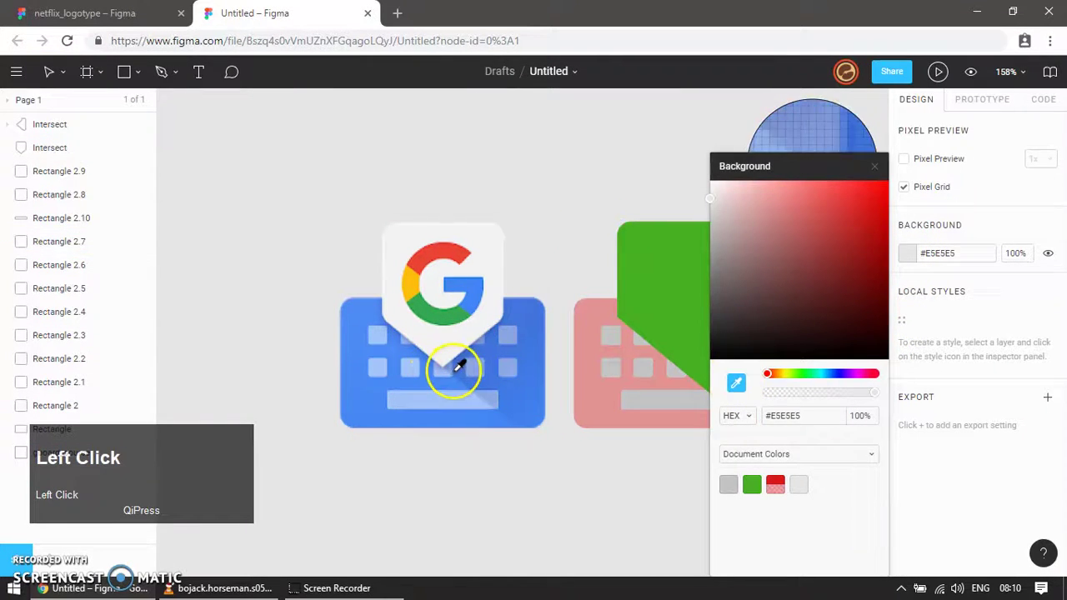
{"action": "key", "text": "ctrl+z"}
{"action": "left_click", "coordinate": [597, 240]}
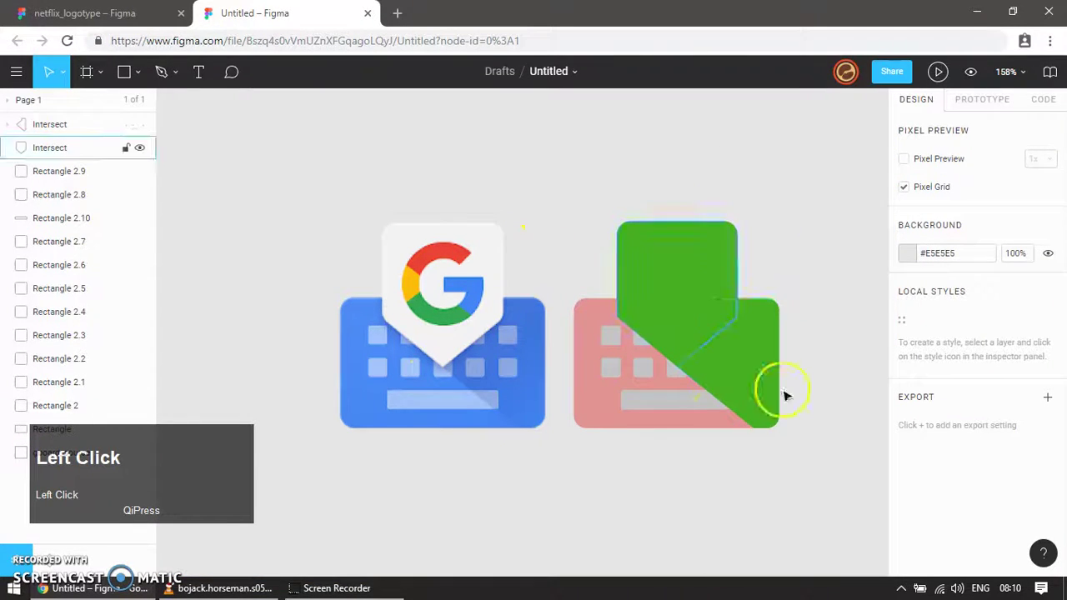
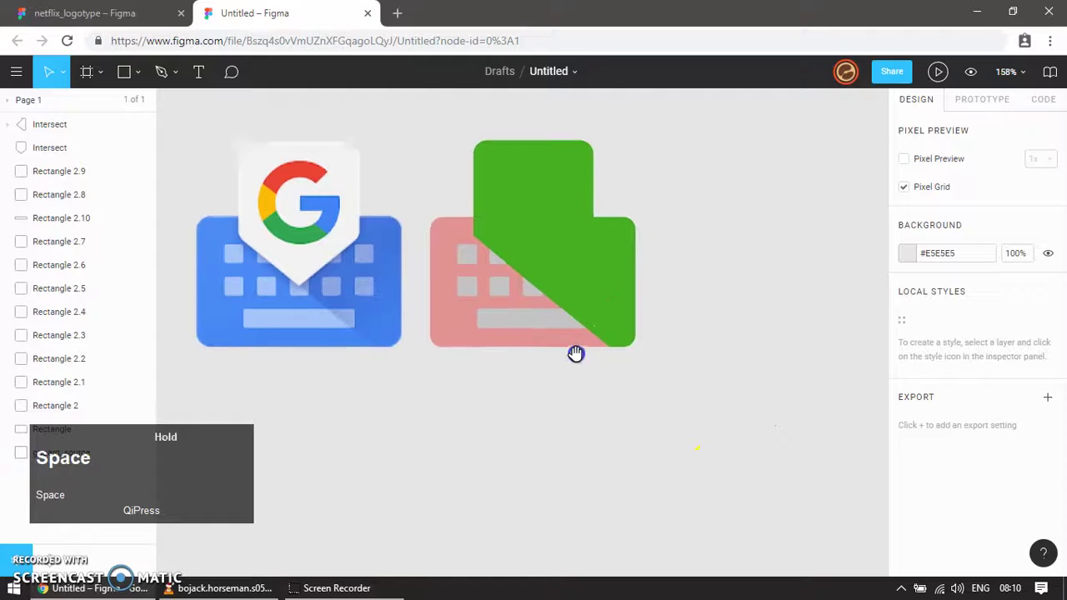
{"action": "key", "text": "v"}
{"action": "left_click", "coordinate": [628, 414]}
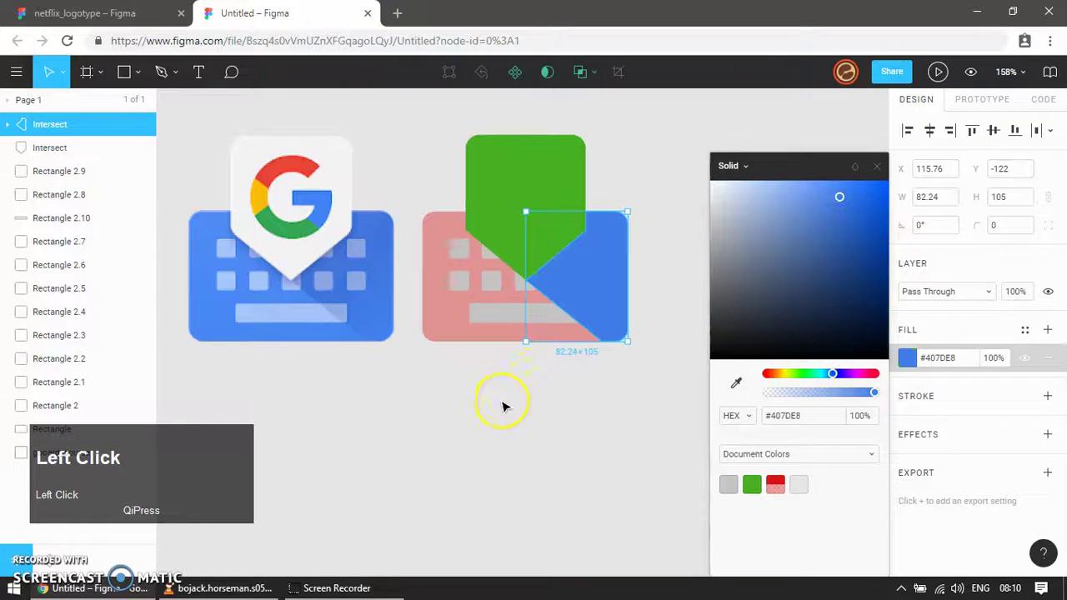
Undo an accidental move of the original image and select every part of the traced logo.
{"action": "key", "text": "v"}
{"action": "left_click_drag", "start_coordinate": [505, 404], "coordinate": [671, 242]}
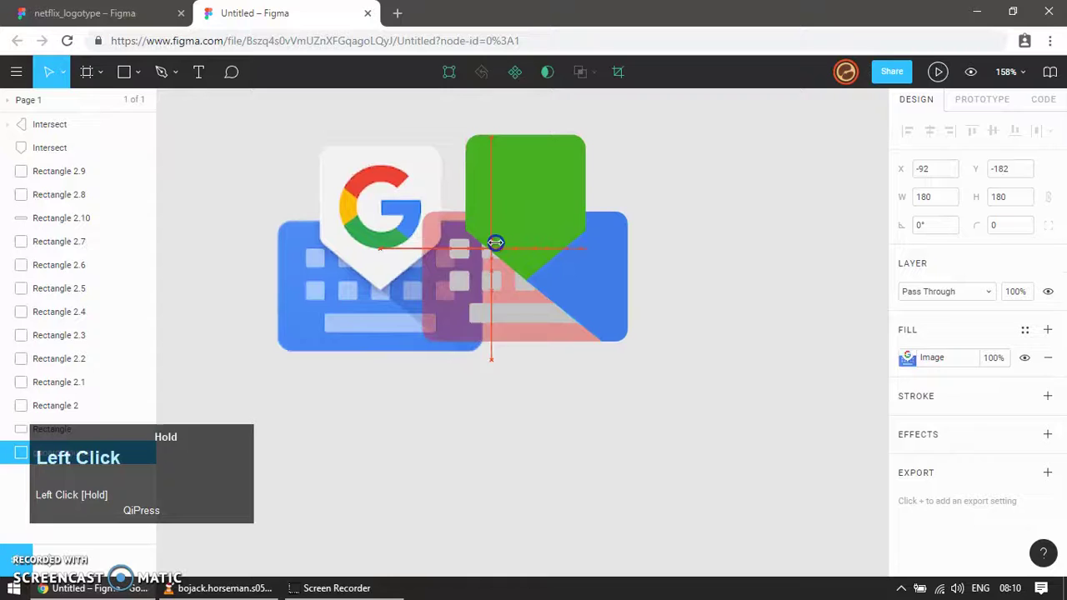
{"action": "key", "text": "ctrl+z"}
{"action": "left_click_drag", "start_coordinate": [704, 234], "coordinate": [511, 180]}
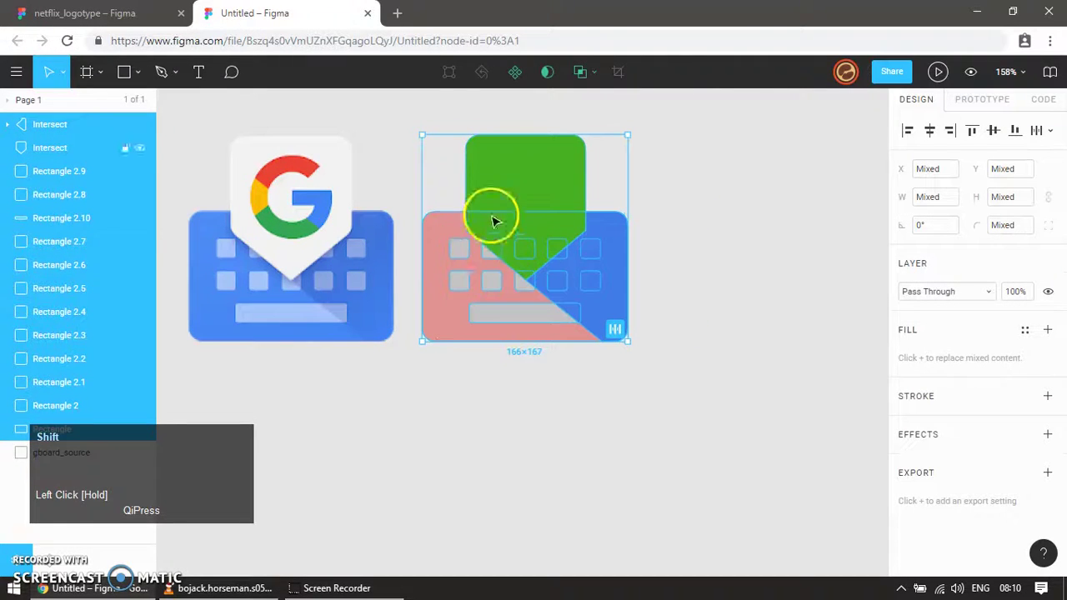
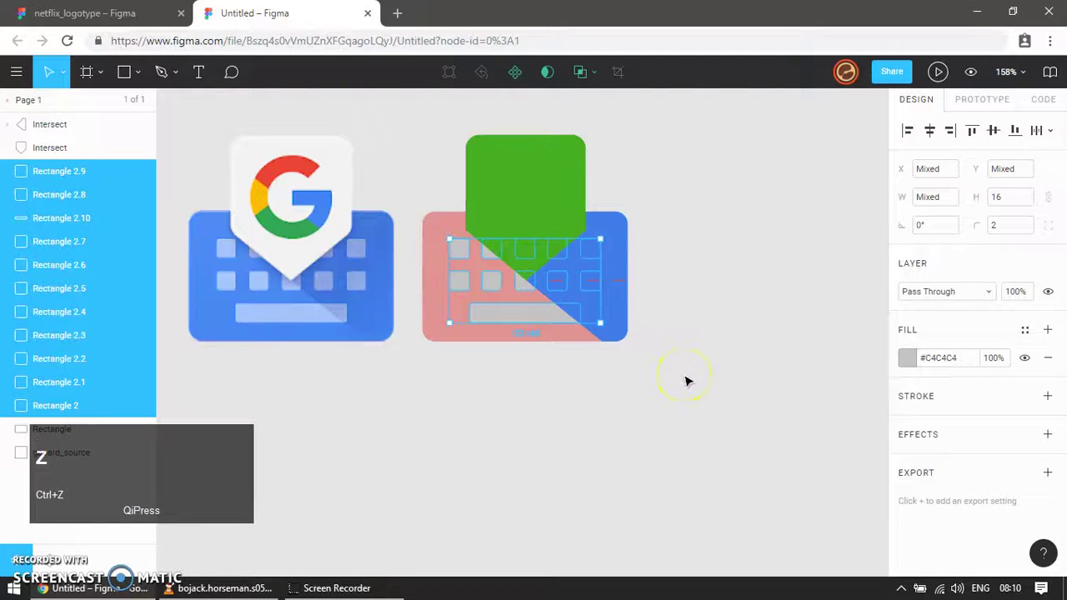
Bring the grey keys and space bar in front of the green and blue shapes.
{"action": "right_click", "coordinate": [528, 316]}
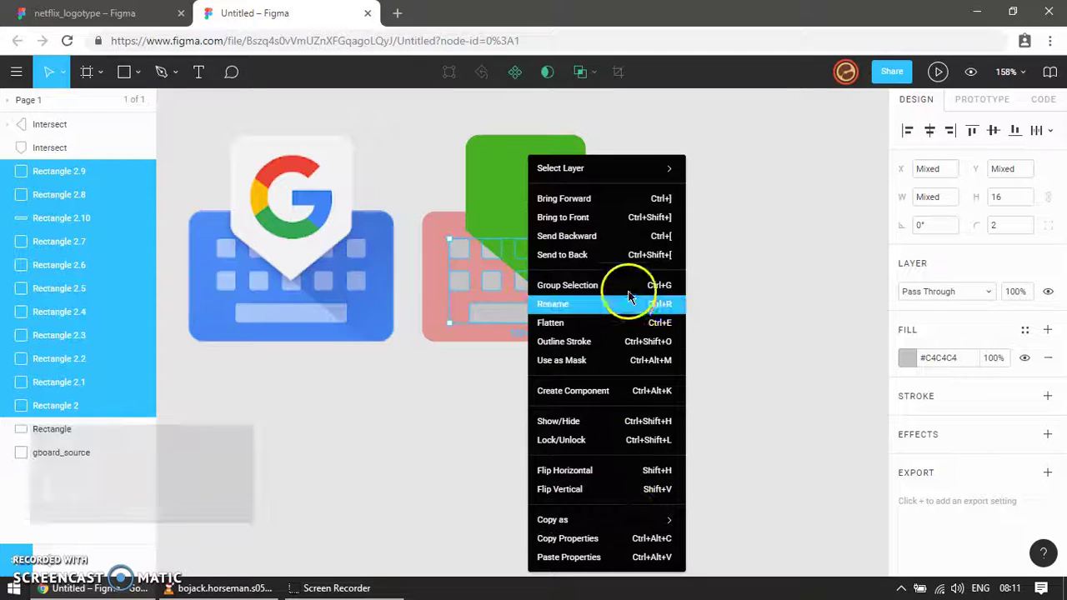
{"action": "left_click", "coordinate": [655, 204]}
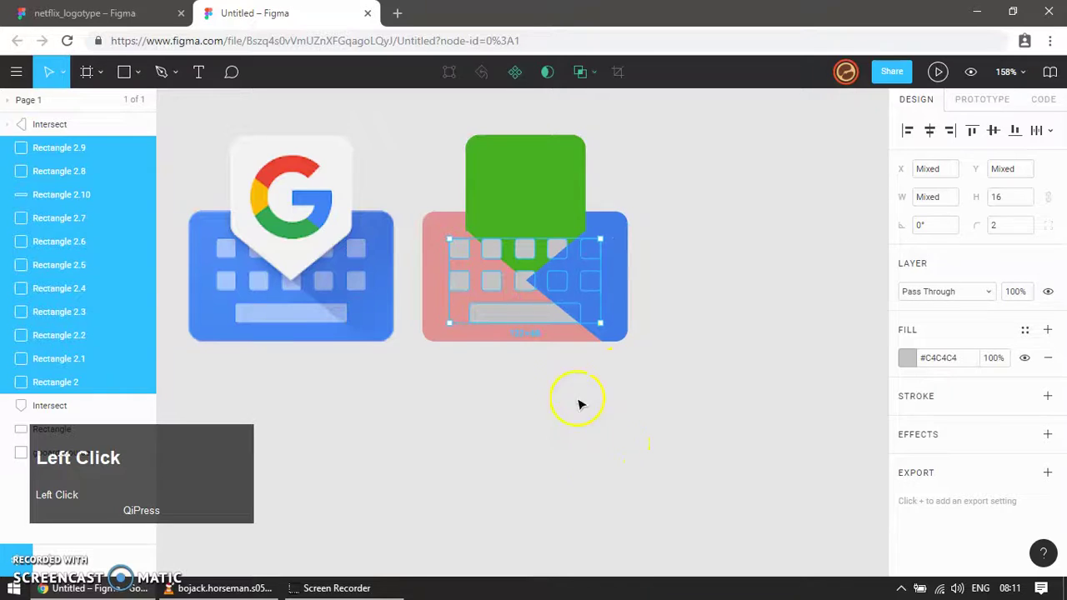
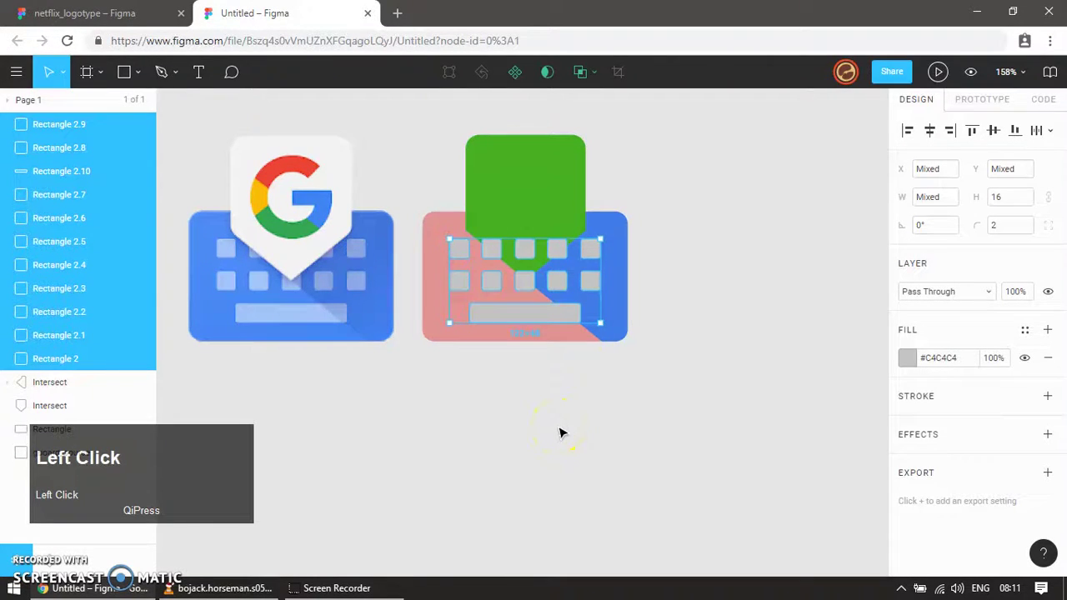
{"action": "left_click_drag", "start_coordinate": [560, 429], "coordinate": [429, 324]}
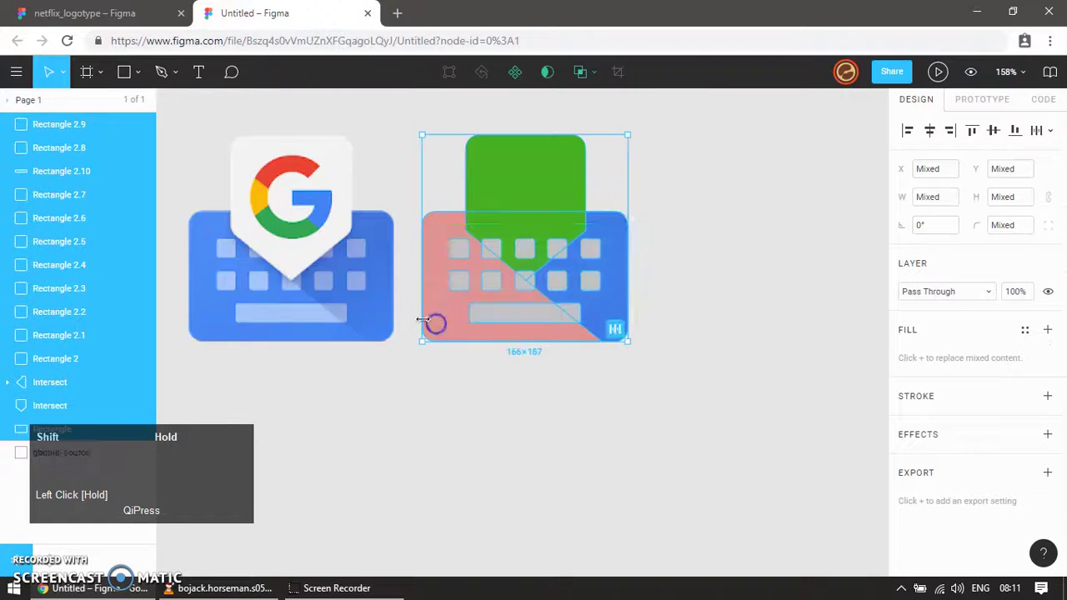
{"action": "left_click_drag", "start_coordinate": [639, 248], "coordinate": [714, 270]}
{"action": "left_click_drag", "start_coordinate": [637, 253], "coordinate": [697, 301]}
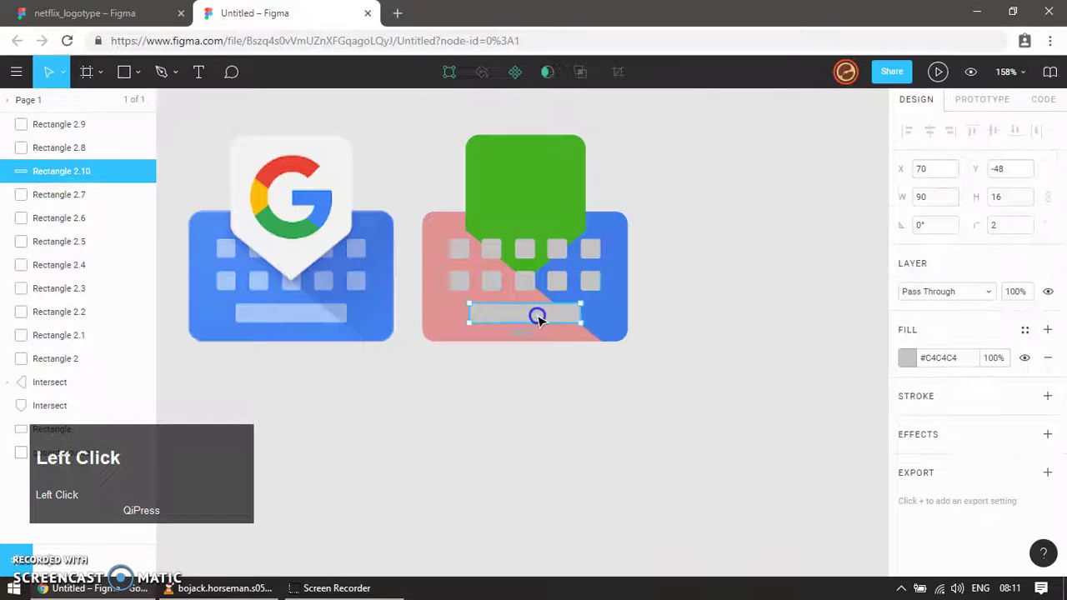
Group the traced keys and space bar into a single 122×68 group.
{"action": "left_click", "coordinate": [590, 284]}
{"action": "left_click", "coordinate": [651, 235]}
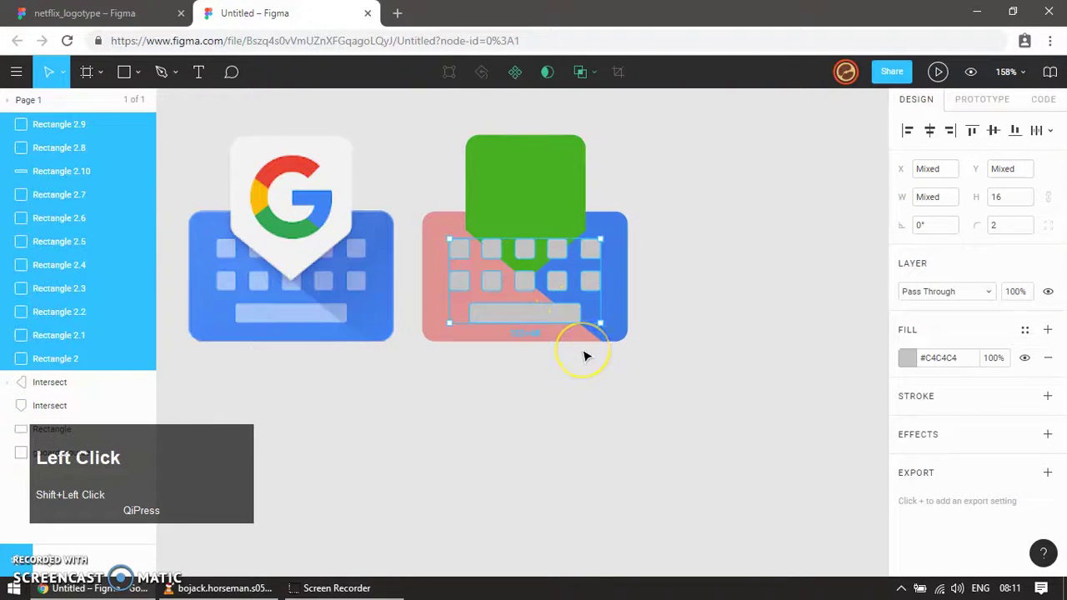
{"action": "key", "text": "ctrl+g"}
{"action": "left_click", "coordinate": [609, 406]}
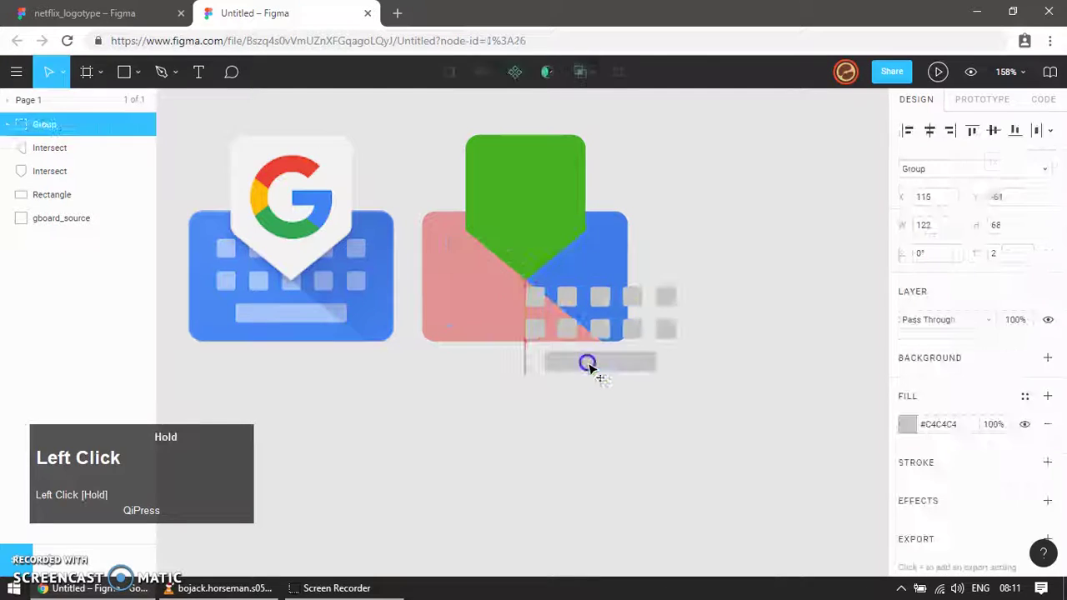
Fill the traced keys and space bar group light blue #A3C3FA instead of grey.
{"action": "key", "text": "ctrl+z"}
{"action": "left_click", "coordinate": [910, 253]}
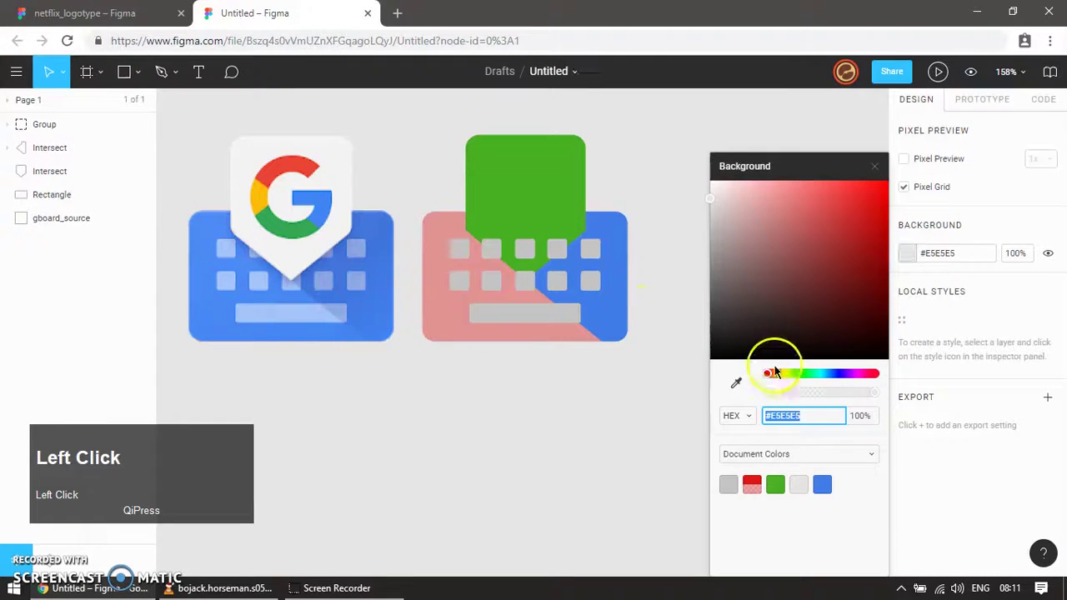
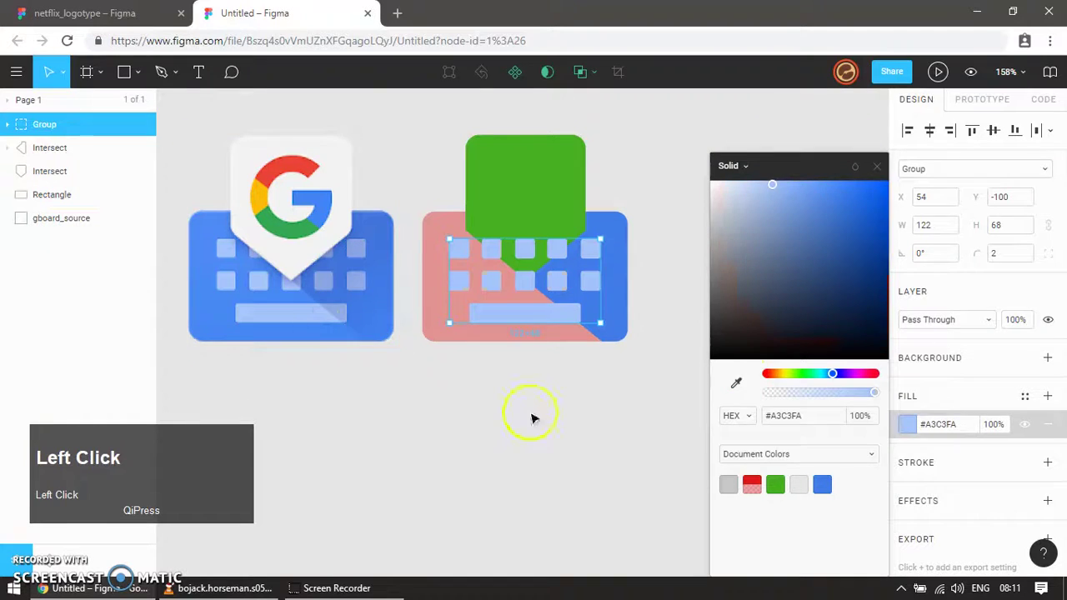
{"action": "key", "text": "ctrl+z"}
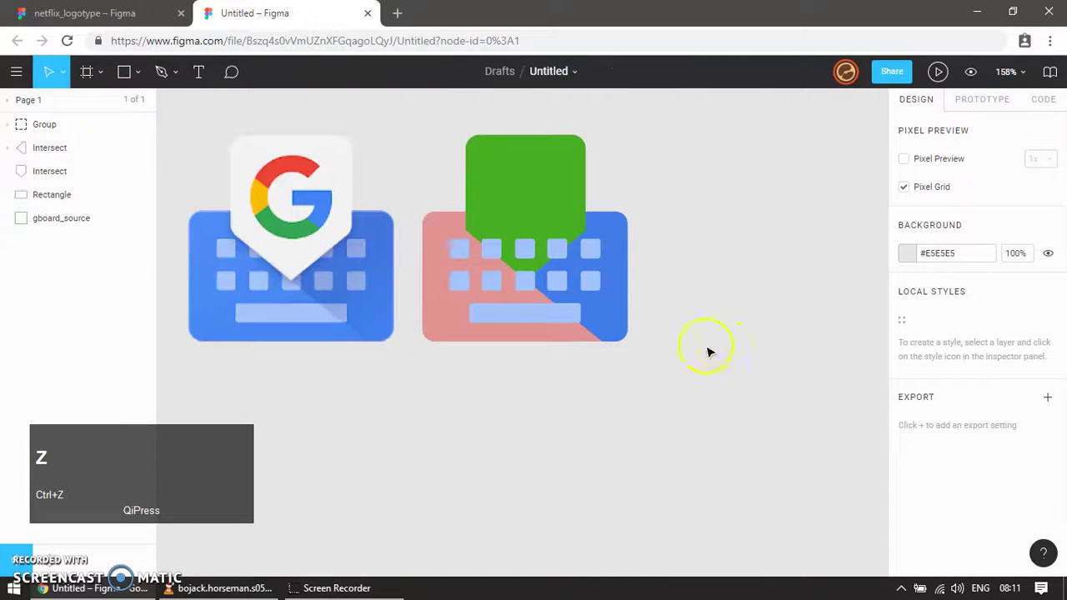
Select the diagonal shadow shape on the traced keyboard and adjust its layer order.
{"action": "key", "text": "ctrl+z"}
{"action": "key", "text": "ctrl+shift+["}
{"action": "left_click", "coordinate": [625, 393]}
{"action": "key", "text": "ctrl+e"}
{"action": "left_click", "coordinate": [641, 385]}
{"action": "right_click", "coordinate": [618, 315]}
{"action": "key", "text": "Escape"}
{"action": "left_click", "coordinate": [599, 377]}
{"action": "key", "text": "ctrl+shift+]"}
Set the diagonal shadow's fill opacity to 50%.
{"action": "double_click", "coordinate": [623, 397]}
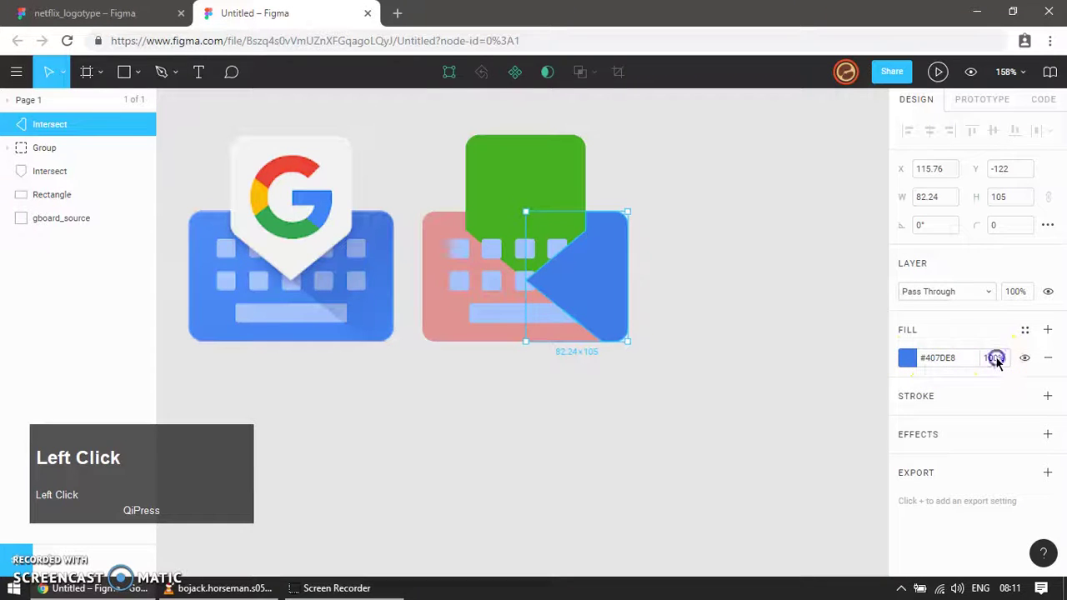
{"action": "type", "text": "50"}
{"action": "key", "text": "Return"}
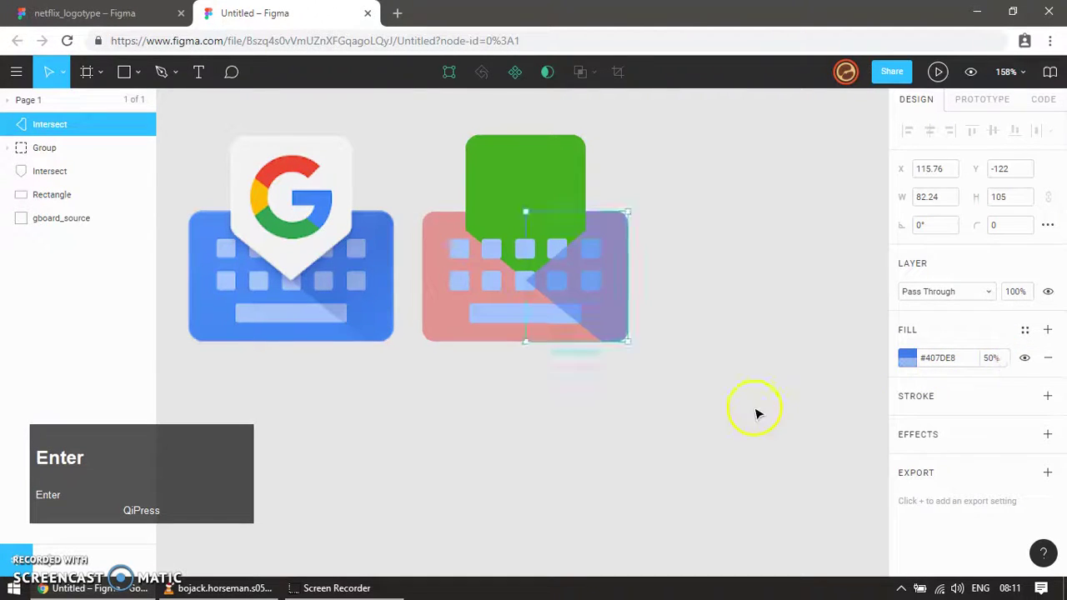
{"action": "left_click", "coordinate": [719, 421]}
Sample the original keyboard's blue with the eyedropper for the traced body.
{"action": "key", "text": "ctrl+z"}
{"action": "left_click", "coordinate": [912, 256]}
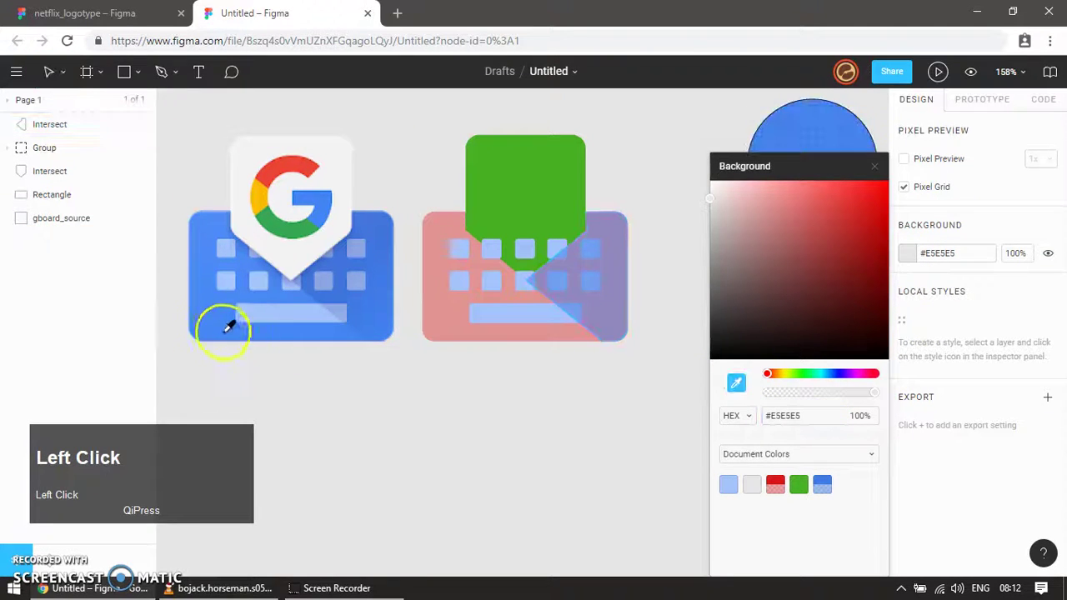
{"action": "key", "text": "ctrl+z"}
{"action": "left_click", "coordinate": [443, 329]}
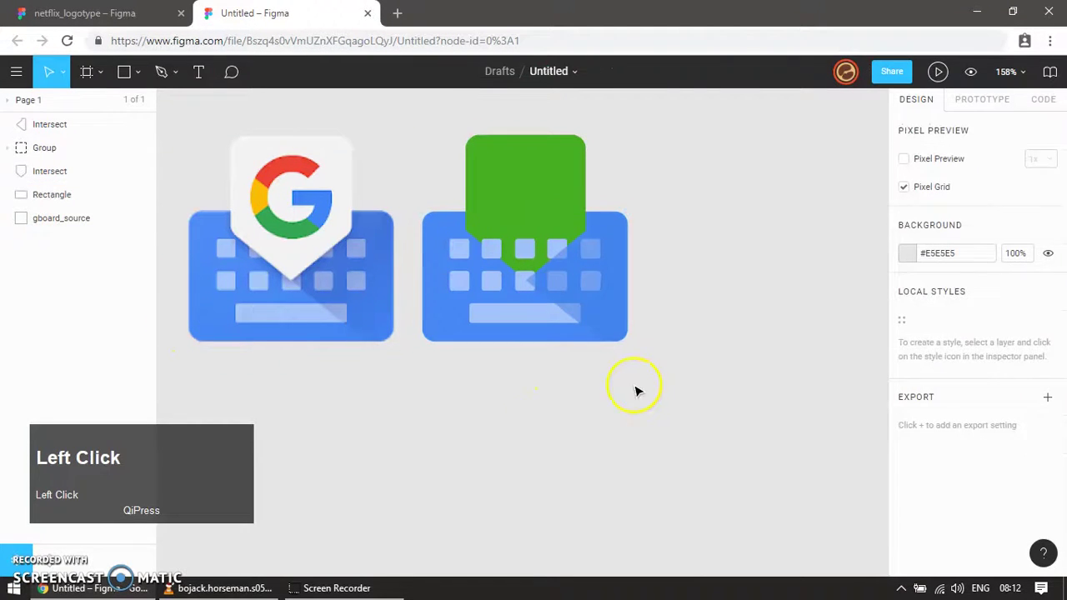
{"action": "key", "text": "ctrl+z"}
{"action": "key", "text": "ctrl+shift+]"}
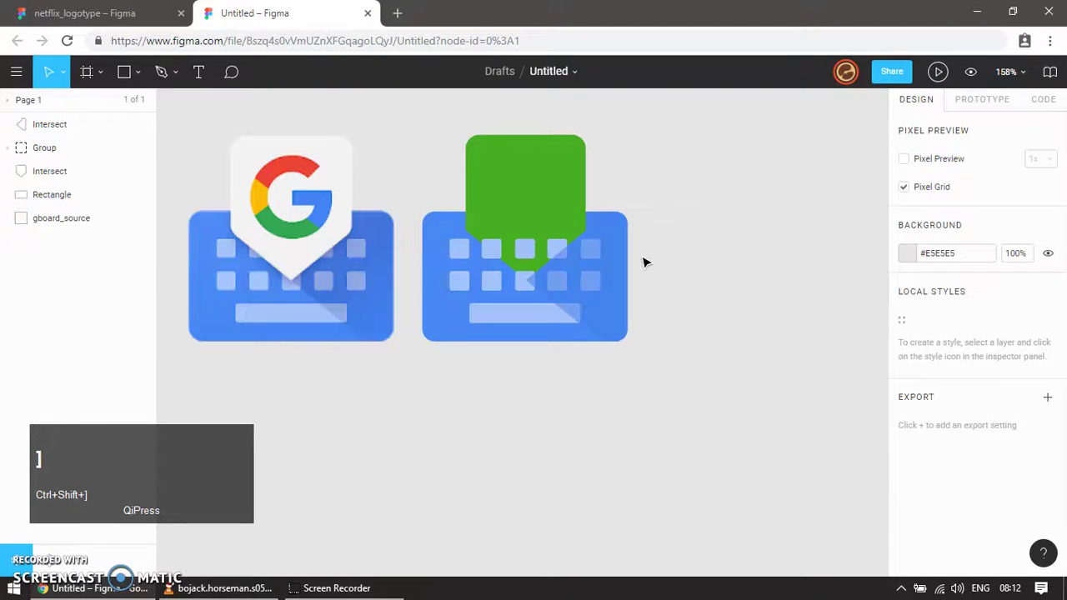
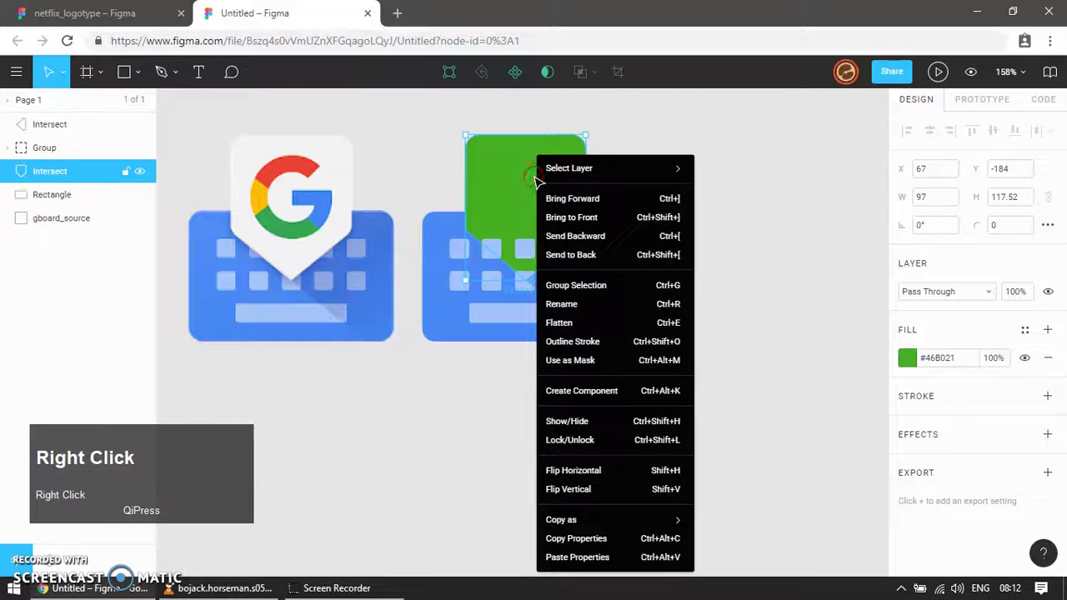
Bring the green traced tag in front of the keyboard.
{"action": "key", "text": "Escape"}
{"action": "key", "text": "ctrl+shift+]"}
{"action": "left_click", "coordinate": [790, 253]}
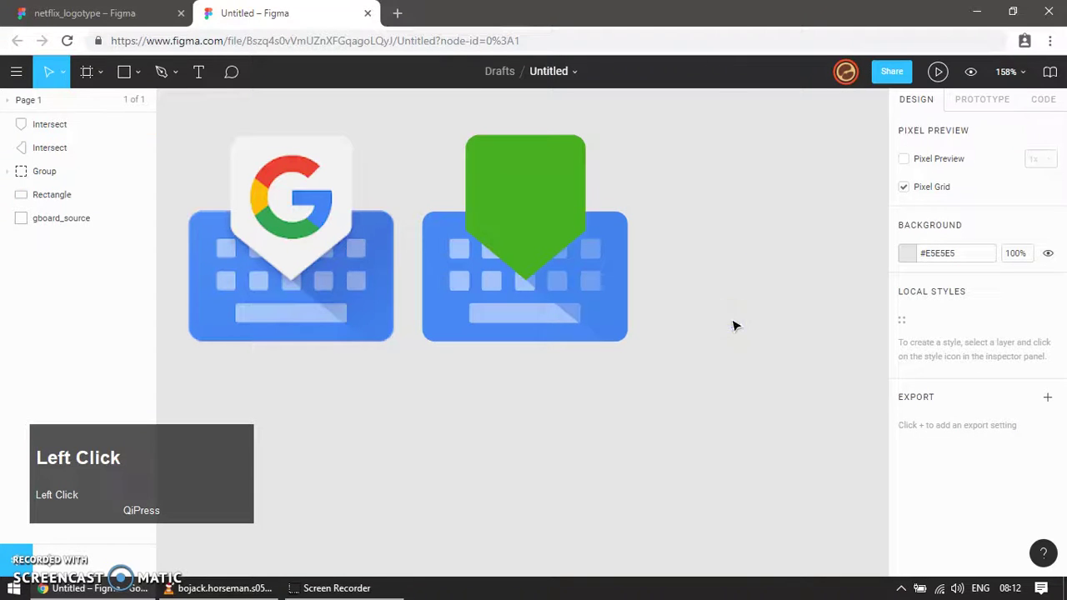
{"action": "key", "text": "ctrl+z"}
Pick up the original tag's light grey #F2F2F2 for the traced shading and tag.
{"action": "left_click", "coordinate": [650, 399]}
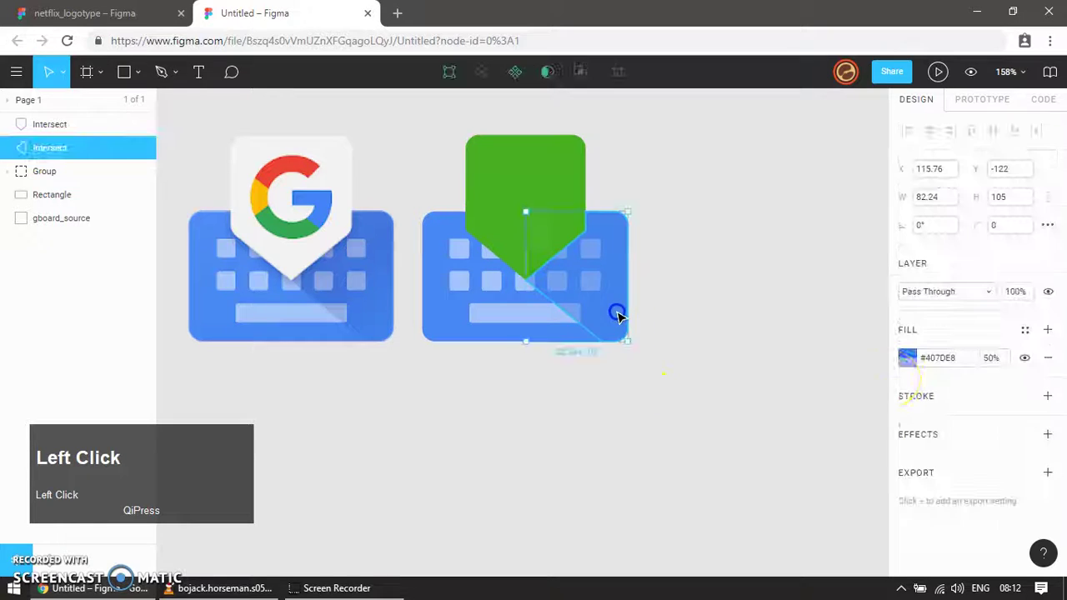
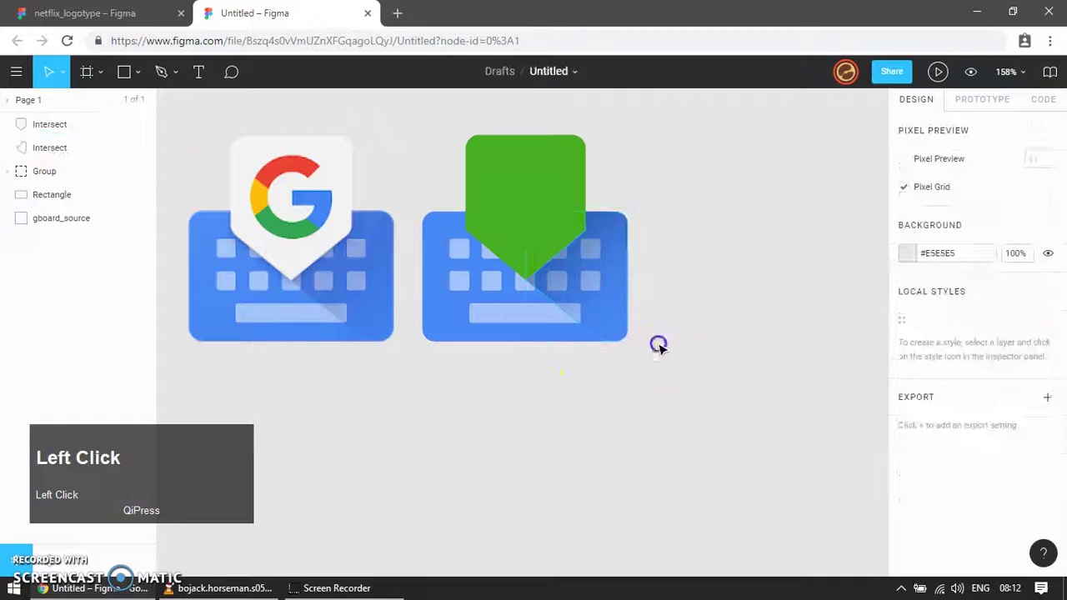
{"action": "key", "text": "ctrl+z"}
{"action": "left_click", "coordinate": [909, 258]}
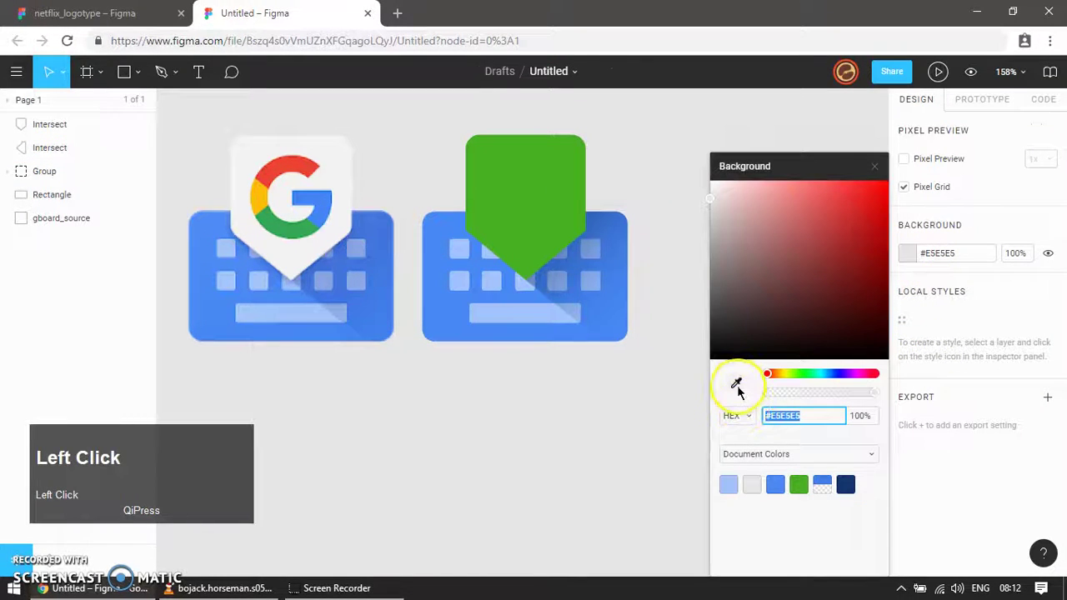
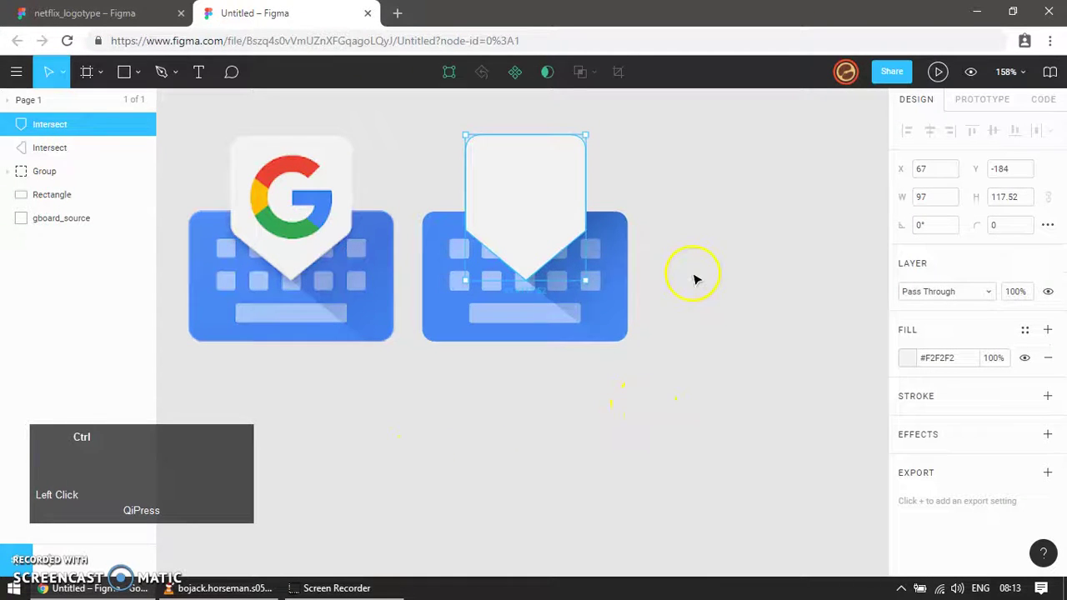
Duplicate the traced tag and edit the copy's points into an upper section.
{"action": "key", "text": "ctrl+d"}
{"action": "key", "text": "ctrl+d"}
{"action": "left_click", "coordinate": [916, 362]}
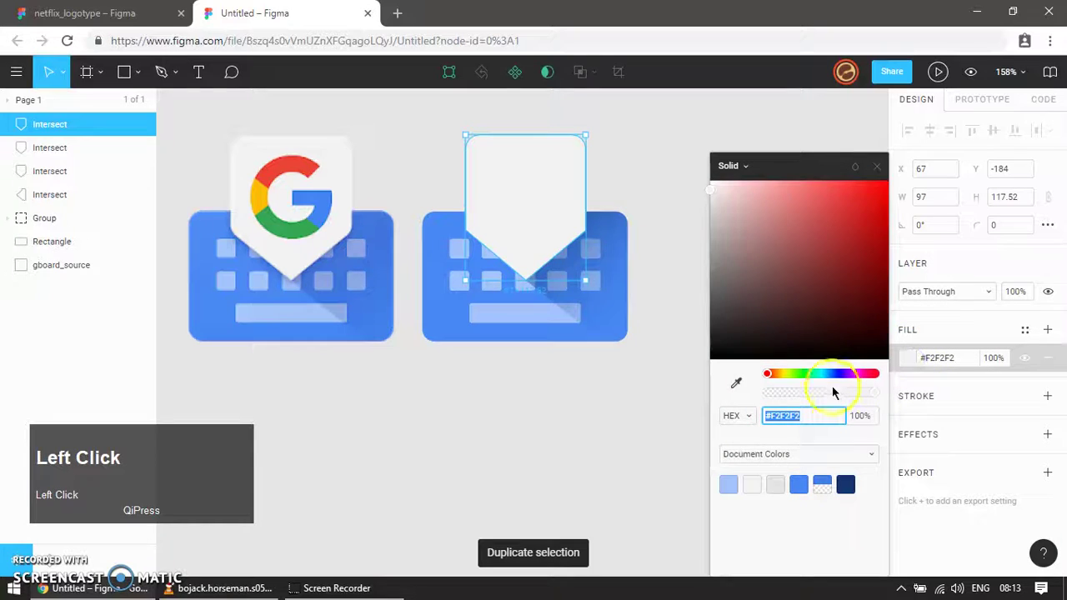
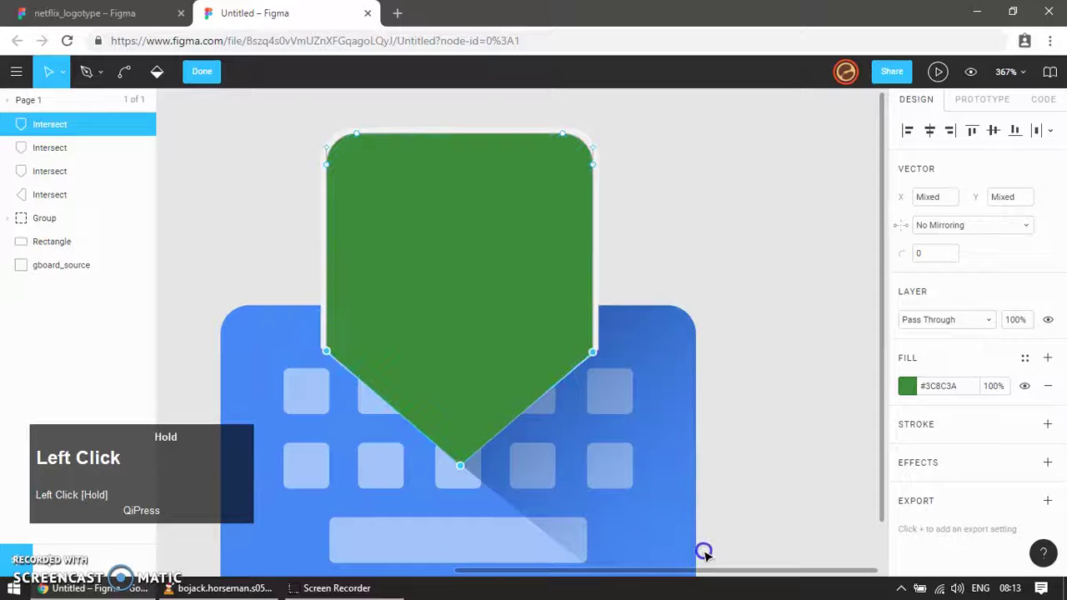
{"action": "key", "text": "Down"}
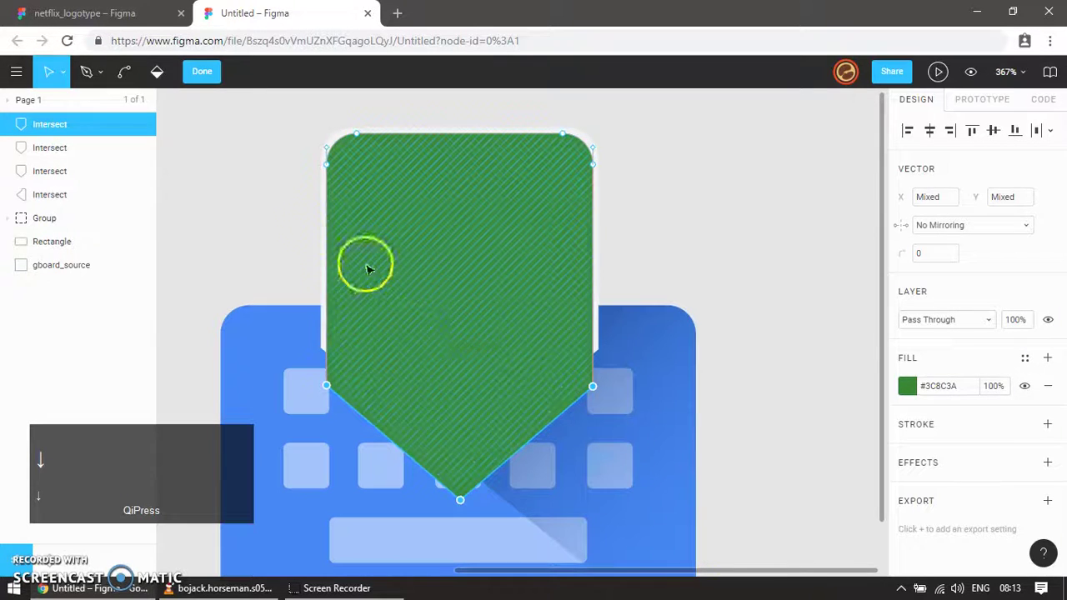
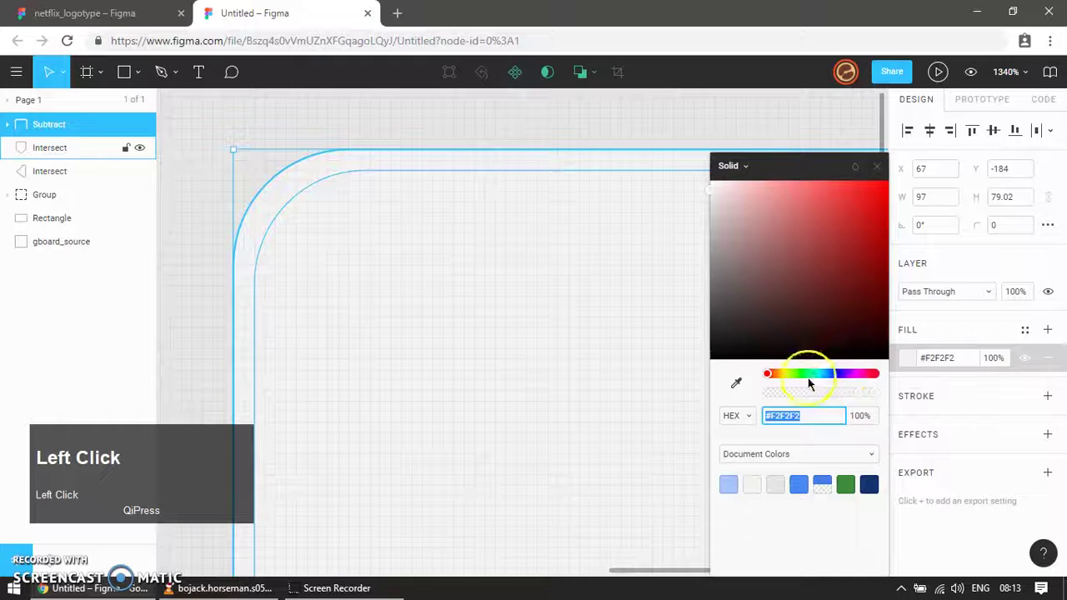
{"action": "scroll", "scroll_direction": "down", "scroll_amount": 3}
{"action": "double_click", "coordinate": [628, 237]}
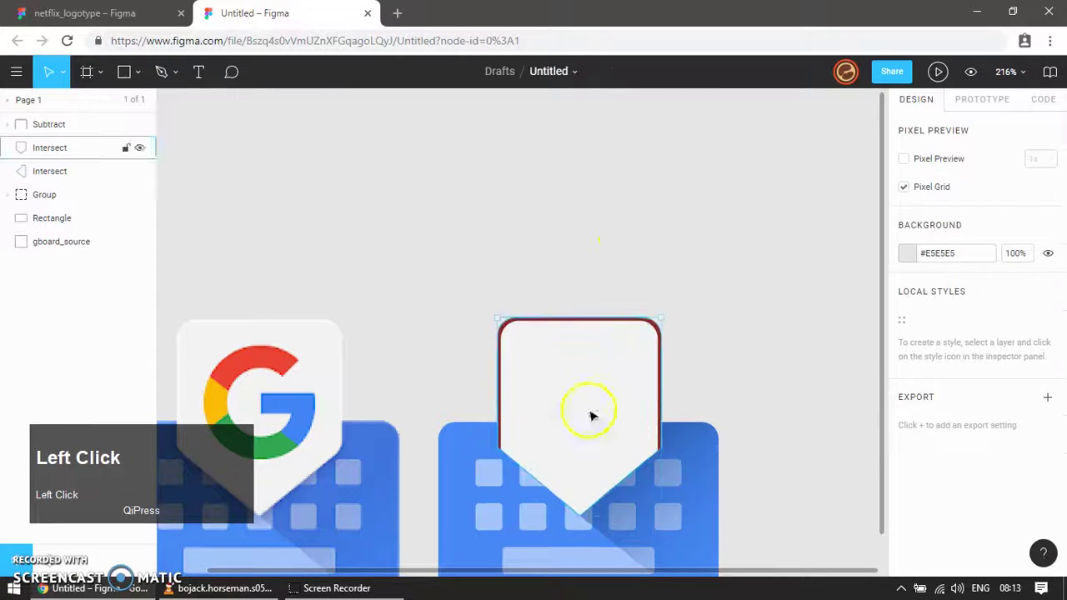
Fill the upper tag section pure white #FFFFFF sampled from the original, then zoom out.
{"action": "key", "text": "ctrl+z"}
{"action": "left_click", "coordinate": [729, 335]}
{"action": "key", "text": "ctrl+z"}
{"action": "left_click", "coordinate": [918, 255]}
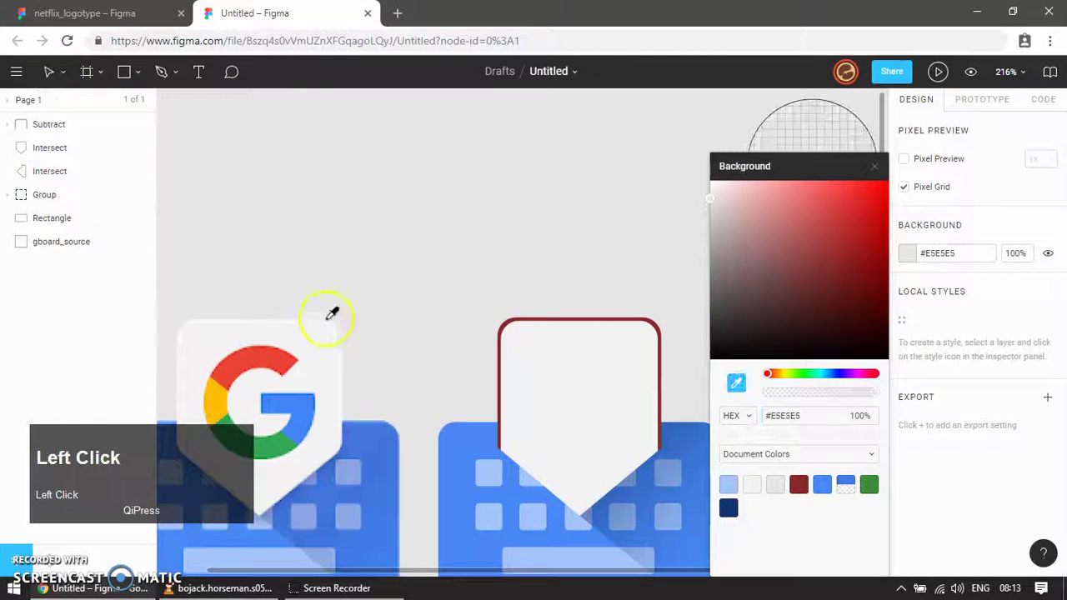
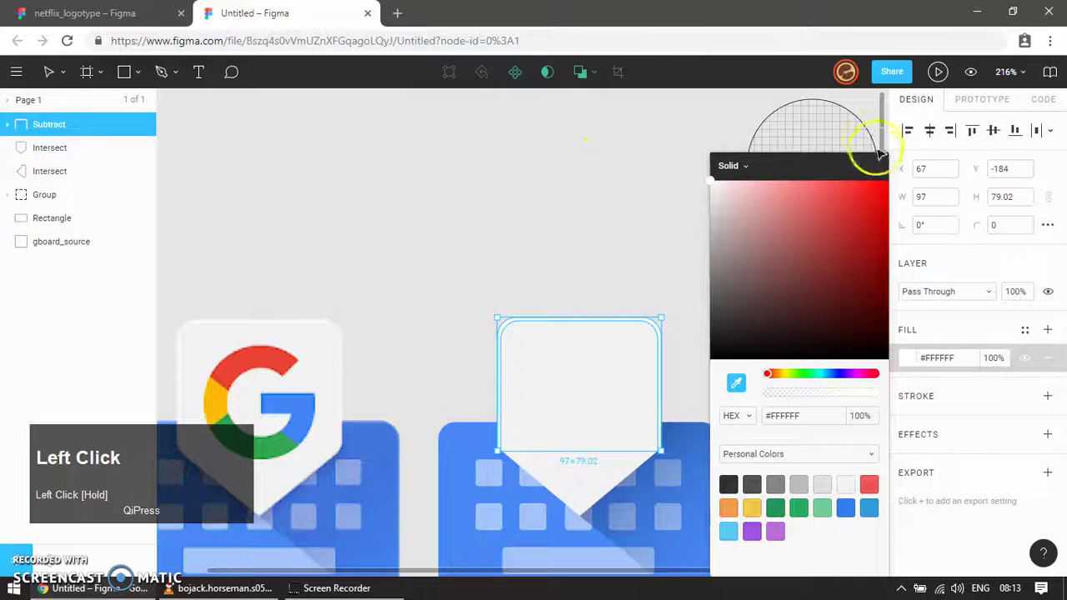
{"action": "key", "text": "v"}
{"action": "left_click", "coordinate": [669, 222]}
{"action": "scroll", "scroll_direction": "down", "scroll_amount": 3}
{"action": "left_click", "coordinate": [554, 516]}
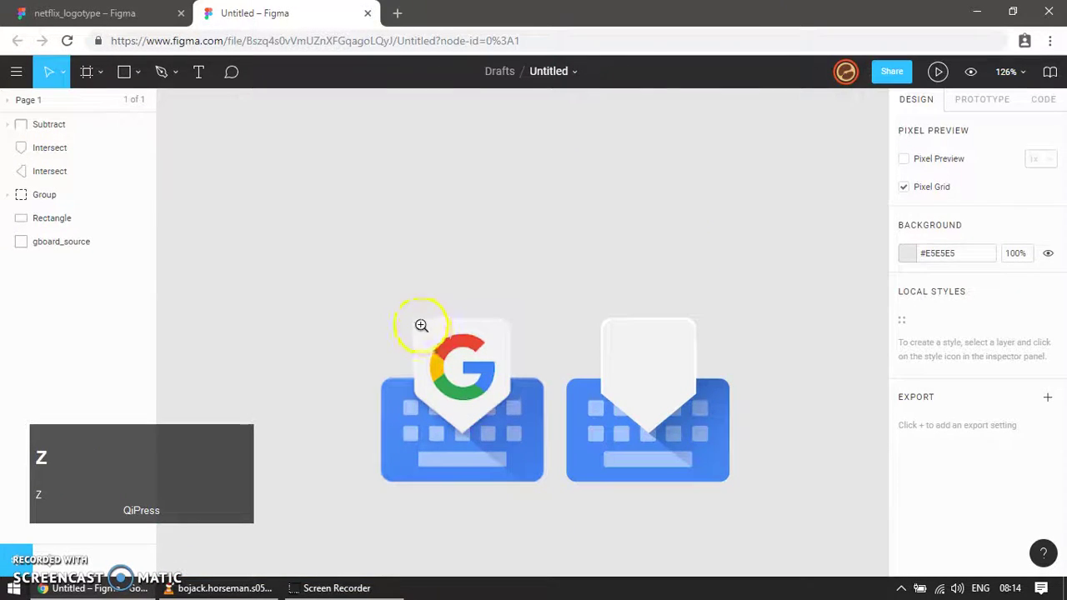
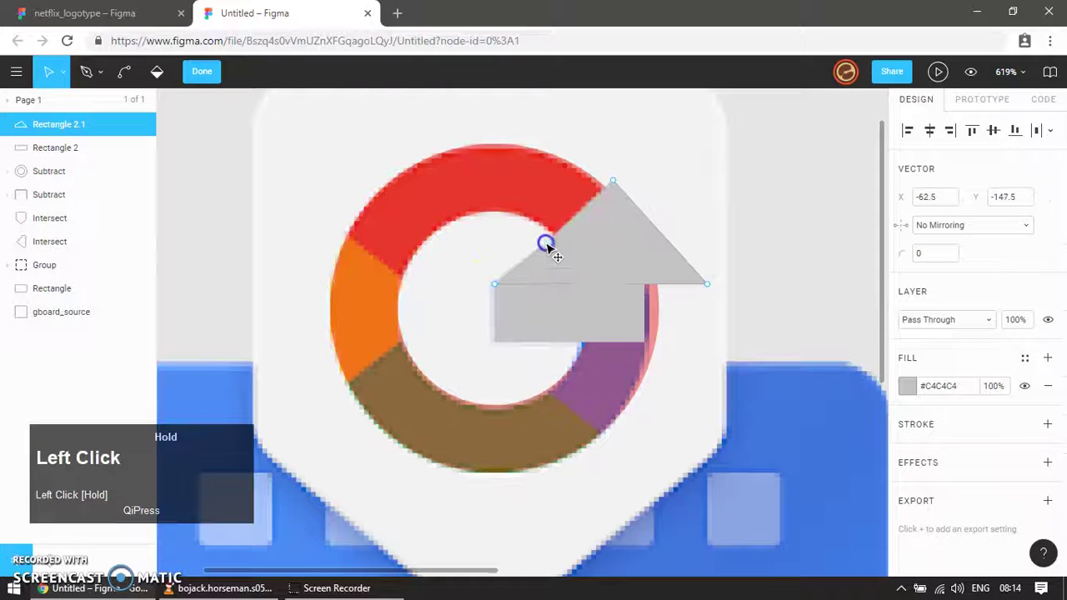
Return to the Move tool after drawing the G's ring and crossbar with the Pen.
{"action": "key", "text": "v"}
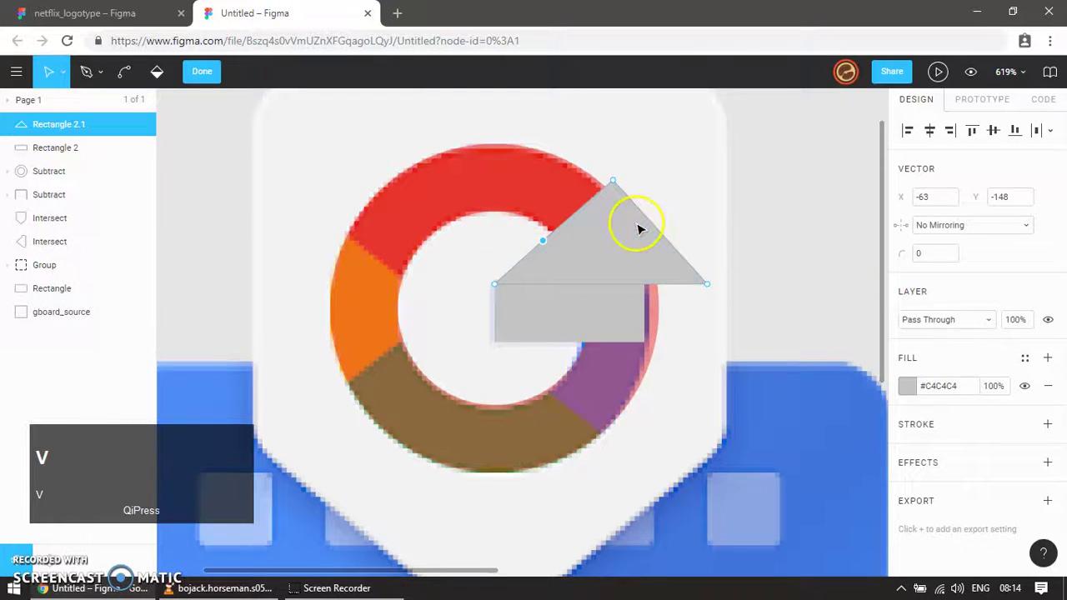
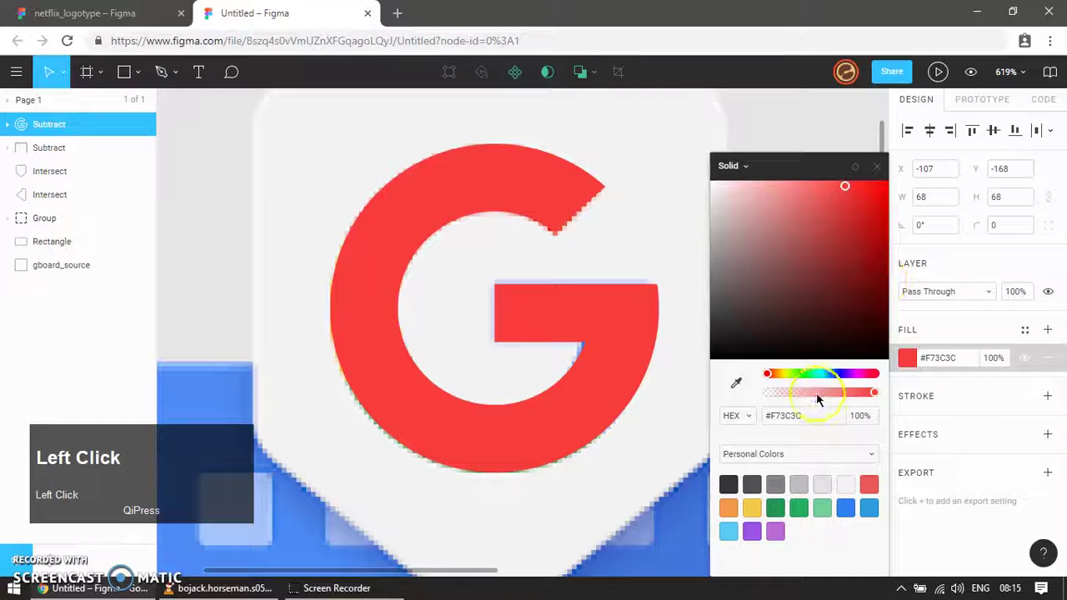
Bend the G's bottom and left inner curve handles to match the original, then finish editing.
{"action": "key", "text": "ctrl+e"}
{"action": "left_click", "coordinate": [639, 316]}
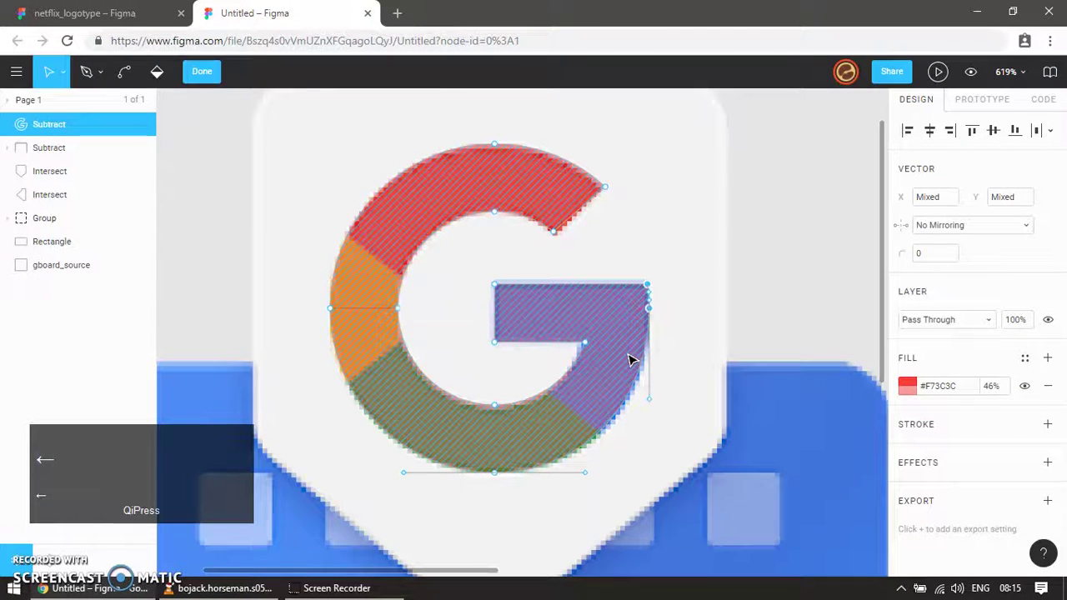
{"action": "left_click", "coordinate": [603, 327]}
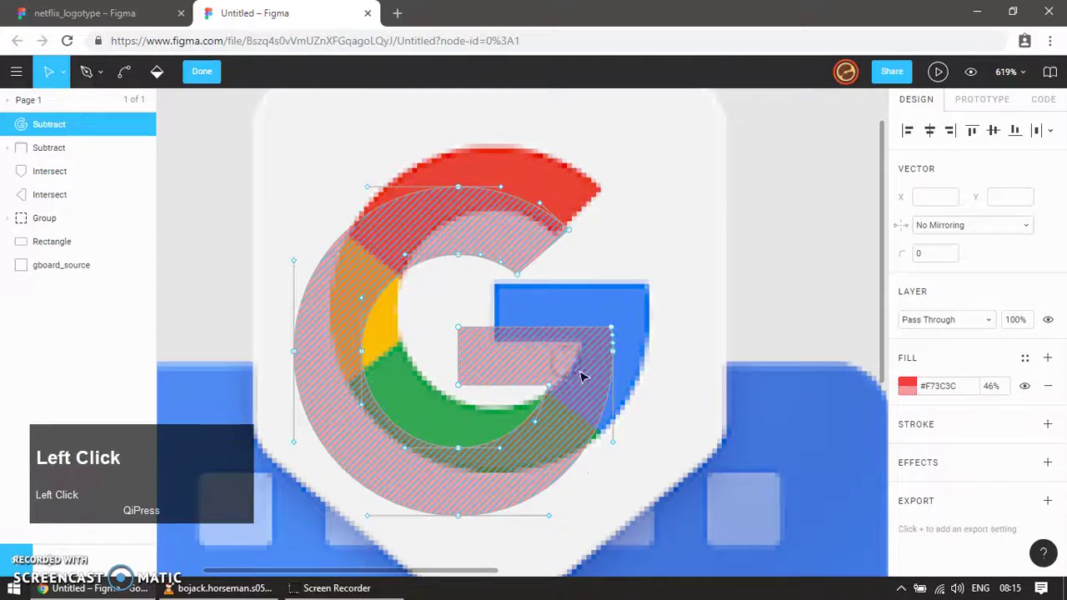
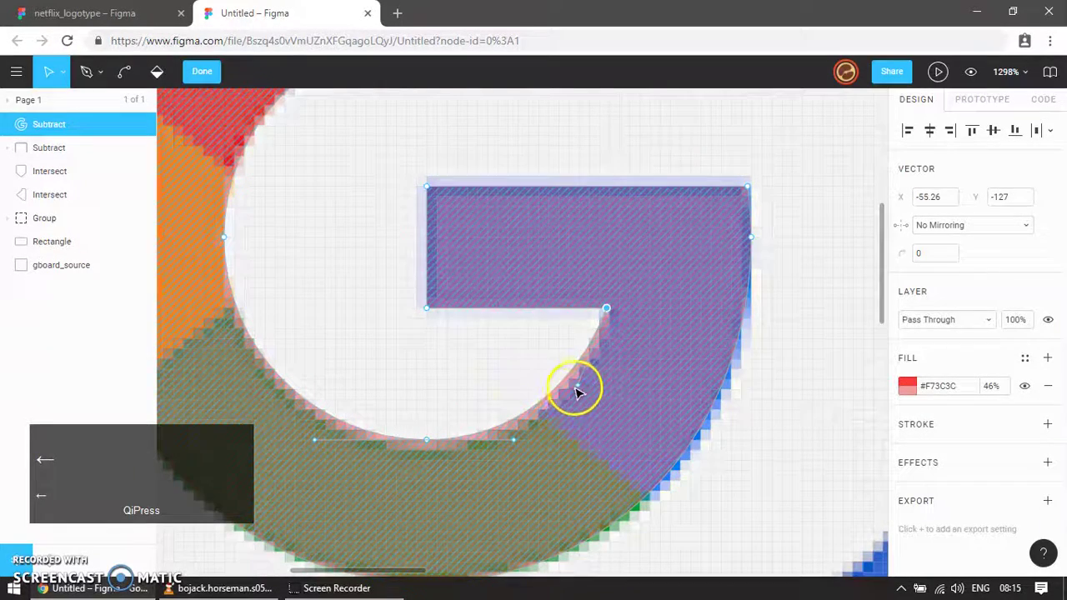
{"action": "left_click_drag", "start_coordinate": [580, 388], "coordinate": [463, 458]}
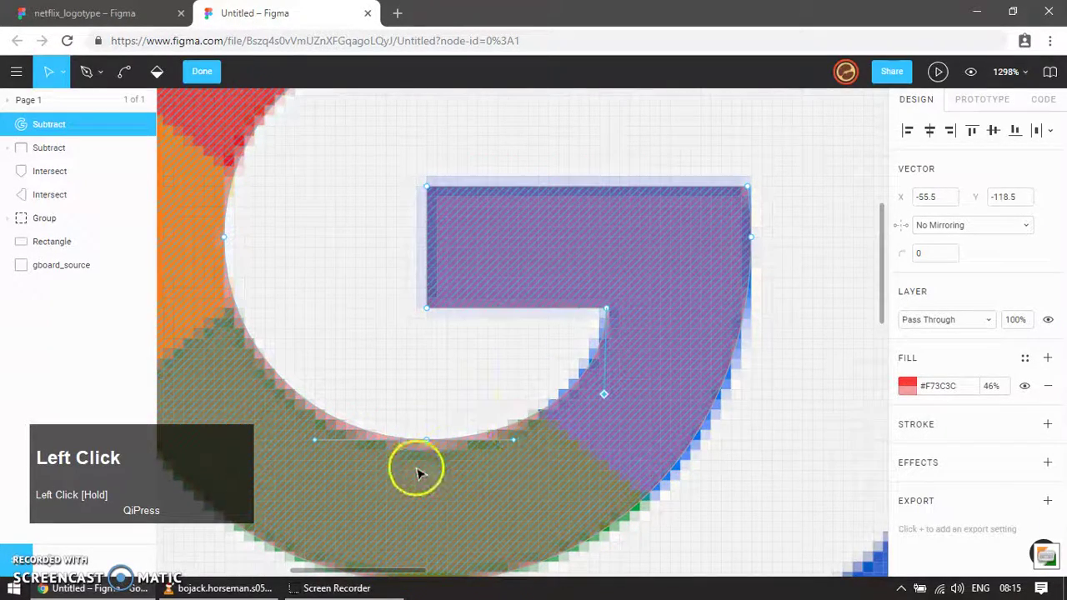
{"action": "scroll", "scroll_direction": "down", "scroll_amount": 3}
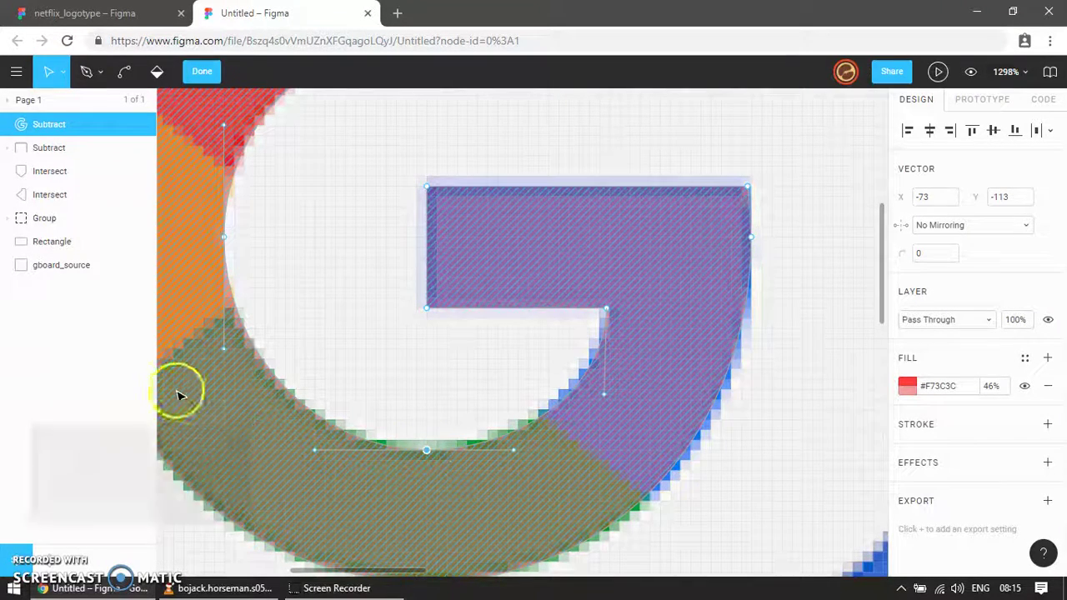
{"action": "left_click_drag", "start_coordinate": [226, 352], "coordinate": [526, 401]}
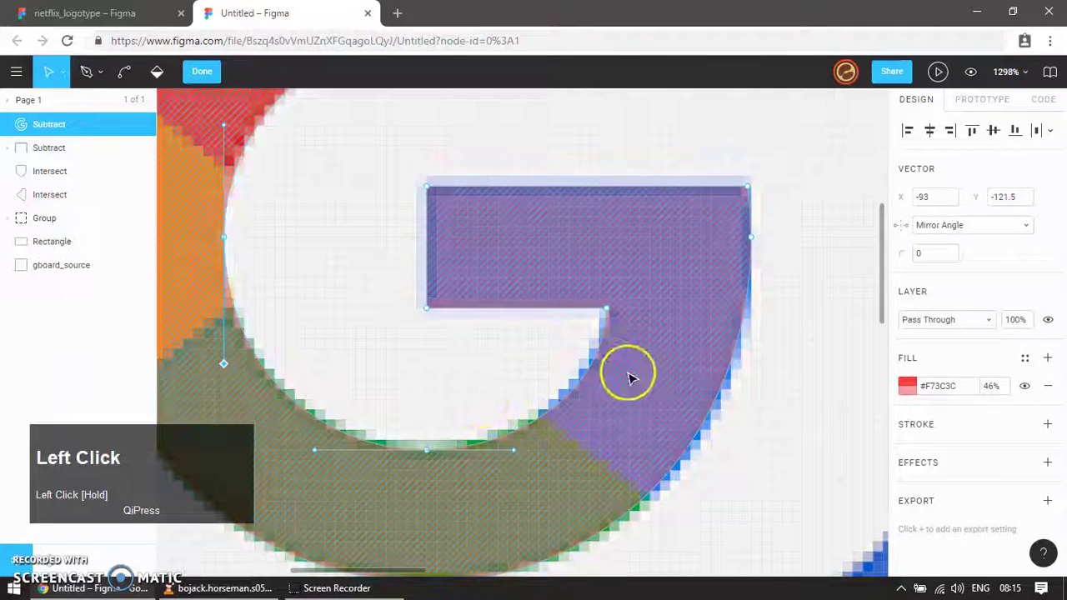
{"action": "scroll", "scroll_direction": "down", "scroll_amount": 3}
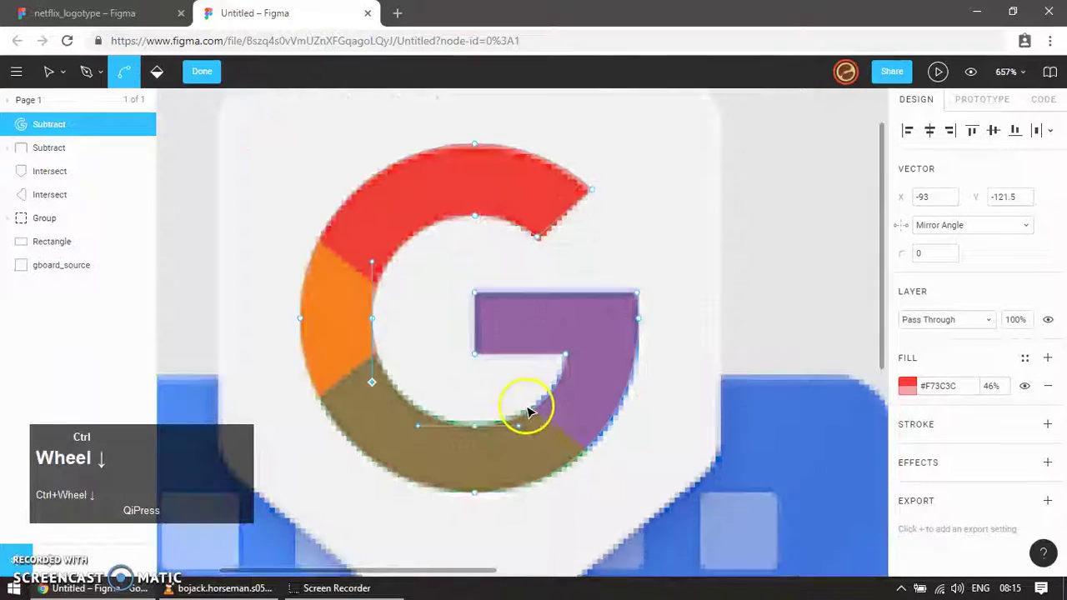
{"action": "left_click", "coordinate": [213, 78]}
{"action": "scroll", "scroll_direction": "down", "scroll_amount": 3}
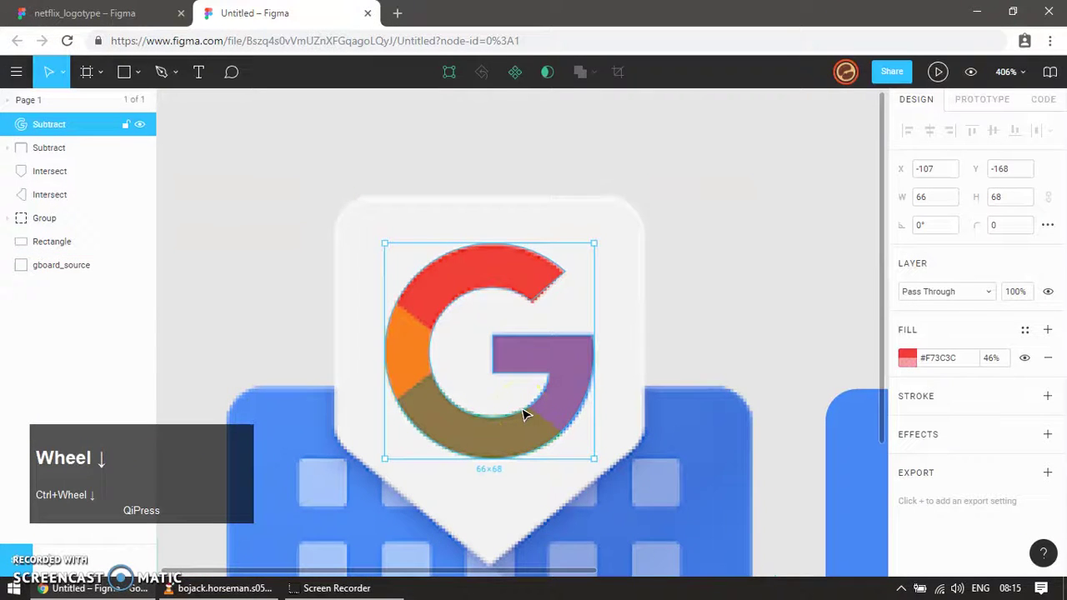
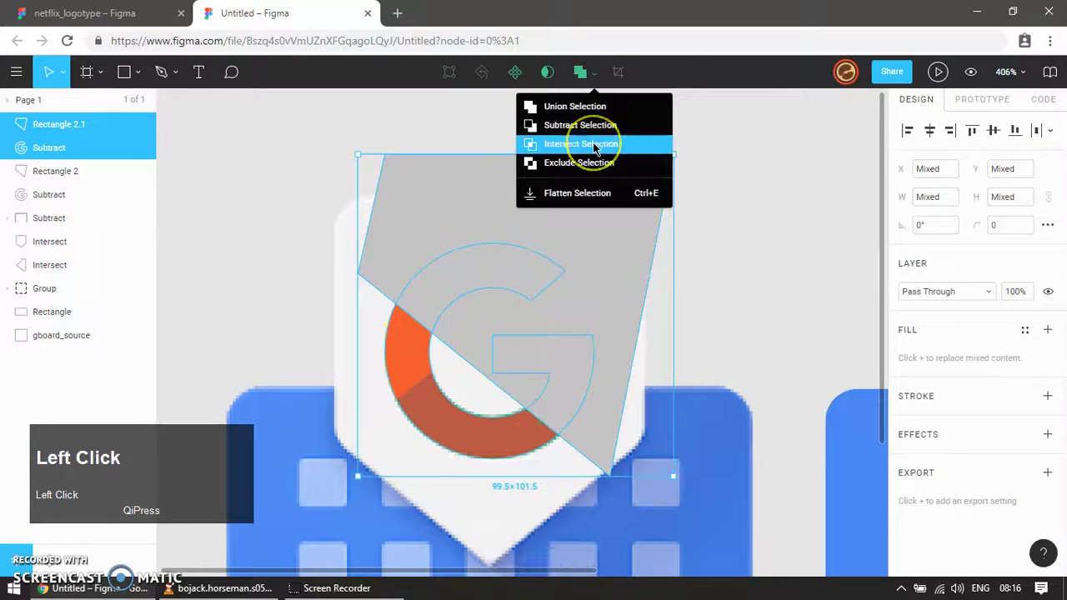
Intersect the triangle with the G outline and delete the leftover shape.
{"action": "left_click", "coordinate": [598, 146]}
{"action": "key", "text": "ctrl+z"}
{"action": "left_click", "coordinate": [696, 130]}
{"action": "key", "text": "Delete"}
{"action": "left_click", "coordinate": [576, 348]}
{"action": "key", "text": "ctrl+z"}
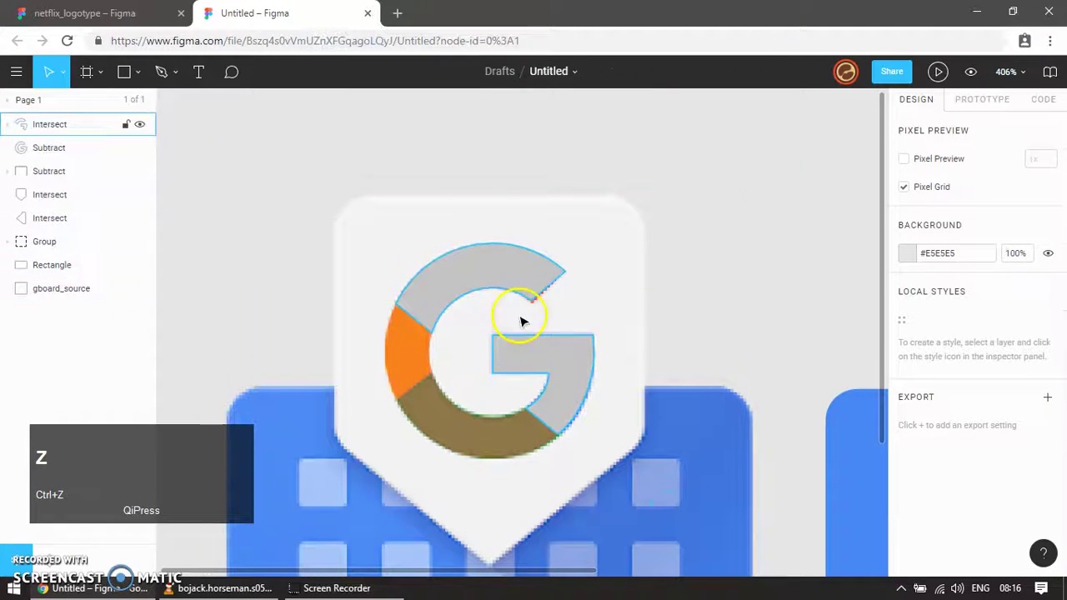
Edit the grey intersected piece's crossbar points and review their options.
{"action": "left_click", "coordinate": [502, 276]}
{"action": "key", "text": "ctrl+e"}
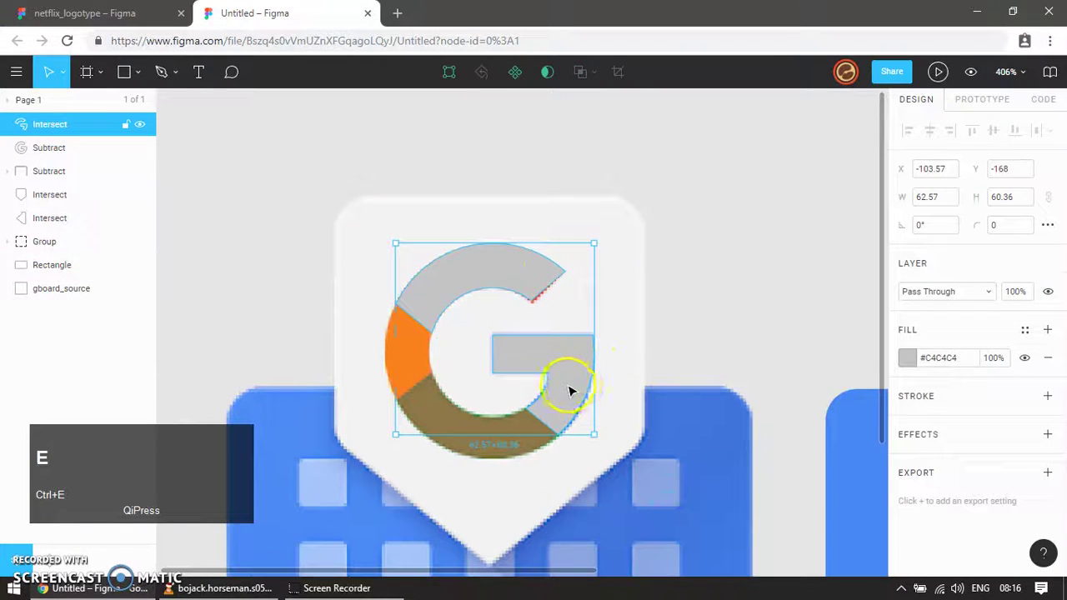
{"action": "left_click", "coordinate": [53, 130]}
{"action": "key", "text": "Escape"}
{"action": "left_click_drag", "start_coordinate": [570, 364], "coordinate": [580, 366]}
{"action": "right_click", "coordinate": [580, 366]}
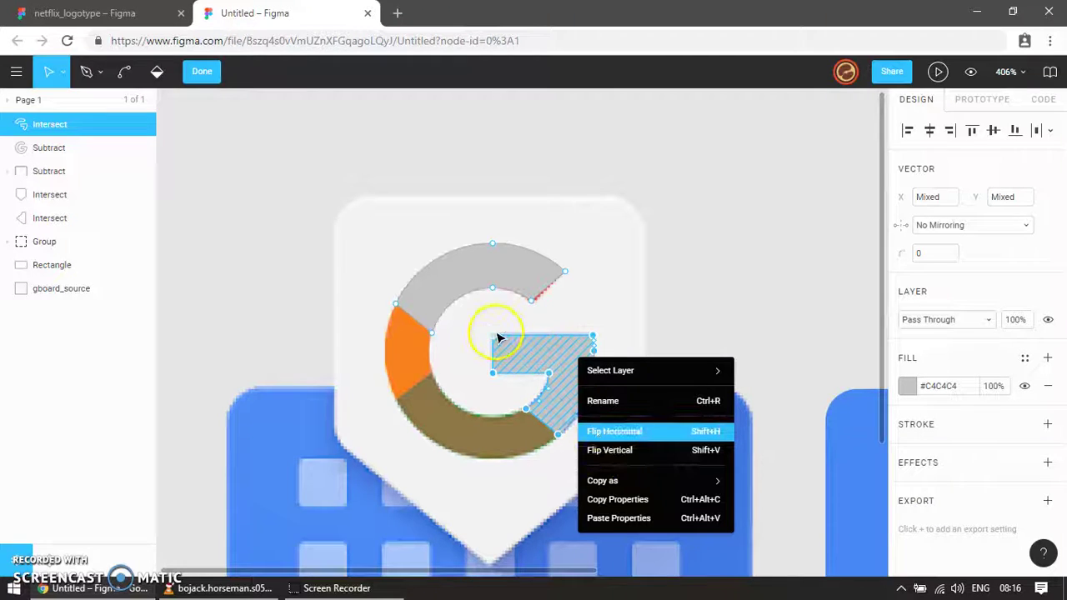
{"action": "left_click", "coordinate": [550, 356]}
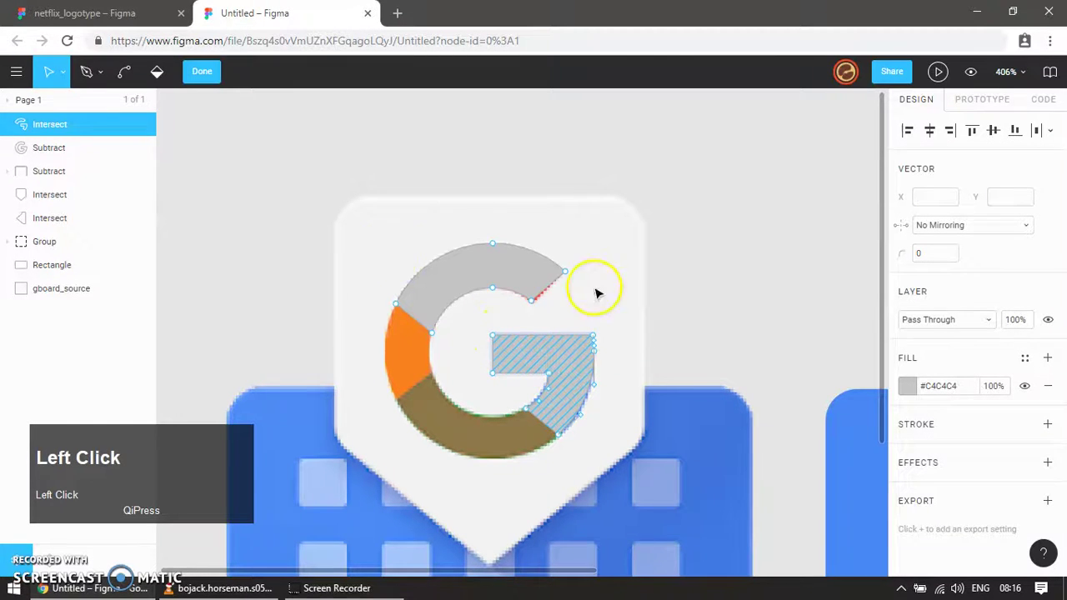
{"action": "key", "text": "ctrl+c"}
Duplicate the grey 62.57×60.36 G piece and reopen its crossbar points for editing.
{"action": "left_click", "coordinate": [201, 76]}
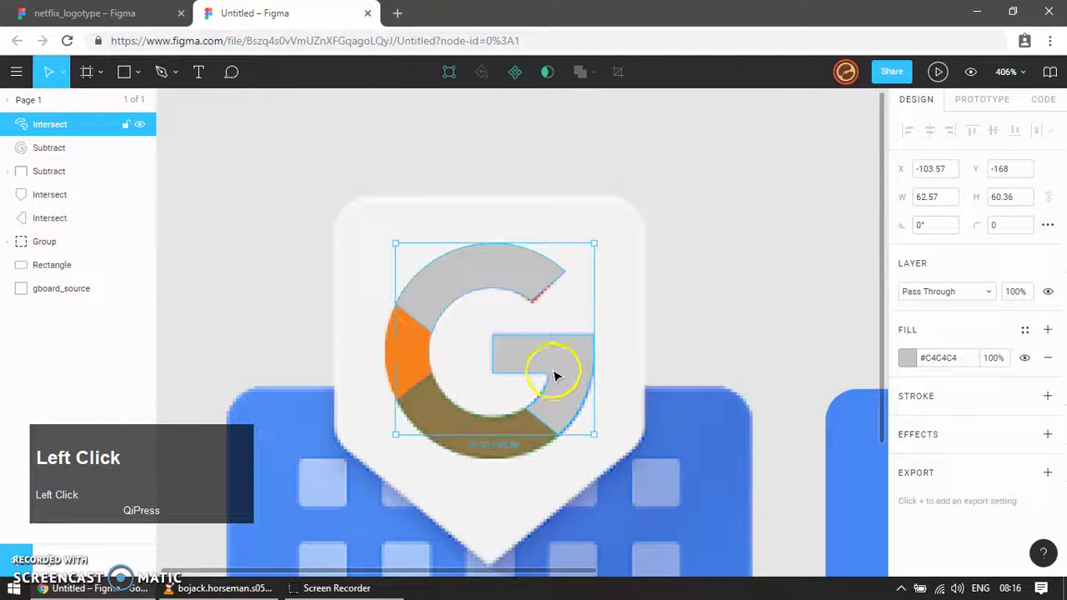
{"action": "right_click", "coordinate": [555, 371]}
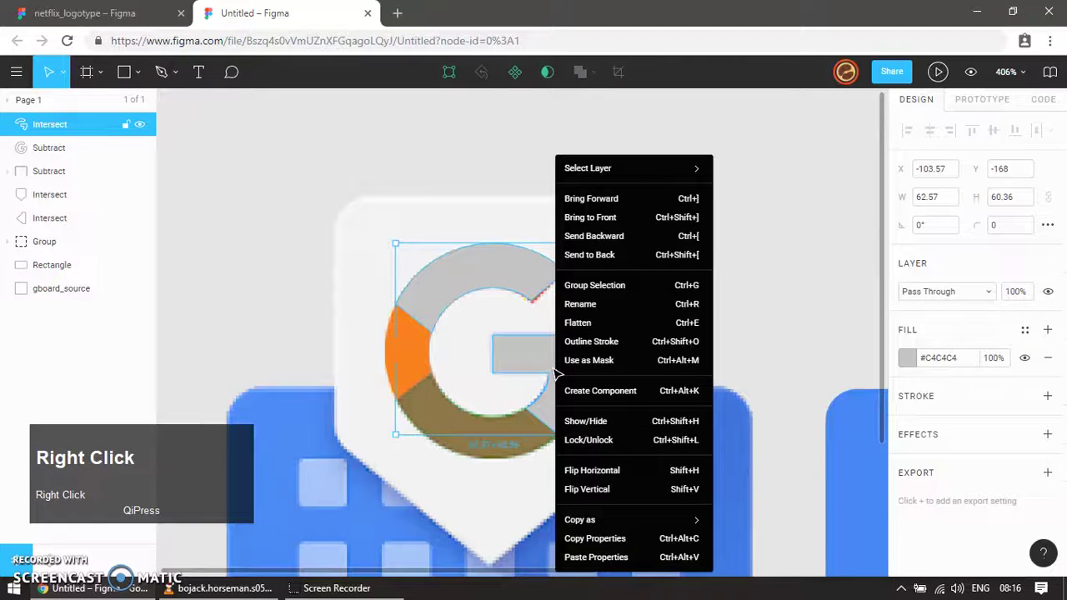
{"action": "left_click", "coordinate": [506, 347]}
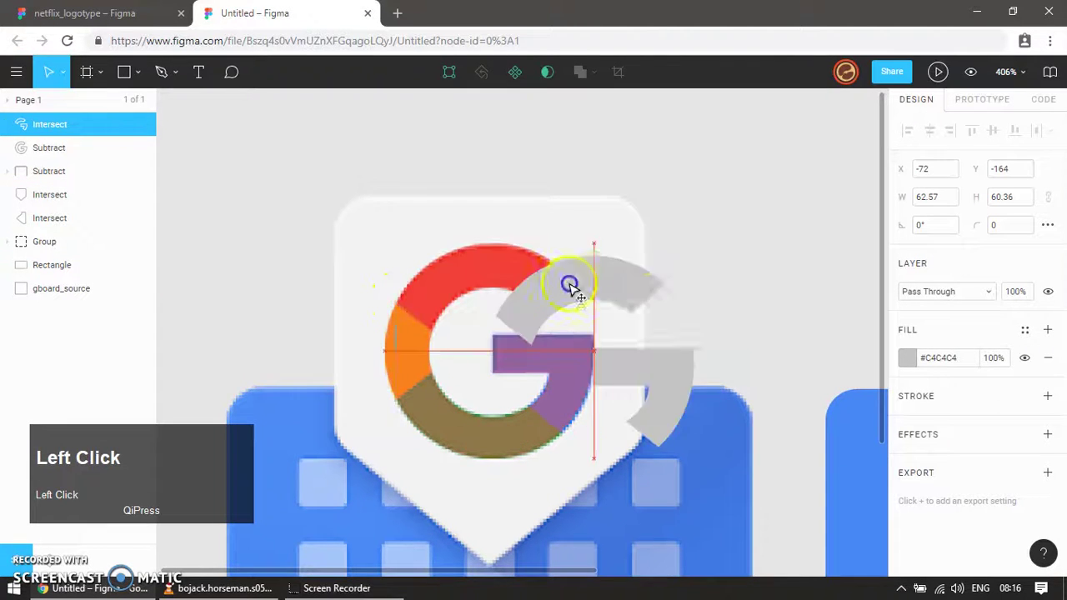
{"action": "key", "text": "ctrl+z"}
{"action": "left_click", "coordinate": [451, 416]}
{"action": "key", "text": "ctrl+z"}
{"action": "left_click", "coordinate": [561, 512]}
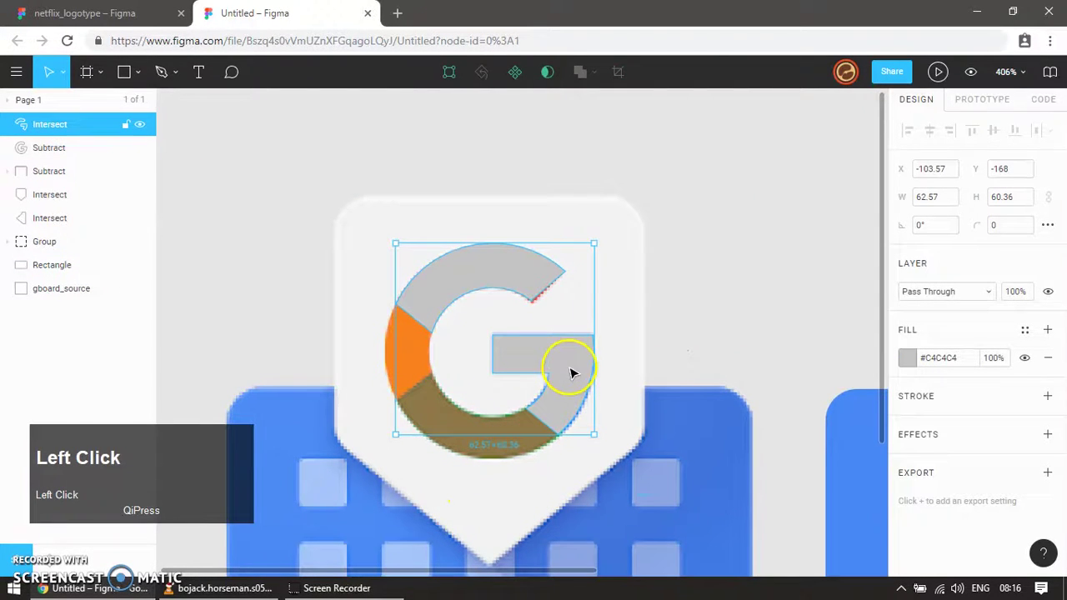
{"action": "left_click", "coordinate": [563, 368]}
{"action": "key", "text": "ctrl+d"}
{"action": "left_click", "coordinate": [554, 354]}
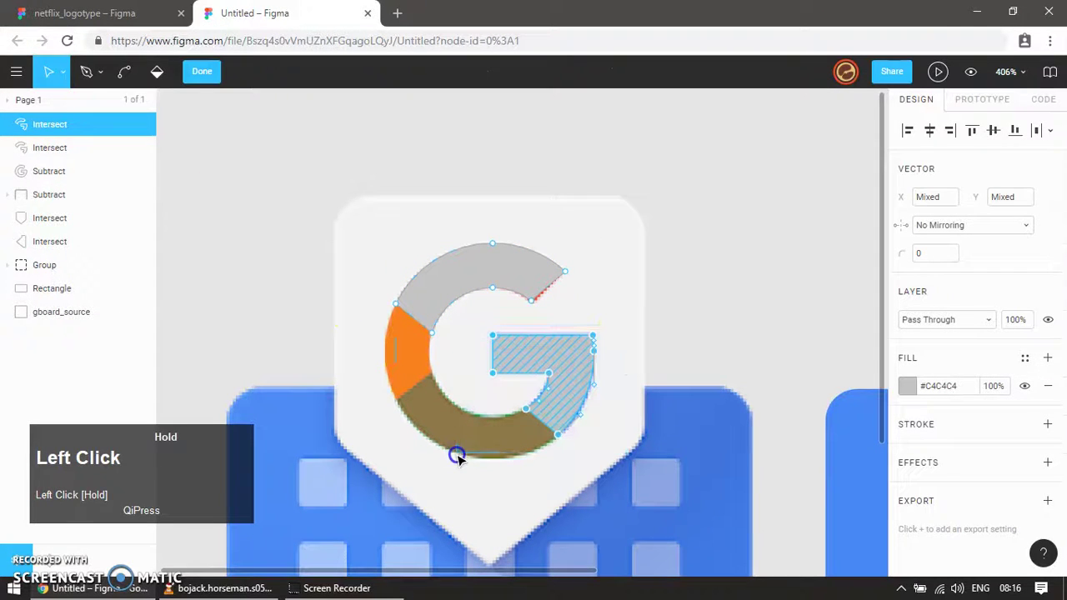
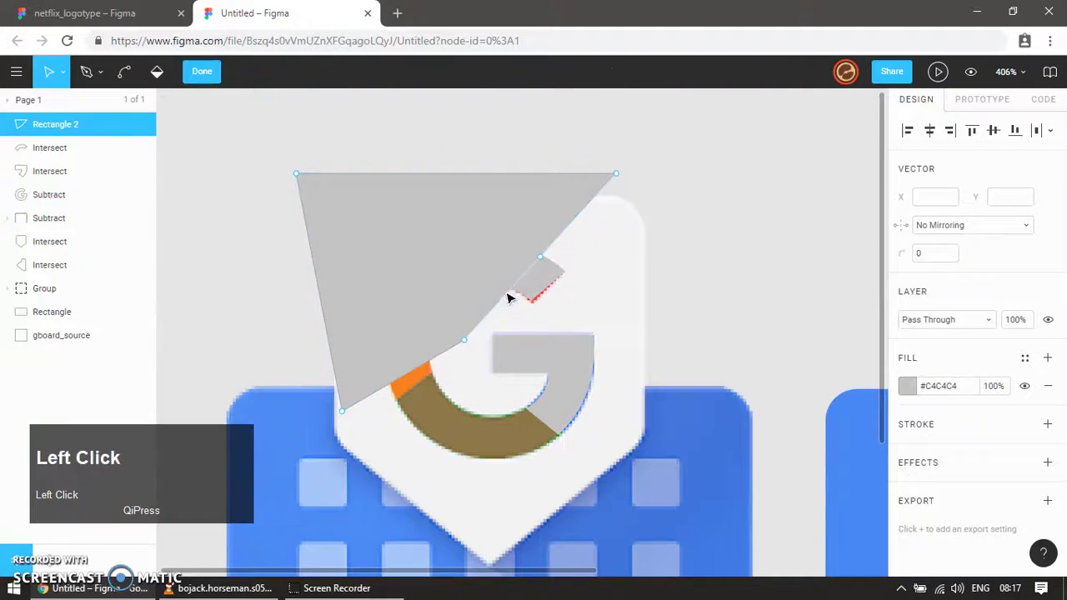
Stretch a triangle into a wide wedge over the G's upper-left arc.
{"action": "left_click_drag", "start_coordinate": [566, 224], "coordinate": [460, 350]}
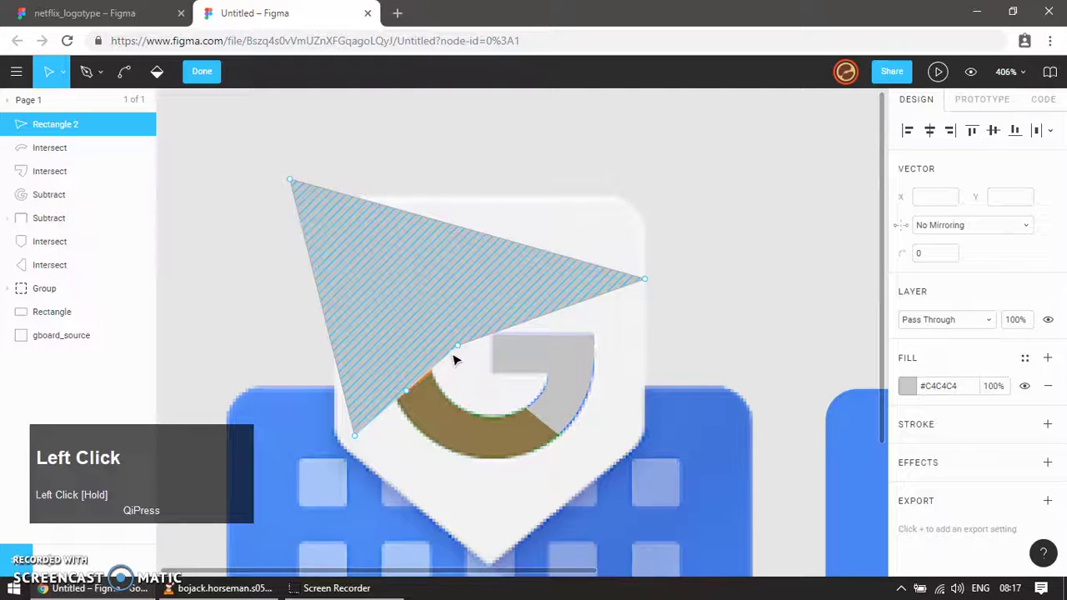
{"action": "left_click", "coordinate": [479, 341]}
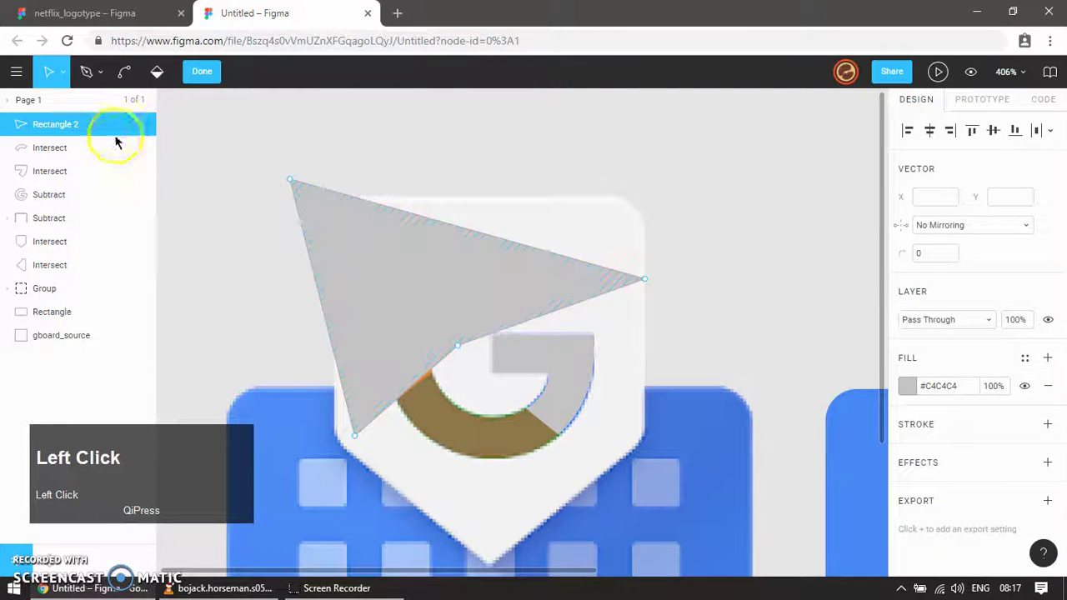
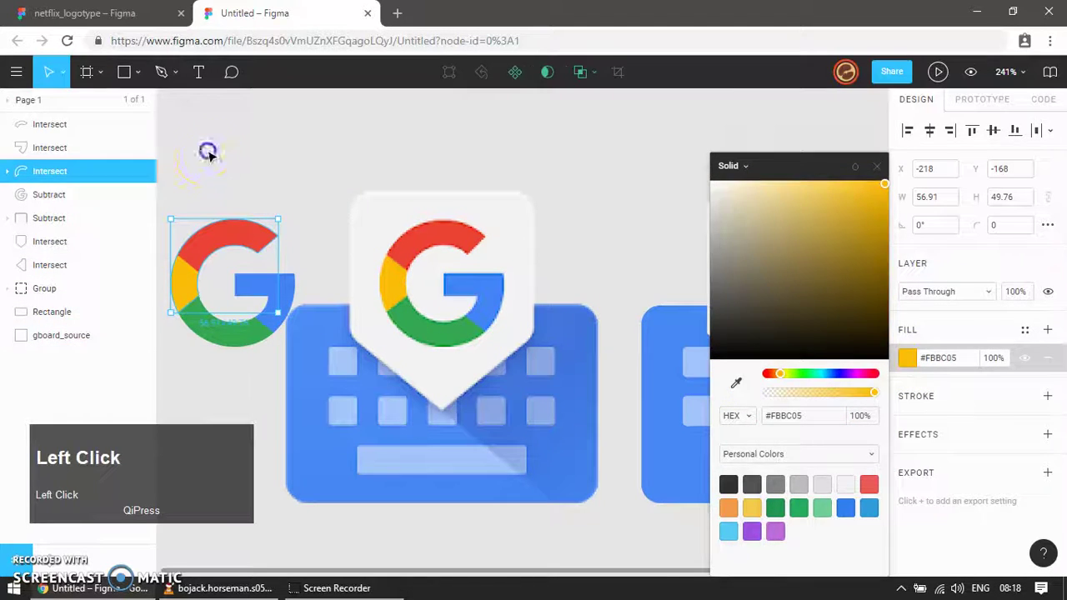
Move all pieces of the four-colour G onto the traced keyboard's blank tag.
{"action": "scroll", "scroll_direction": "down", "scroll_amount": 3}
{"action": "left_click", "coordinate": [265, 359]}
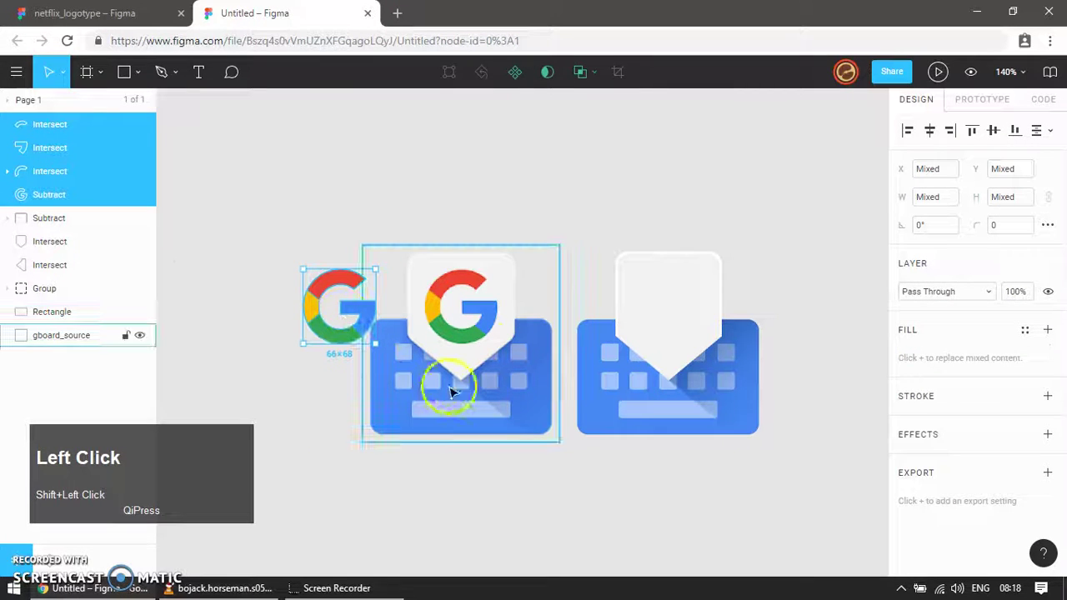
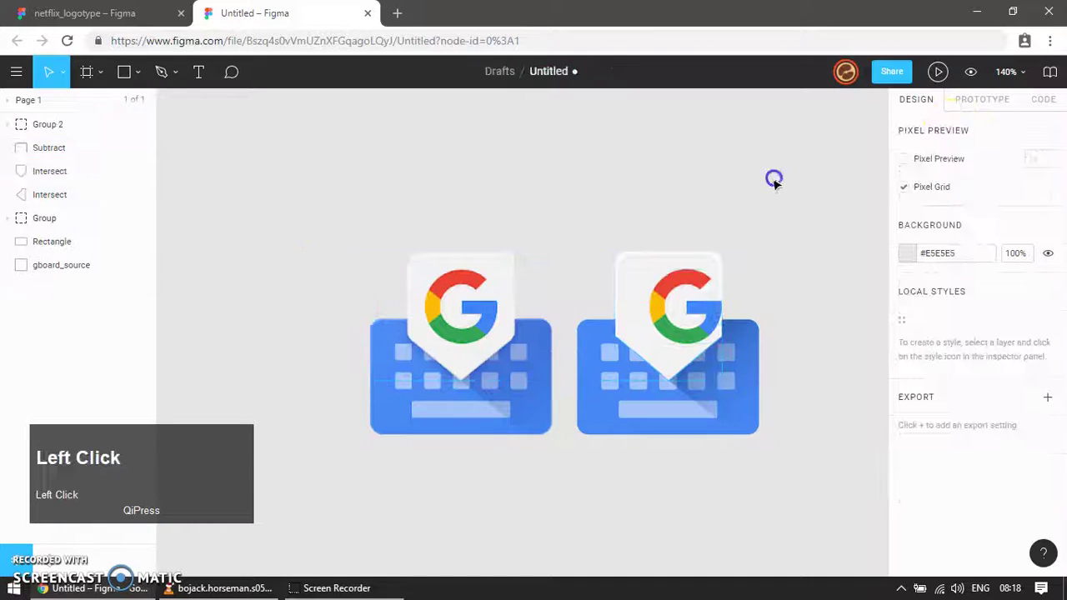
{"action": "left_click", "coordinate": [634, 291]}
{"action": "left_click", "coordinate": [937, 132]}
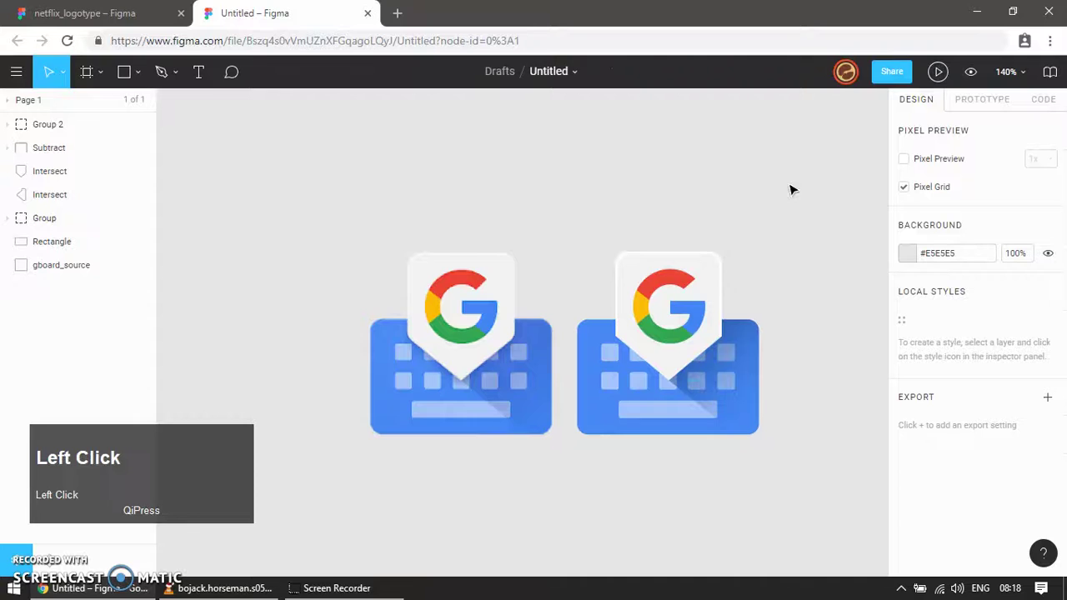
Add an 'original' text label at size 40 centred under the left keyboard.
{"action": "type", "text": "t"}
{"action": "left_click", "coordinate": [433, 484]}
{"action": "type", "text": "origina"}
{"action": "left_click", "coordinate": [525, 505]}
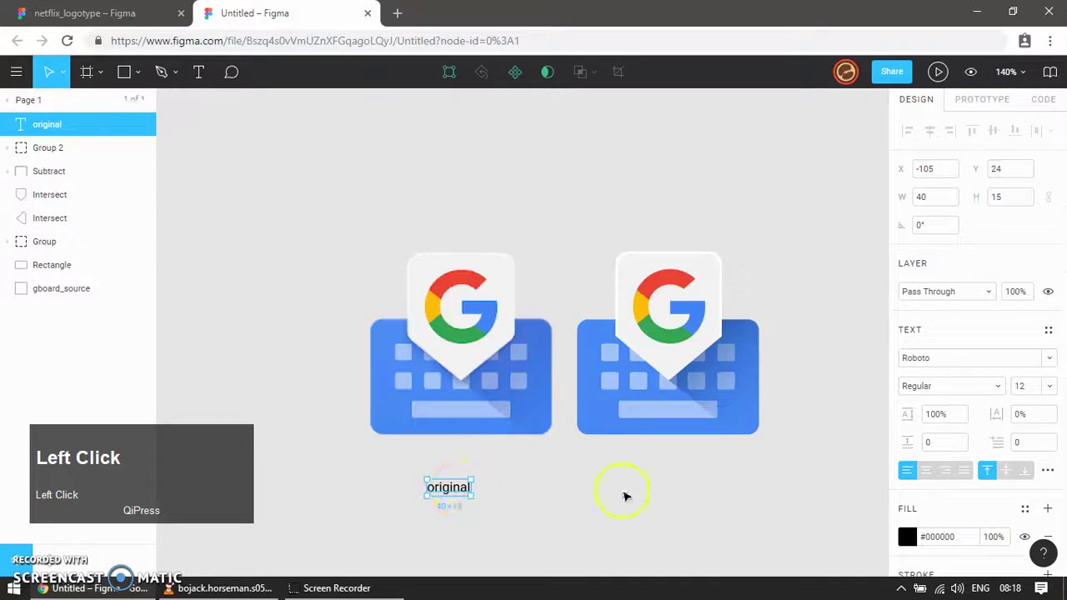
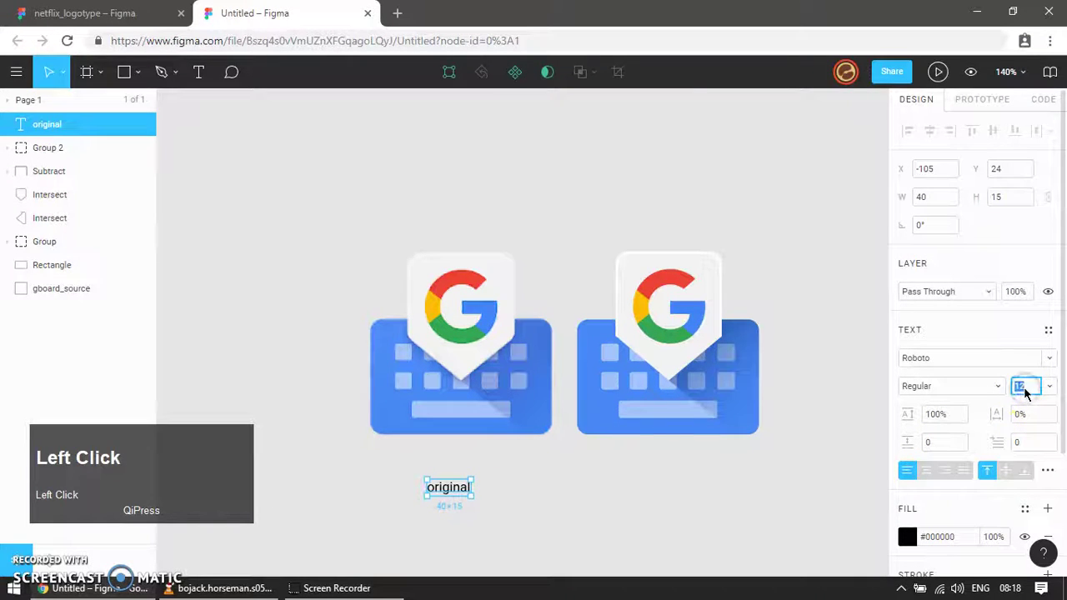
{"action": "type", "text": "40"}
{"action": "key", "text": "Return"}
{"action": "left_click_drag", "start_coordinate": [521, 515], "coordinate": [461, 493]}
Duplicate the label and place the copy under the right keyboard.
{"action": "key", "text": "ctrl+d"}
{"action": "left_click_drag", "start_coordinate": [468, 488], "coordinate": [660, 483]}
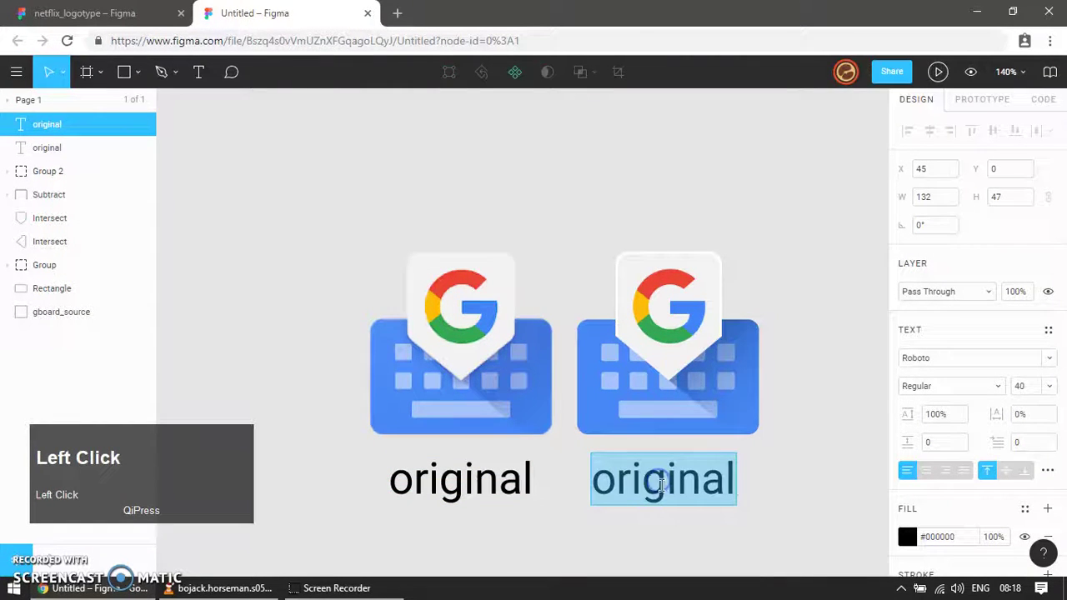
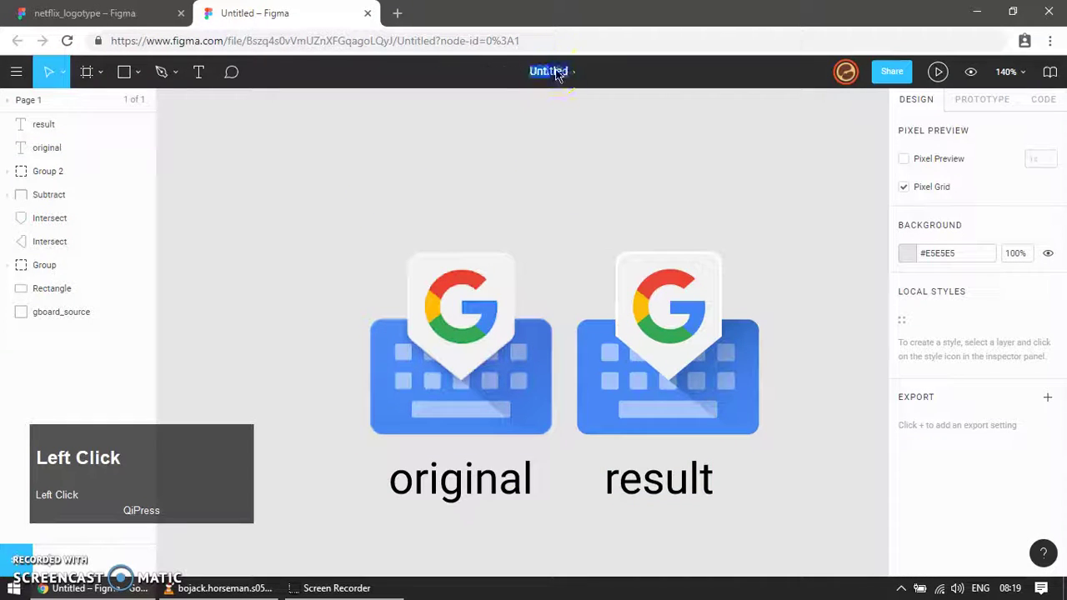
Retype the file title toward 'gboard_icon', correcting mistyped letters along the way.
{"action": "type", "text": "gbo"}
{"action": "key", "text": "BackSpace"}
{"action": "type", "text": "oog"}
{"action": "key", "text": "BackSpace"}
{"action": "type", "text": "board"}
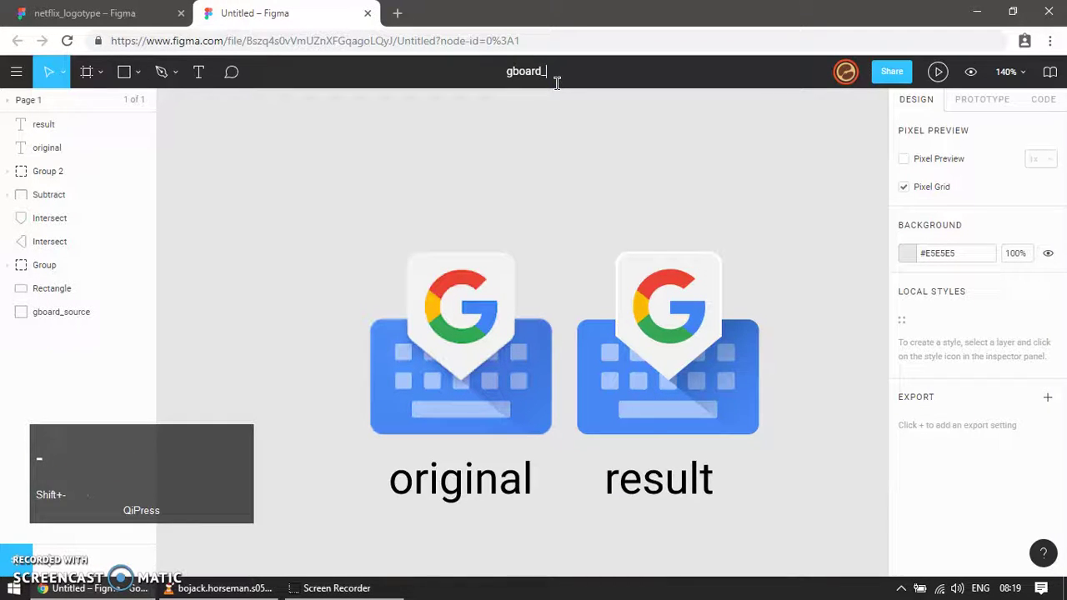